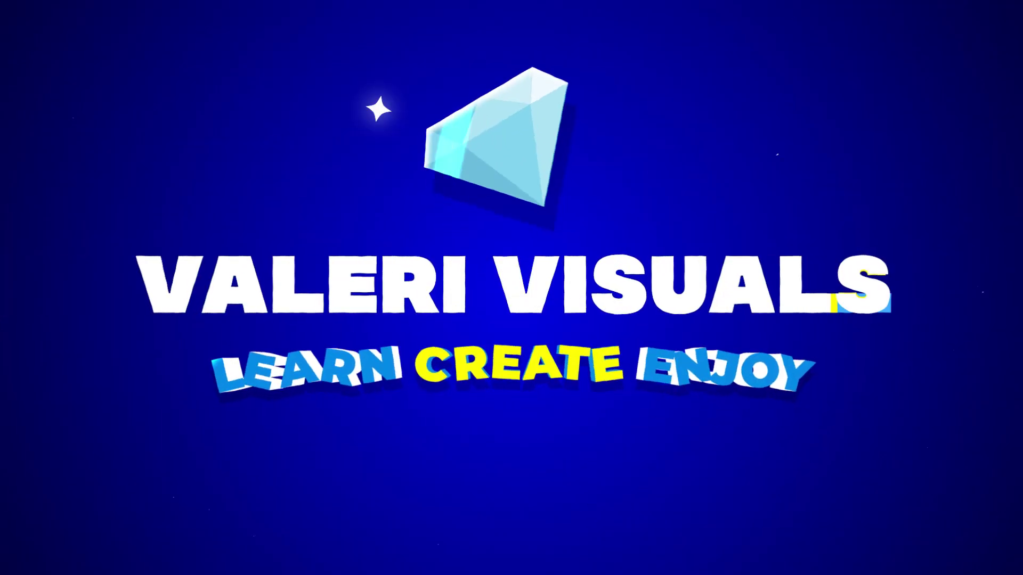
Step: Create a 1920×1080, 30 fps, 15 s composition named 'Master Comp' from the Social Media Landscape HD preset
{"action": "left_click", "coordinate": [746, 167]}
{"action": "left_click", "coordinate": [478, 226]}
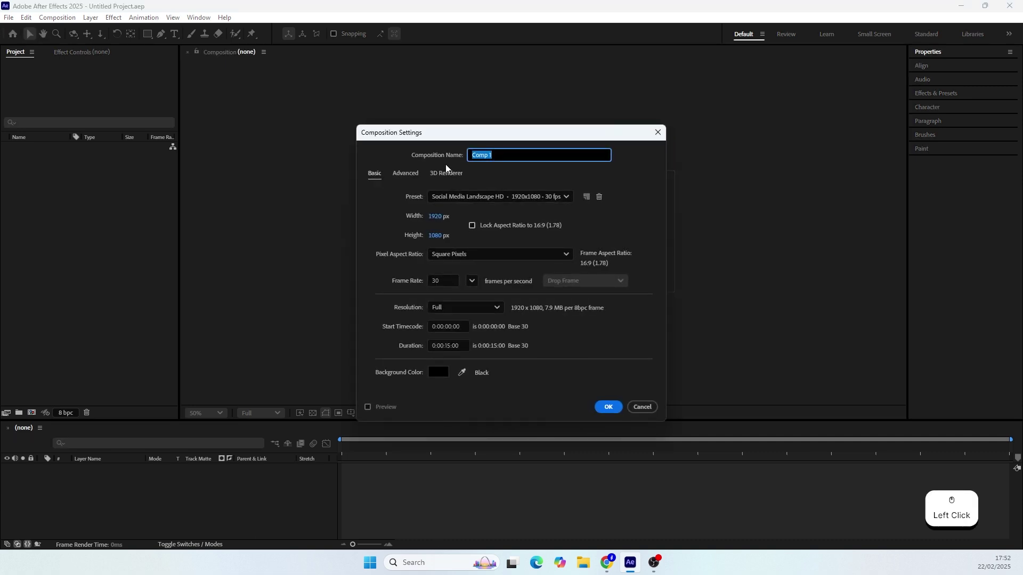
{"action": "key", "text": "shift+m"}
{"action": "key", "text": "a"}
{"action": "key", "text": "s"}
{"action": "key", "text": "t"}
{"action": "key", "text": "r"}
{"action": "key", "text": "space"}
{"action": "key", "text": "shift+c"}
{"action": "key", "text": "o"}
{"action": "key", "text": "m"}
{"action": "key", "text": "p"}
{"action": "left_click", "coordinate": [453, 204]}
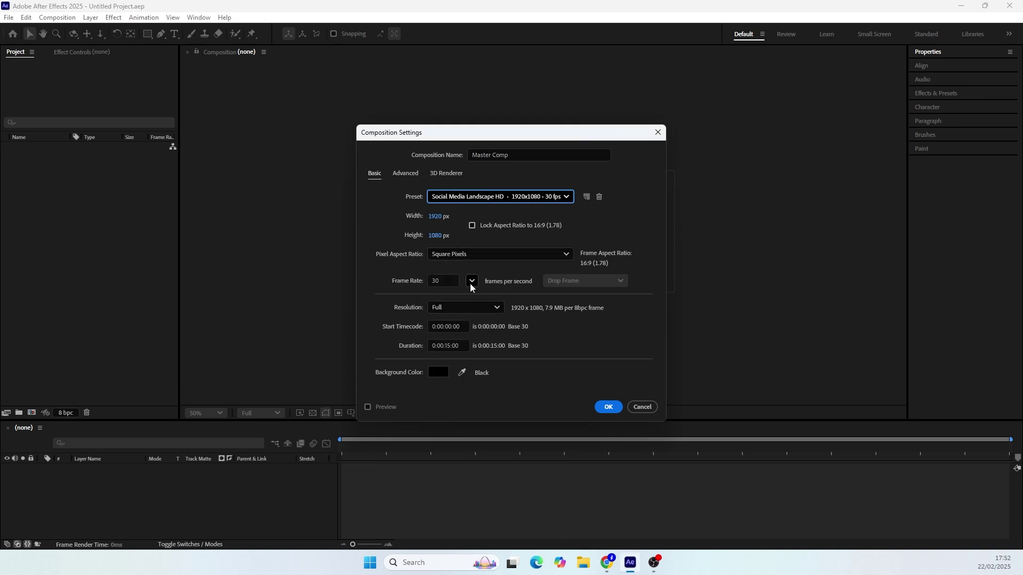
{"action": "left_click", "coordinate": [609, 409]}
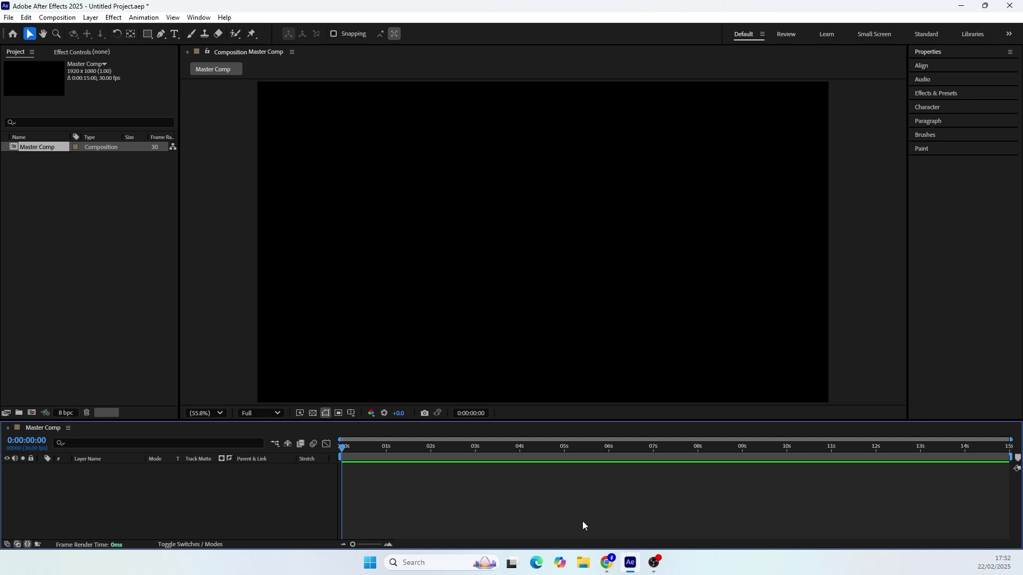
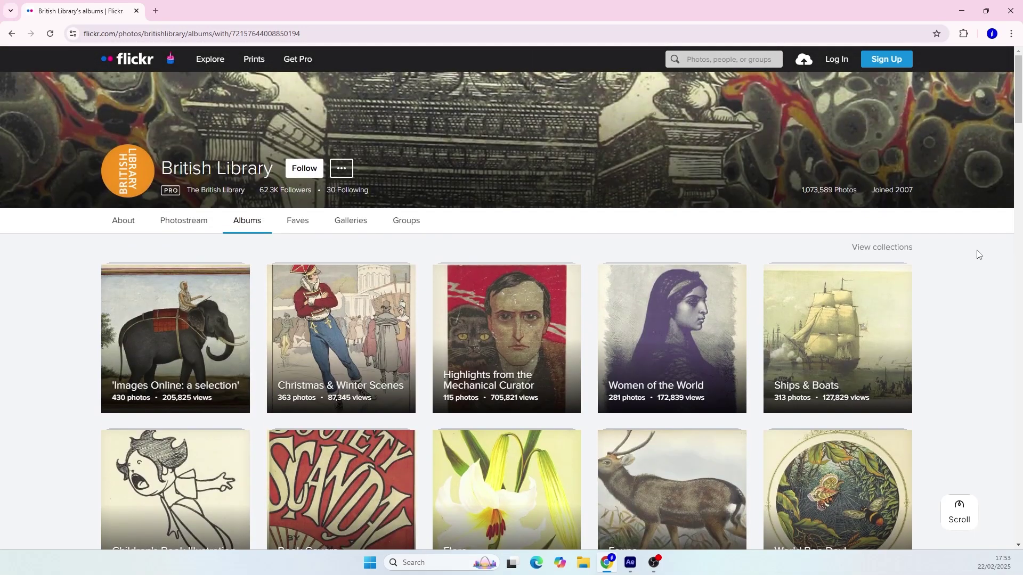
Step: Pick the Egyptian funeral procession illustration from the Mechanical Curator highlights album
{"action": "left_click", "coordinate": [508, 328]}
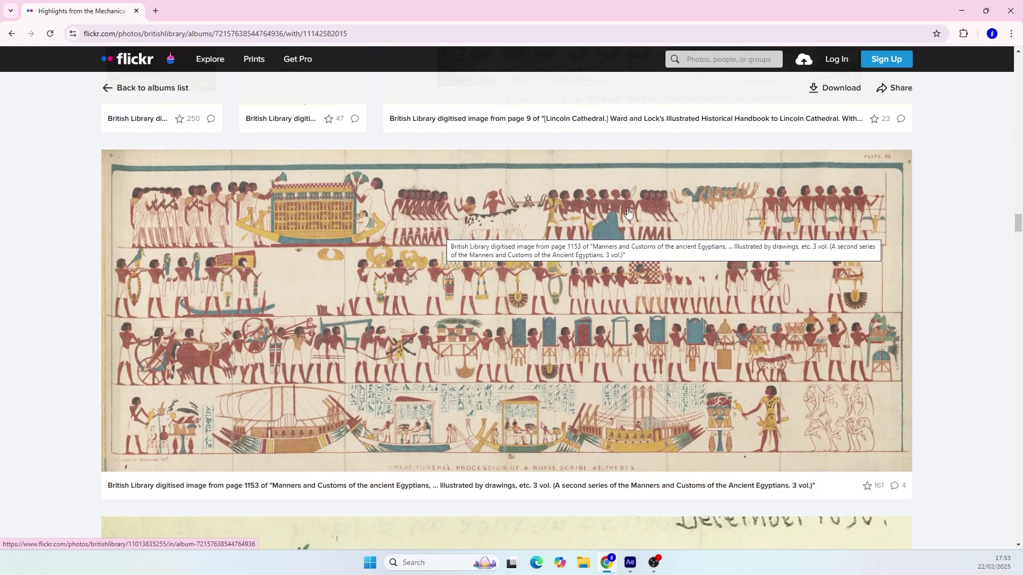
{"action": "left_click", "coordinate": [630, 563]}
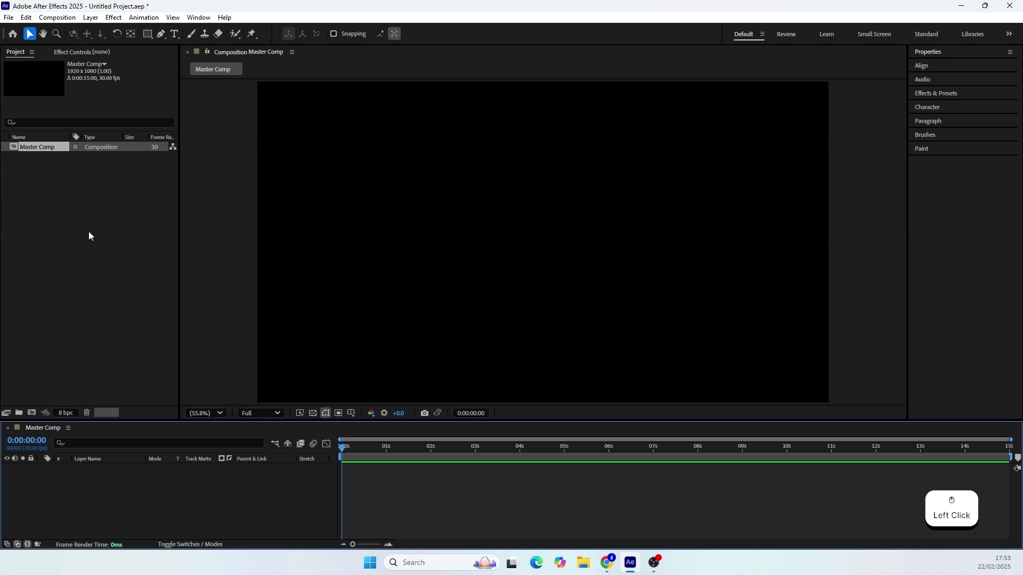
Step: Import the mural JPEG and place it in Master Comp as a 3D layer
{"action": "left_click", "coordinate": [66, 211]}
{"action": "left_click", "coordinate": [489, 130]}
{"action": "left_click", "coordinate": [50, 150]}
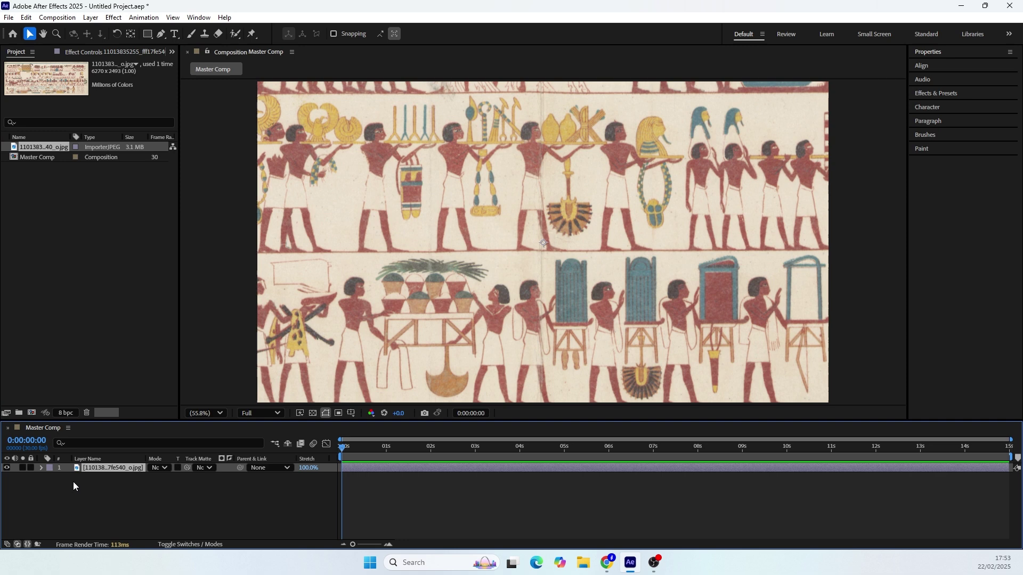
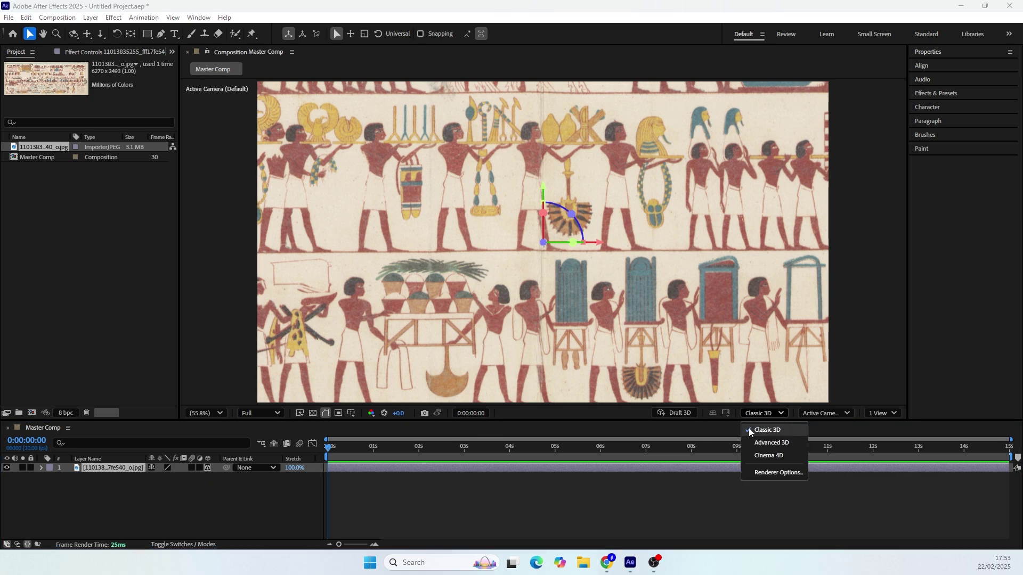
Step: Set Master Comp's 3D renderer to Classic 3D in Composition Settings
{"action": "left_click", "coordinate": [756, 433]}
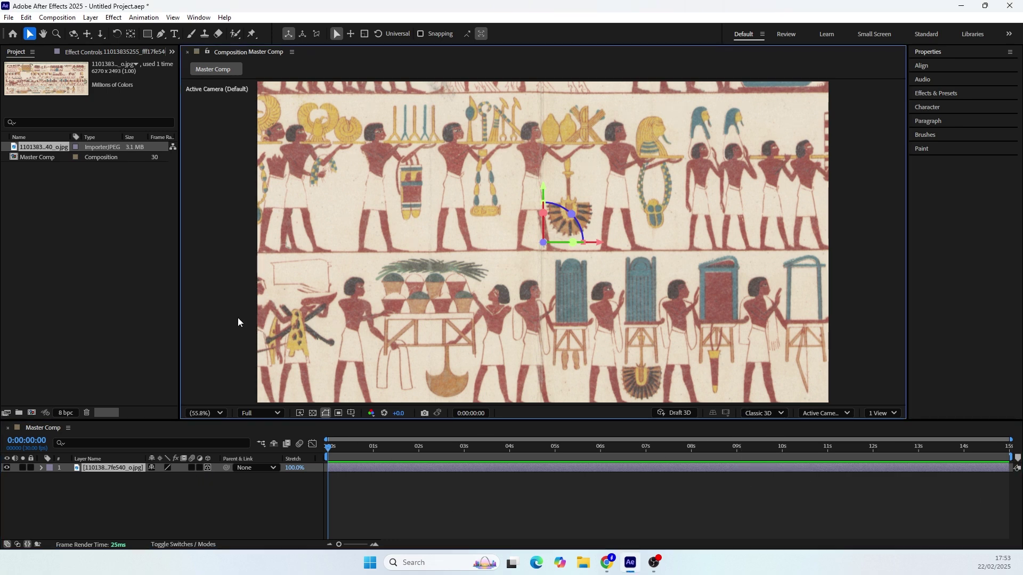
{"action": "key", "text": "ctrl+k"}
{"action": "left_click", "coordinate": [446, 180]}
{"action": "left_click", "coordinate": [440, 231]}
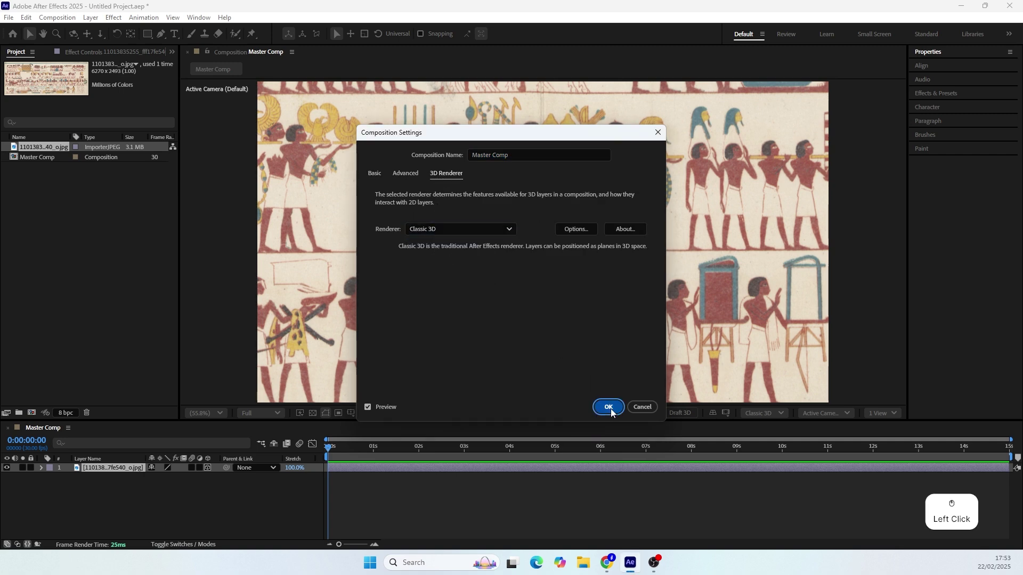
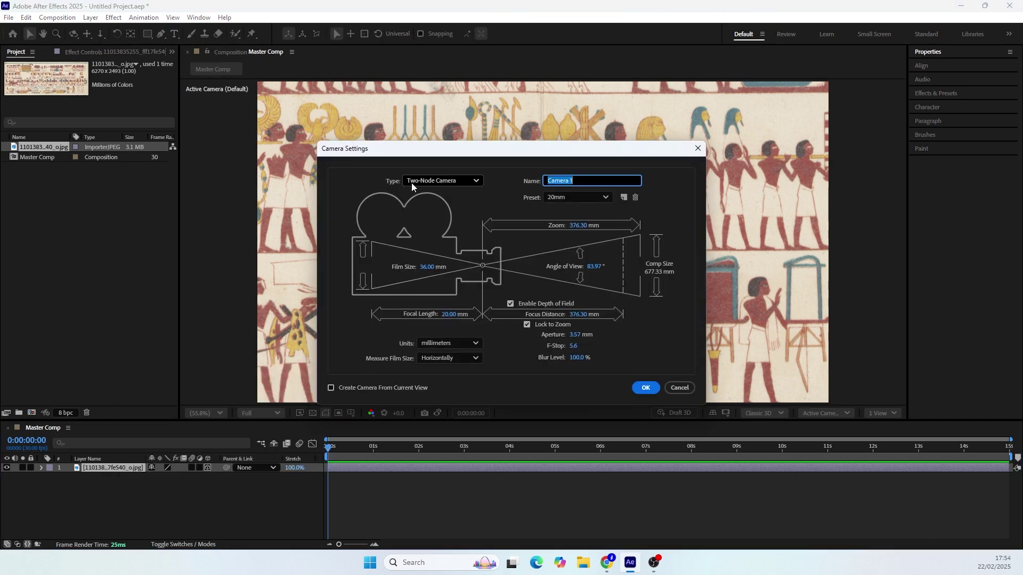
Step: Add a one-node Camera 1 with the 20mm preset and depth of field enabled
{"action": "left_click", "coordinate": [415, 188]}
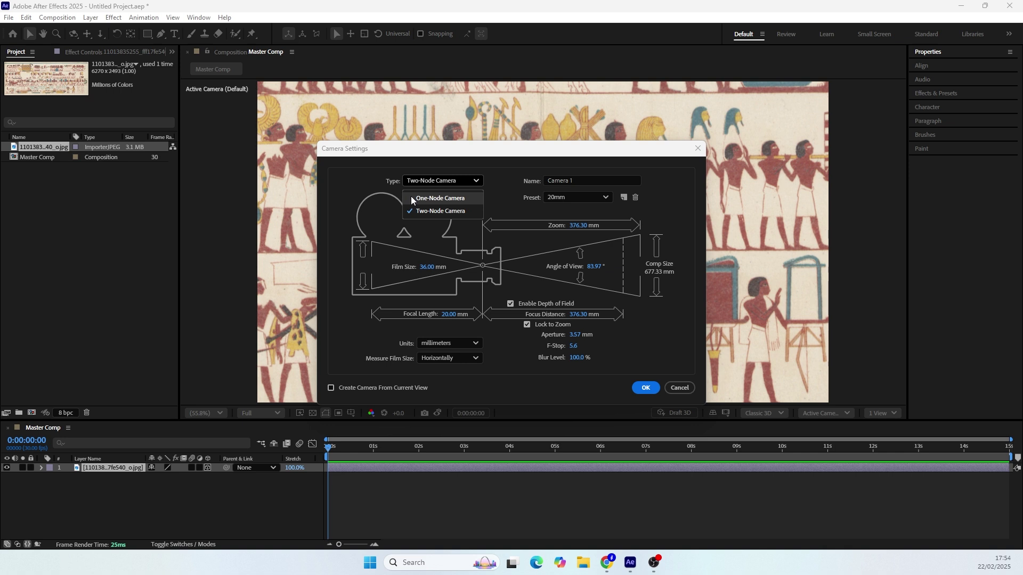
{"action": "left_click", "coordinate": [414, 201]}
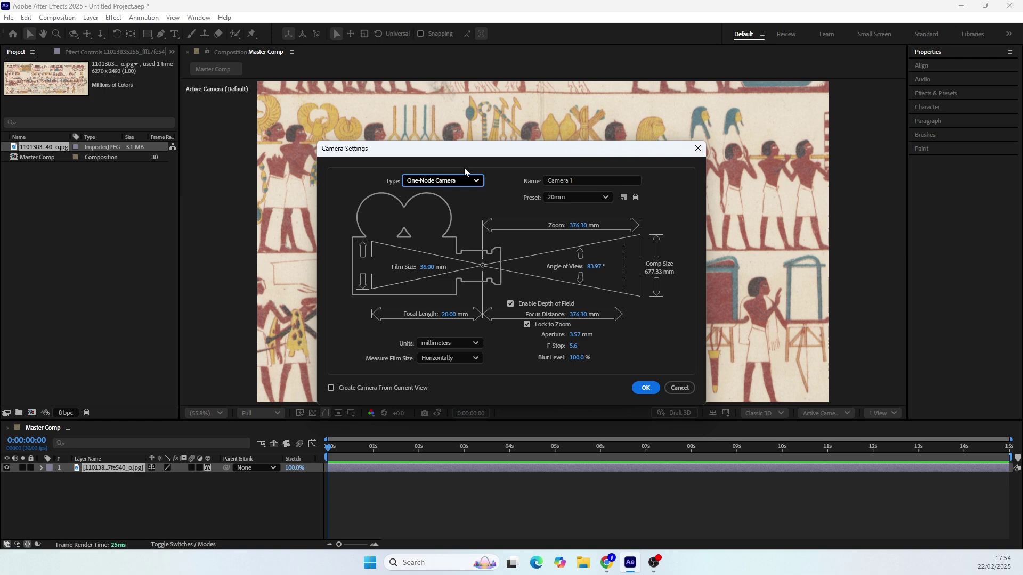
{"action": "left_click", "coordinate": [569, 203]}
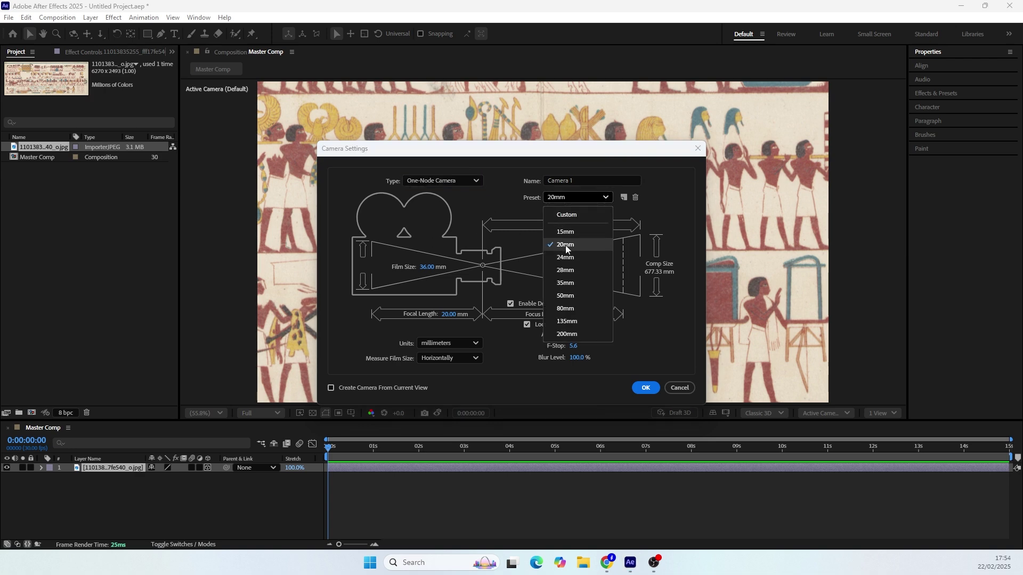
{"action": "left_click", "coordinate": [570, 248]}
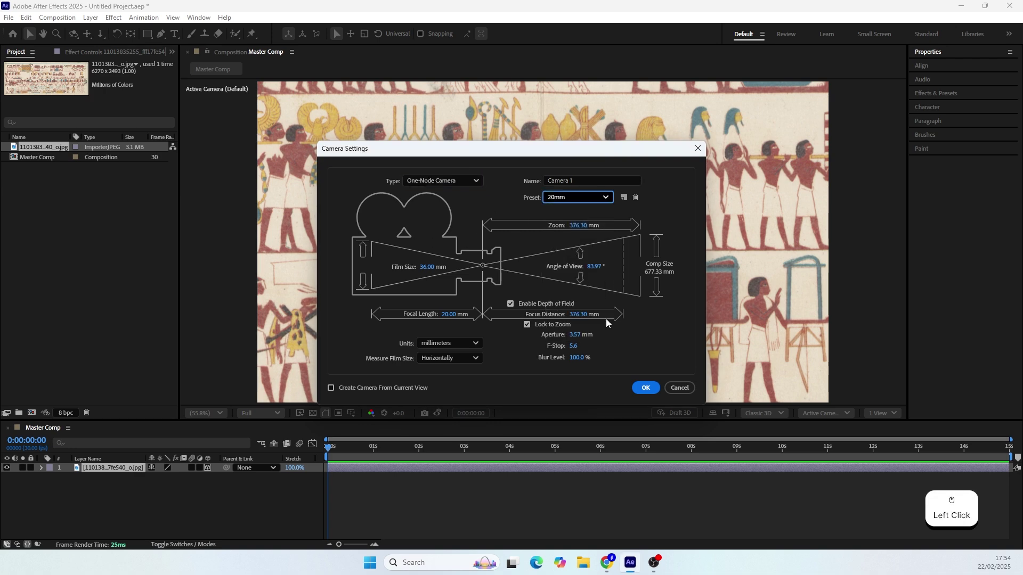
{"action": "left_click", "coordinate": [649, 394]}
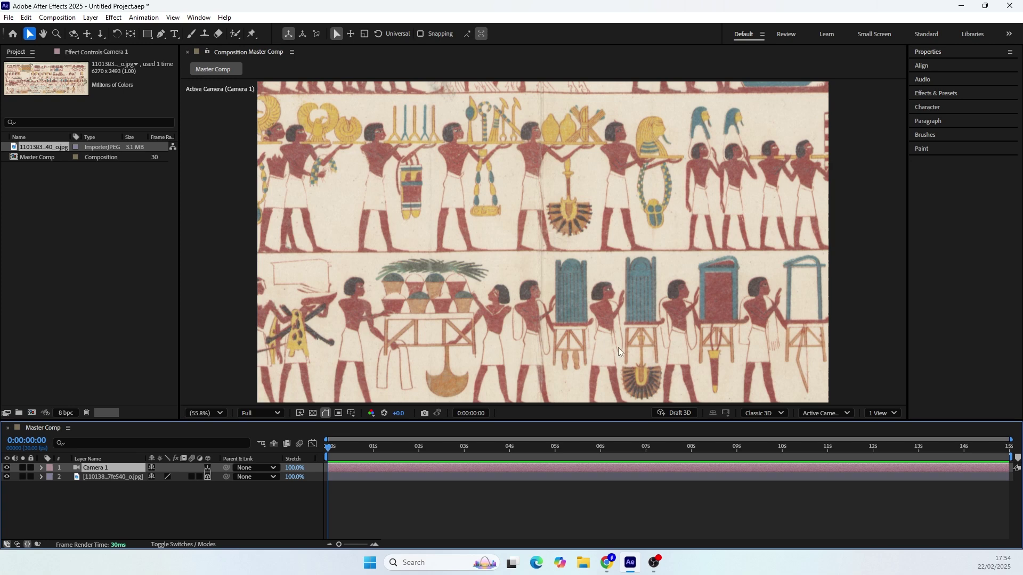
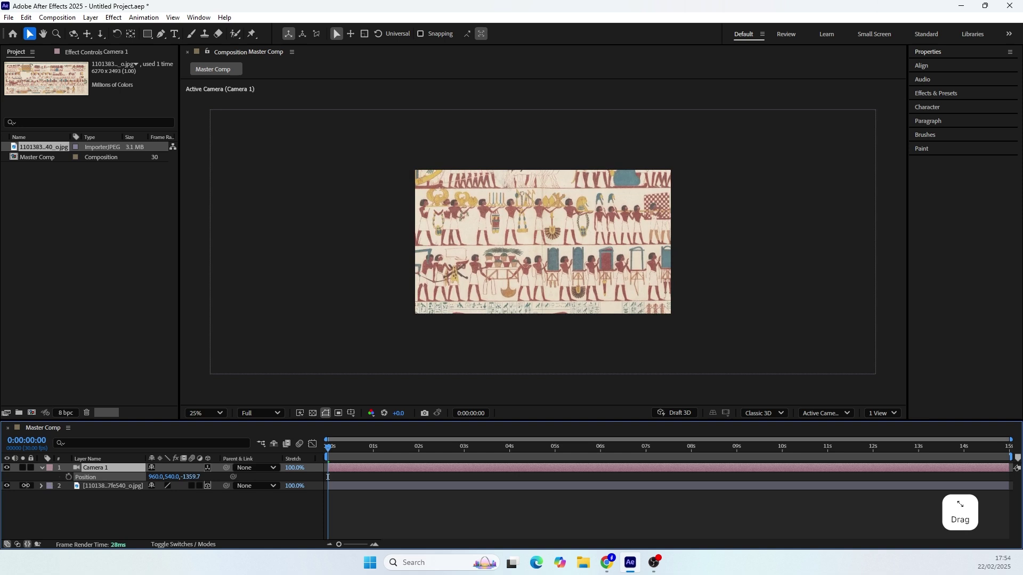
Step: Split the viewer into two views with Top view and pull Camera 1 sideways and back
{"action": "left_click", "coordinate": [882, 417]}
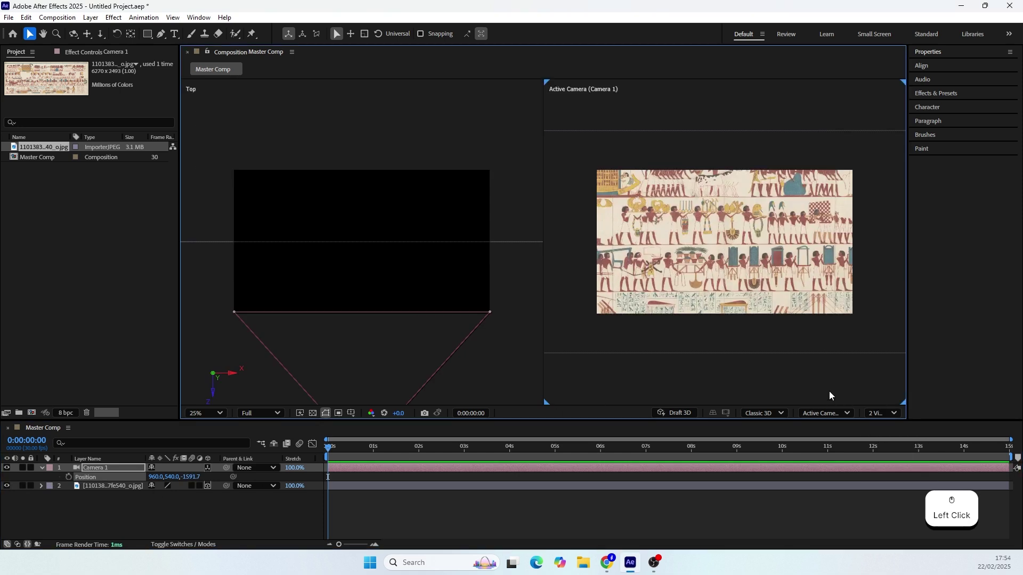
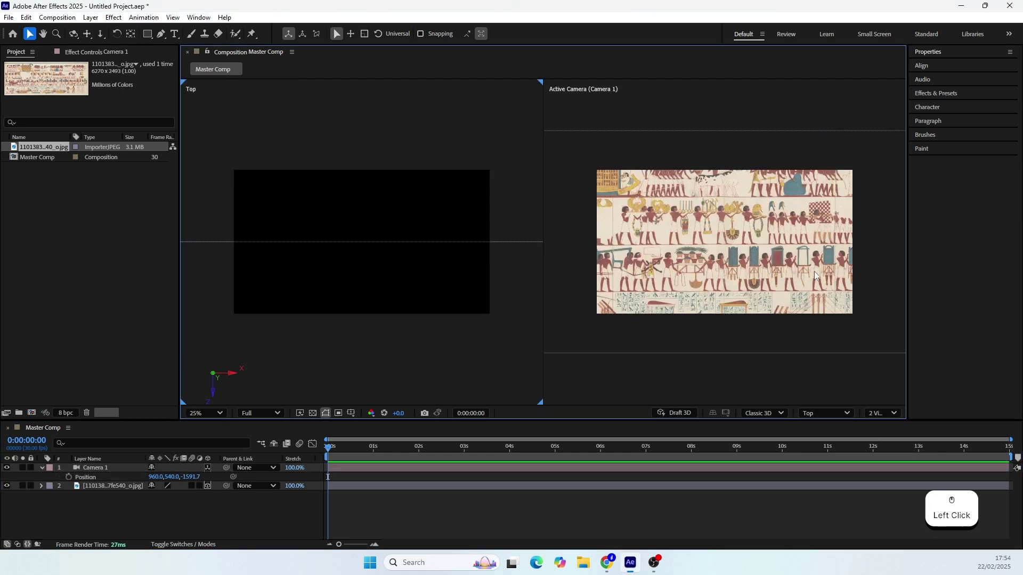
{"action": "left_click", "coordinate": [368, 356]}
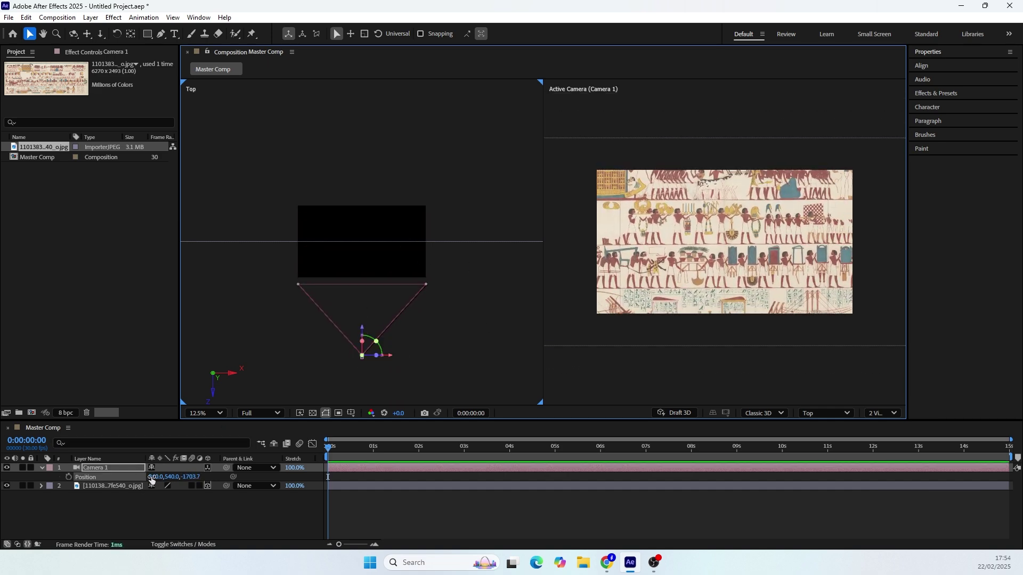
{"action": "left_click", "coordinate": [155, 480]}
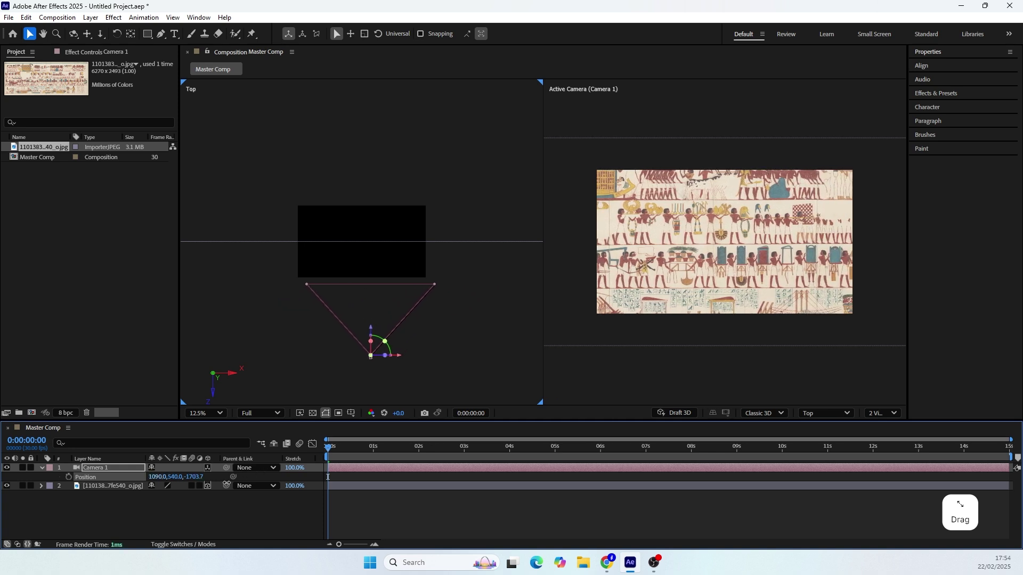
Step: Tilt the mural layer to X Rotation −18° and Y Rotation +18°
{"action": "left_click", "coordinate": [132, 492]}
{"action": "key", "text": "r"}
{"action": "left_click", "coordinate": [167, 508]}
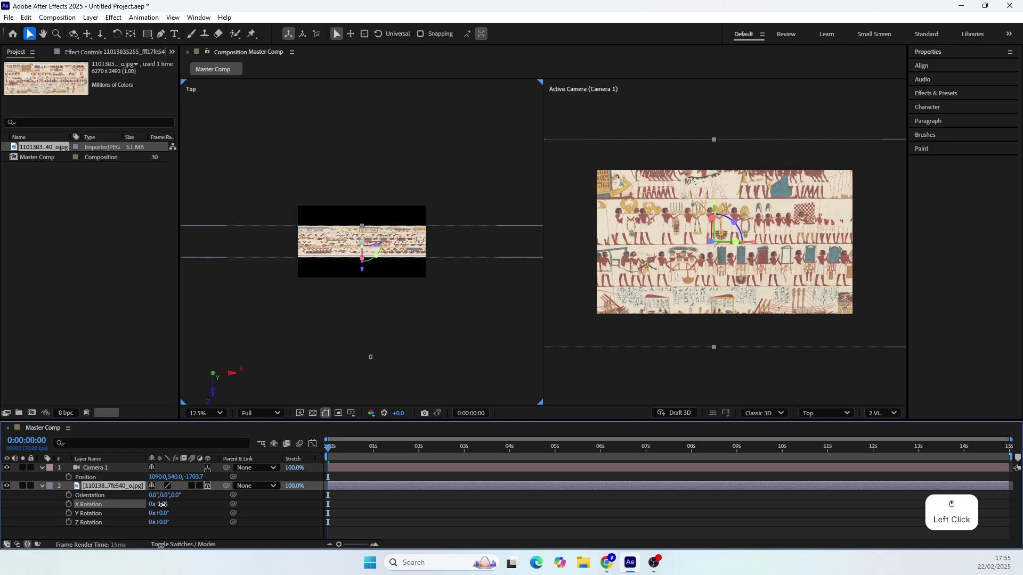
{"action": "left_click", "coordinate": [159, 510]}
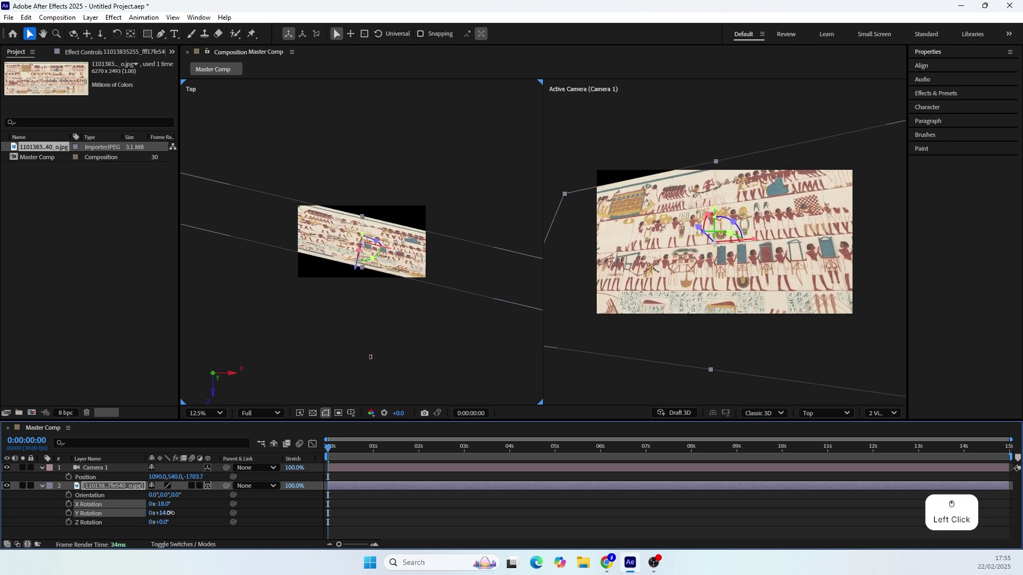
{"action": "left_click", "coordinate": [174, 517]}
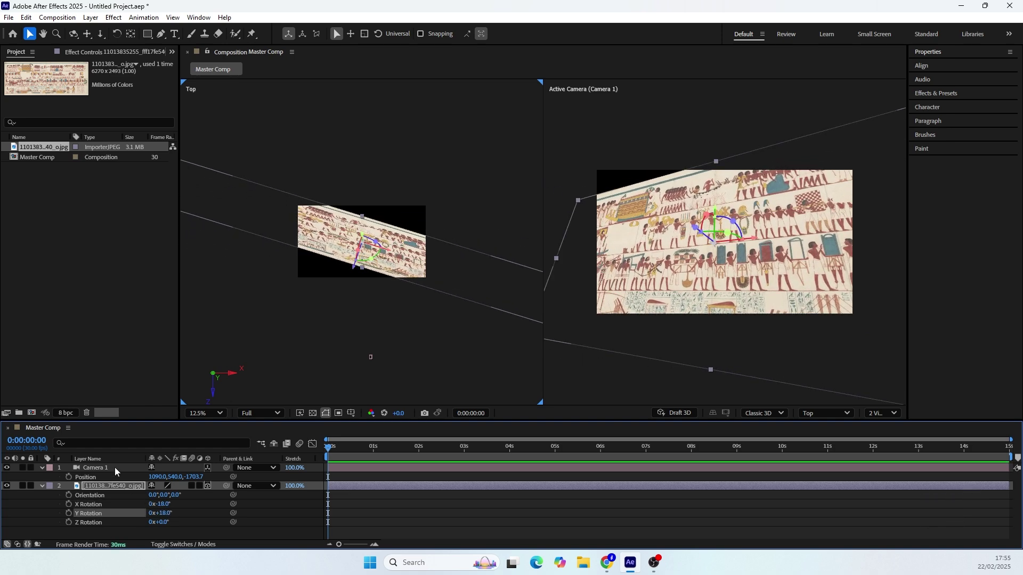
{"action": "left_click", "coordinate": [118, 472]}
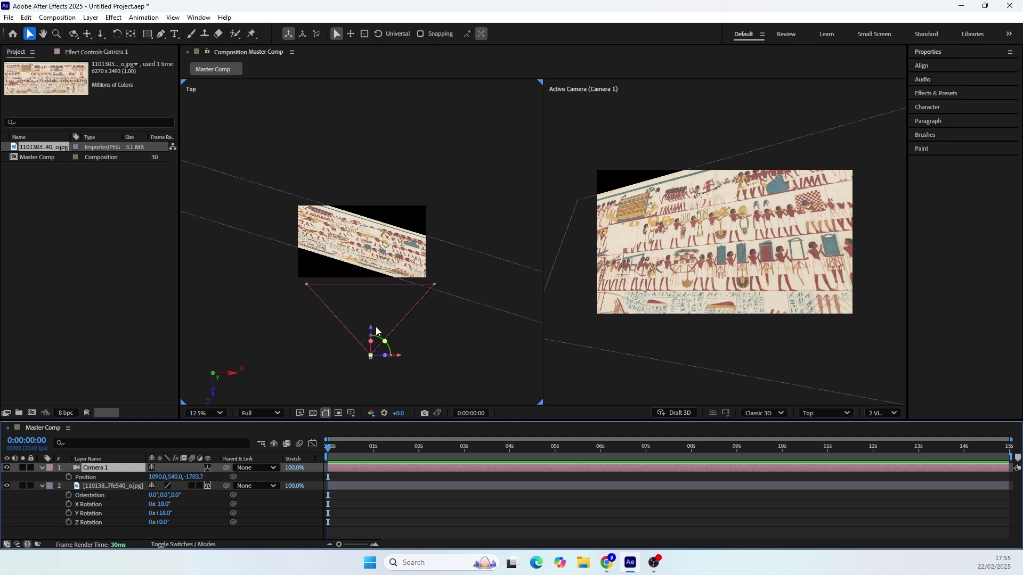
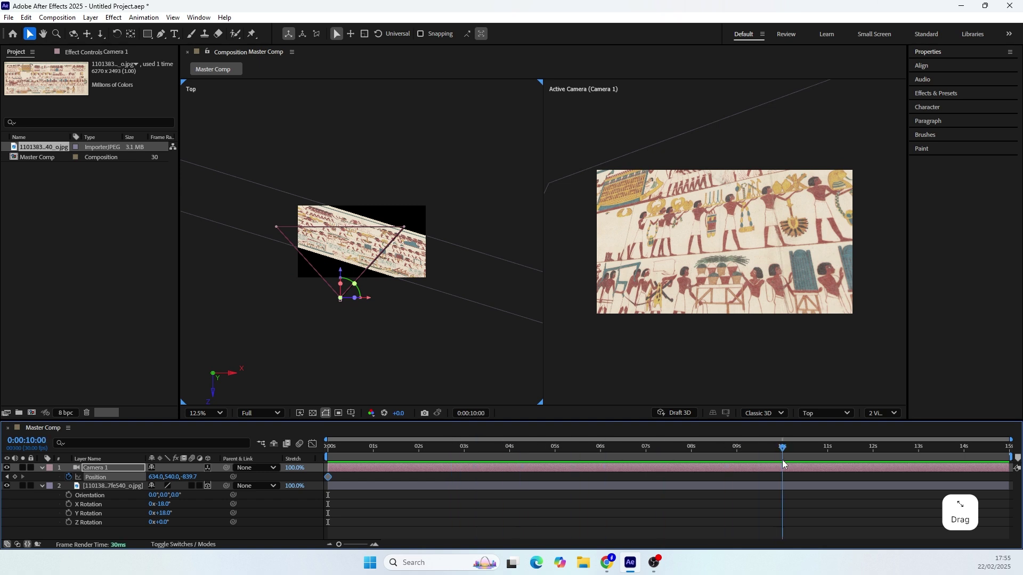
Step: Keyframe Camera 1's position and the mural's X/Y rotation between 0 and 10 seconds
{"action": "left_click", "coordinate": [372, 301]}
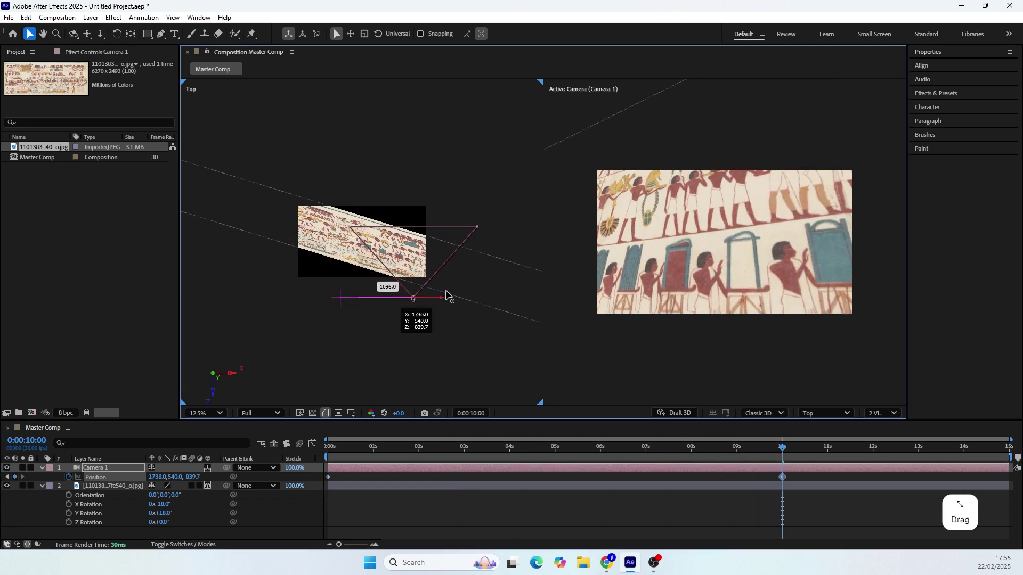
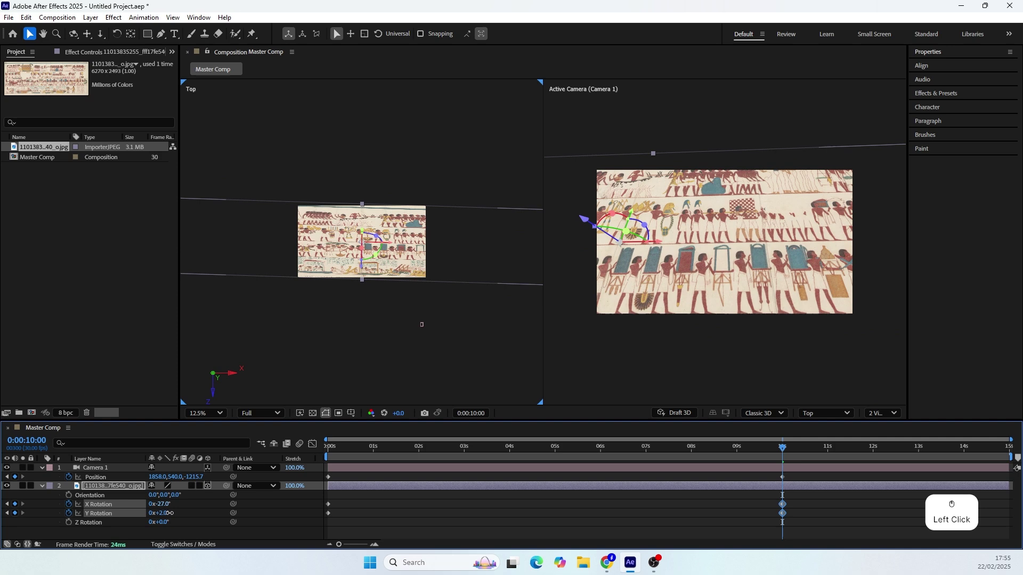
{"action": "left_click", "coordinate": [172, 518]}
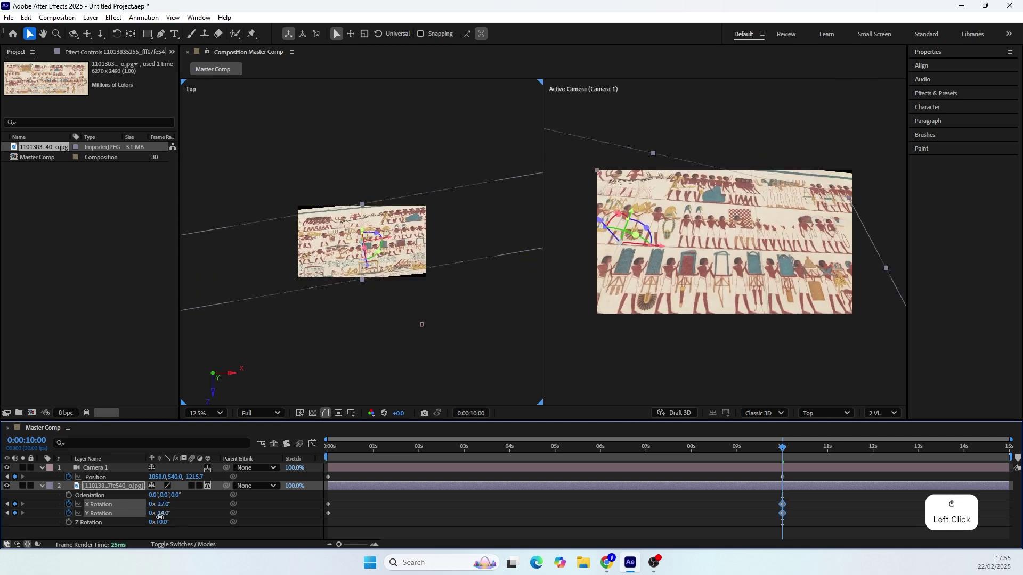
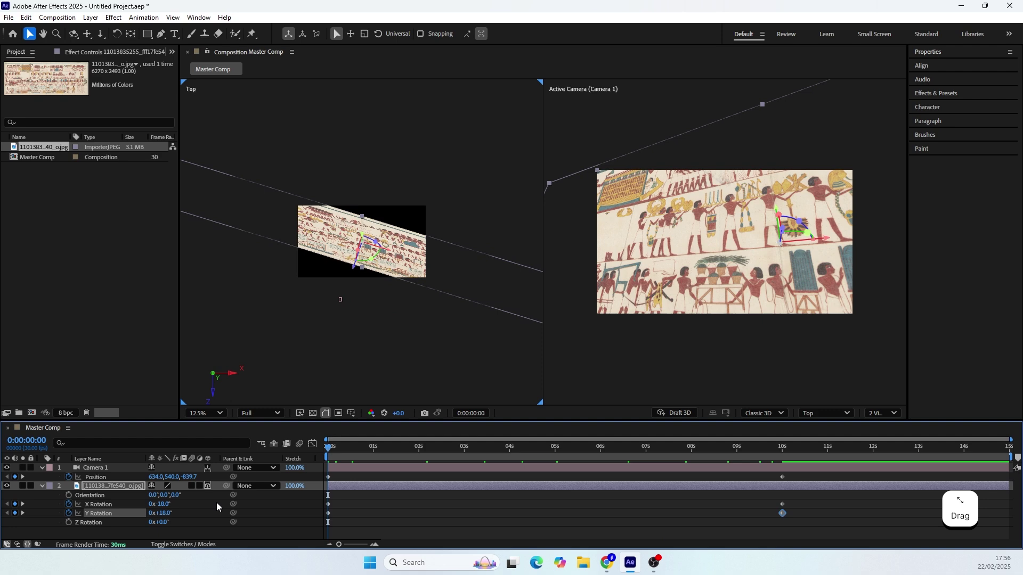
{"action": "left_click", "coordinate": [173, 517]}
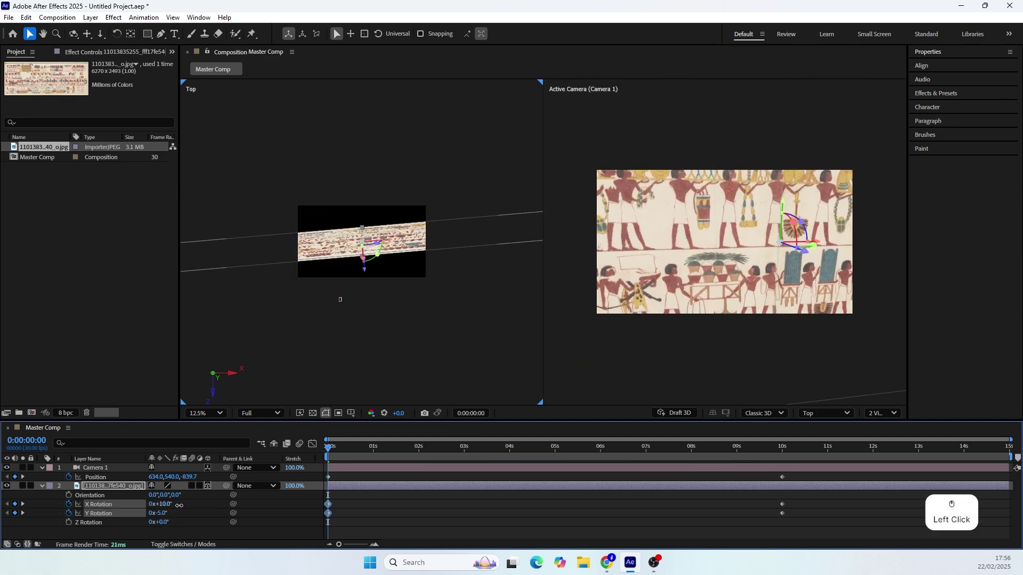
{"action": "left_click", "coordinate": [342, 303]}
{"action": "left_click", "coordinate": [346, 273]}
{"action": "left_click", "coordinate": [345, 288]}
{"action": "left_click", "coordinate": [371, 314]}
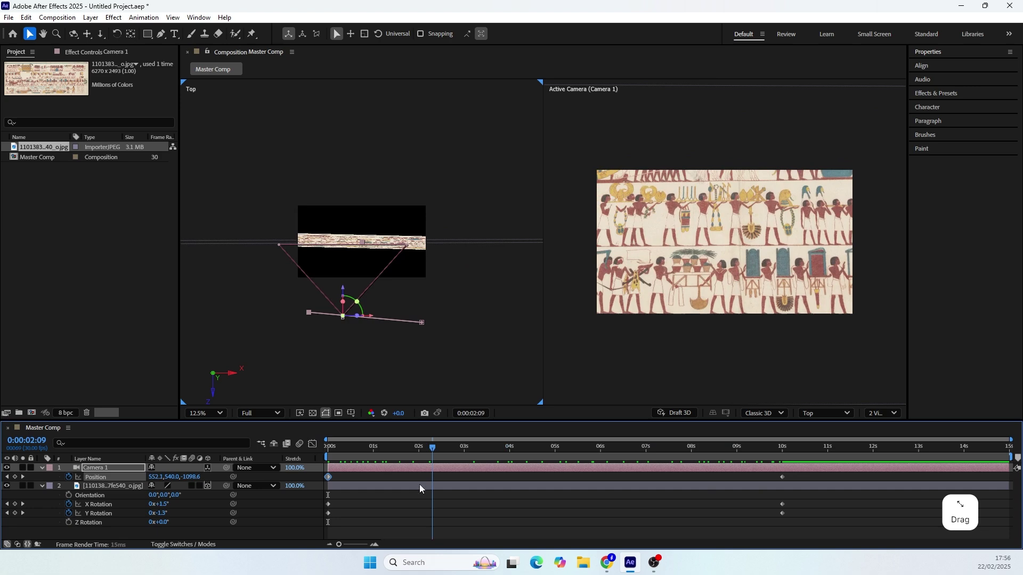
Step: Review Camera 1's settings and confirm them unchanged
{"action": "left_click", "coordinate": [329, 334]}
{"action": "left_click", "coordinate": [99, 473]}
{"action": "left_click", "coordinate": [417, 188]}
{"action": "left_click", "coordinate": [424, 216]}
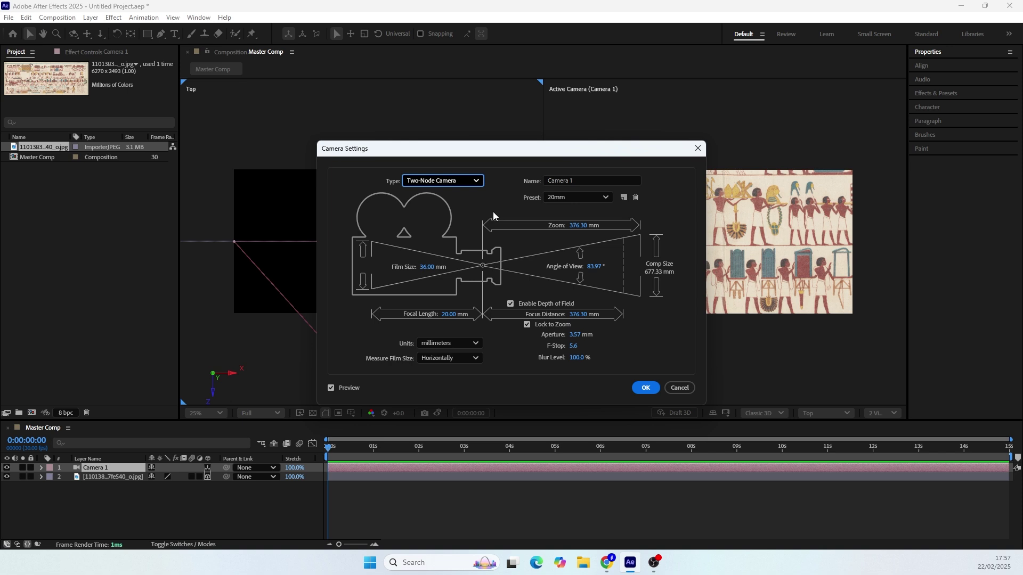
{"action": "left_click", "coordinate": [650, 394]}
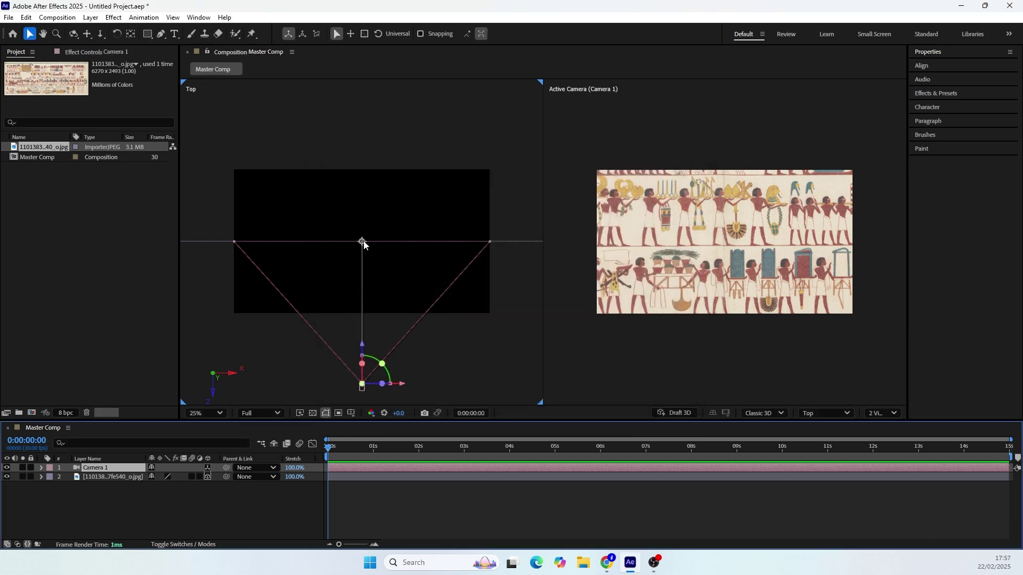
Step: Switch Camera 1 to a two-node camera, 20mm preset, depth of field enabled
{"action": "left_click", "coordinate": [113, 472]}
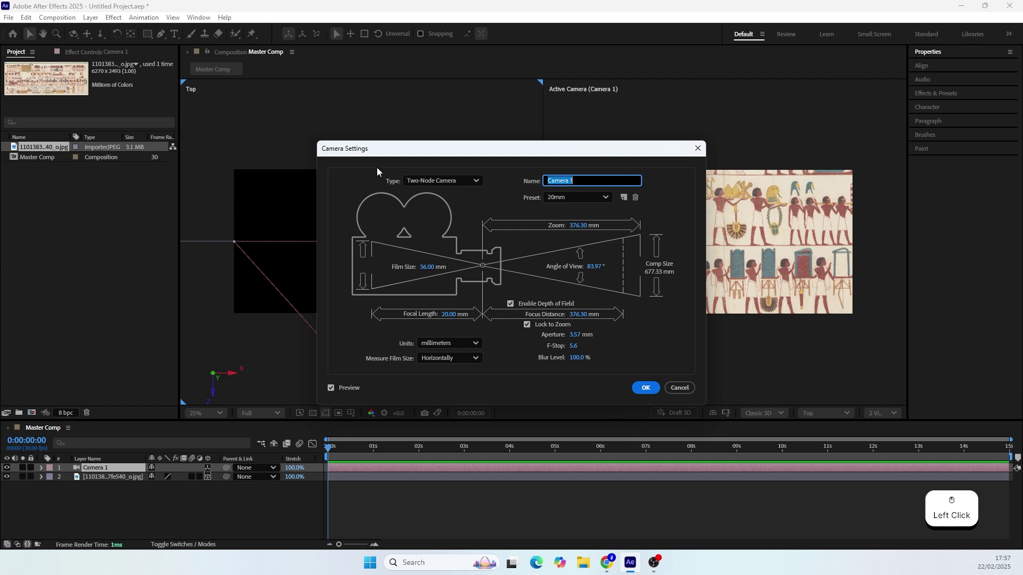
{"action": "left_click", "coordinate": [527, 156]}
{"action": "left_click", "coordinate": [538, 163]}
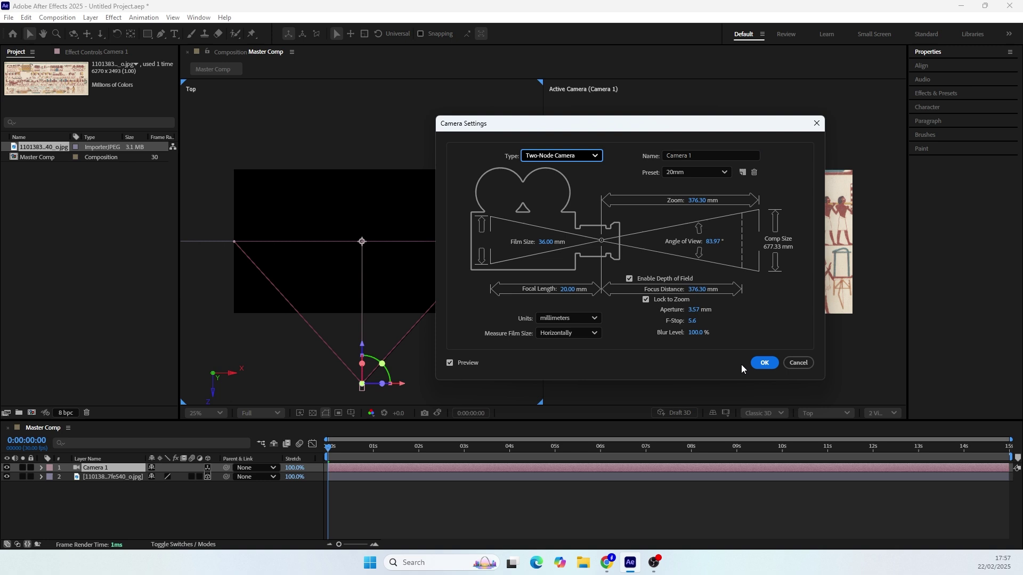
{"action": "left_click", "coordinate": [761, 368]}
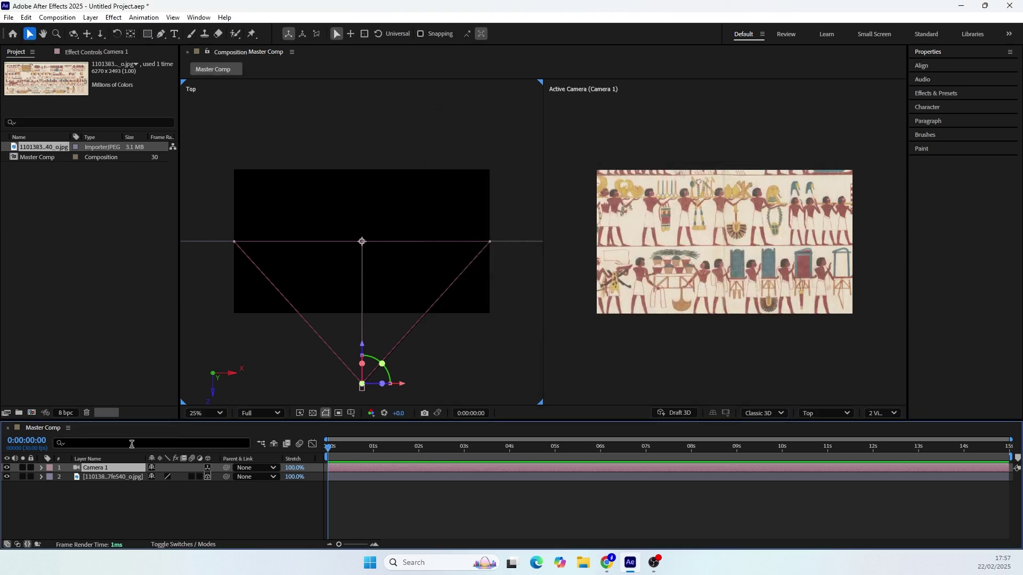
Step: Reveal Camera 1's Position property and show the viewer layout choices
{"action": "key", "text": "p"}
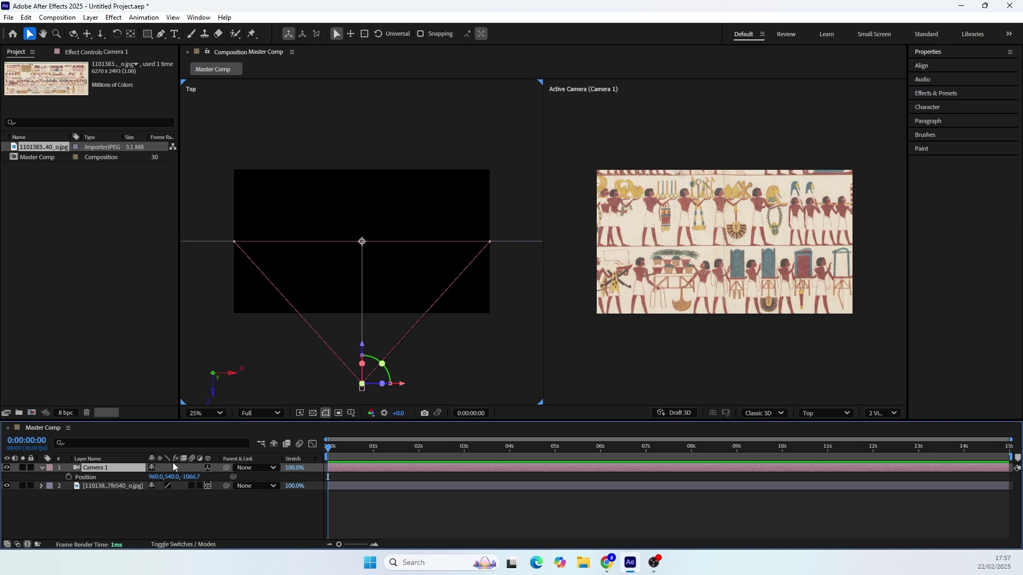
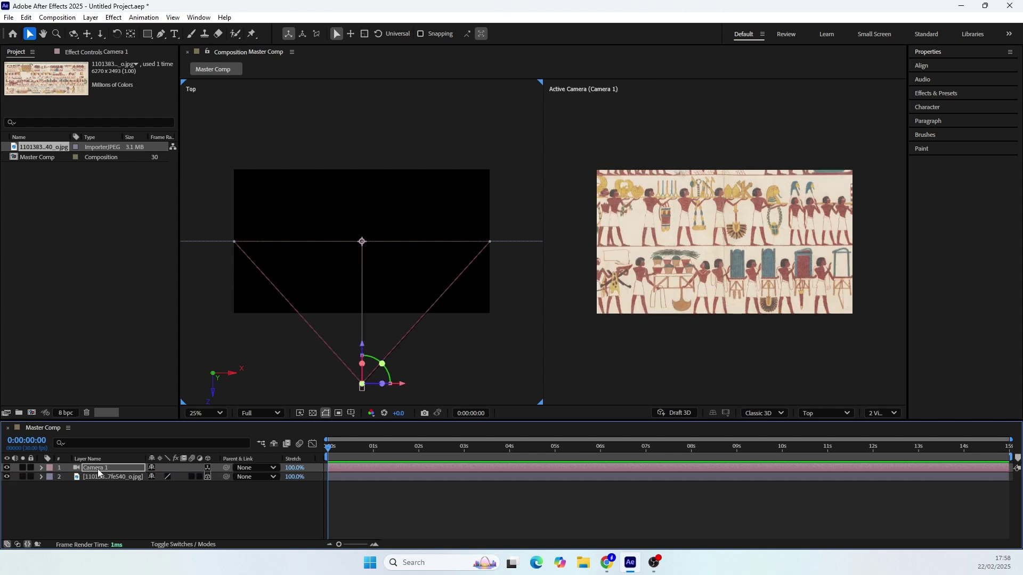
{"action": "left_click", "coordinate": [101, 474]}
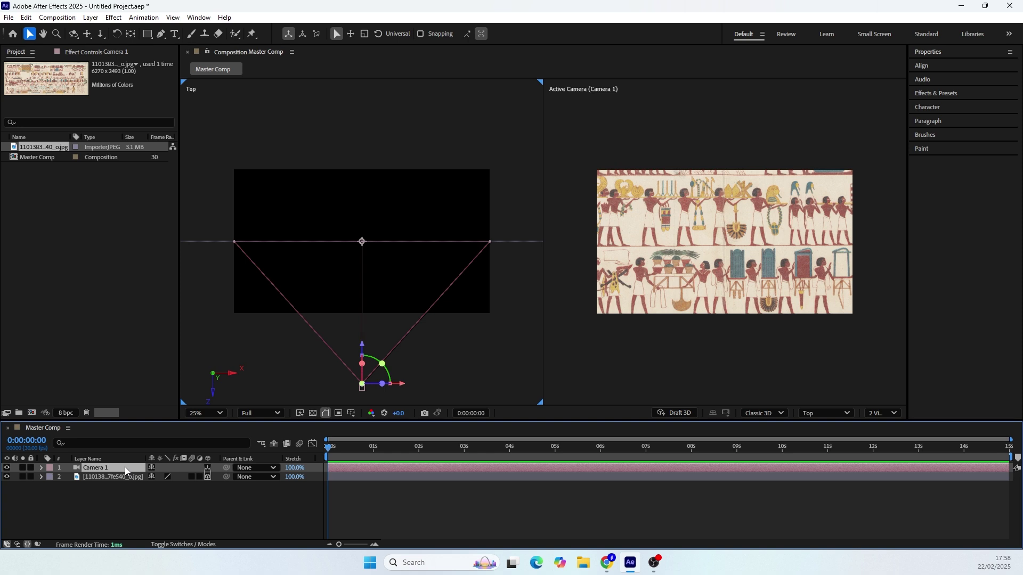
Step: Show a single Active Camera view and bring up the new-layer menu for a null
{"action": "left_click", "coordinate": [878, 413]}
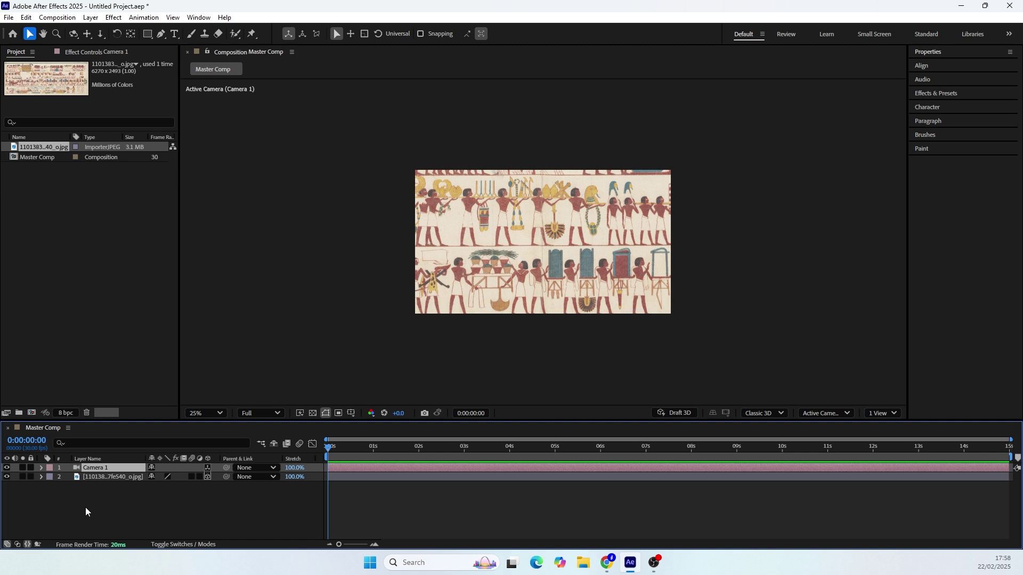
{"action": "right_click", "coordinate": [95, 508]}
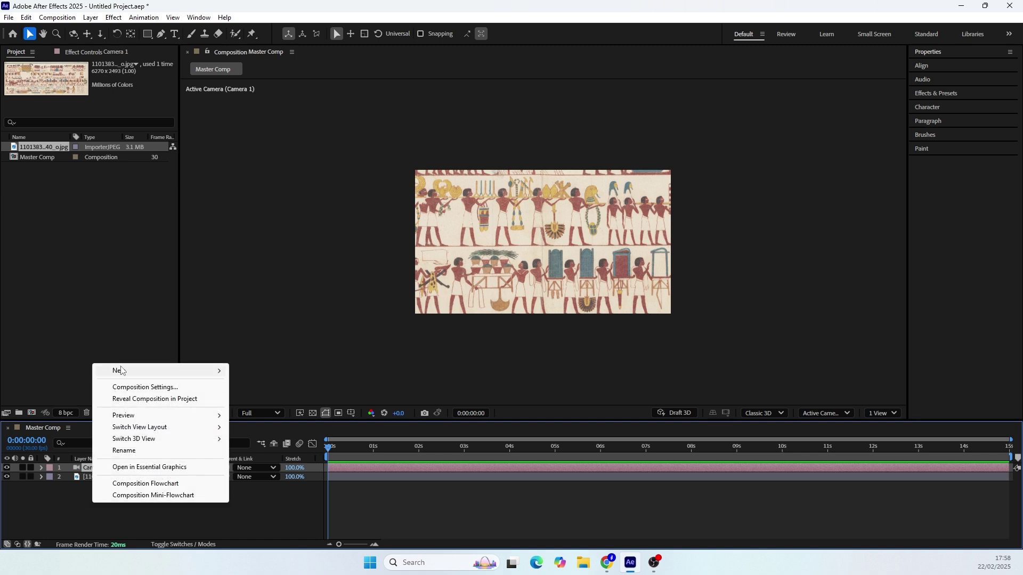
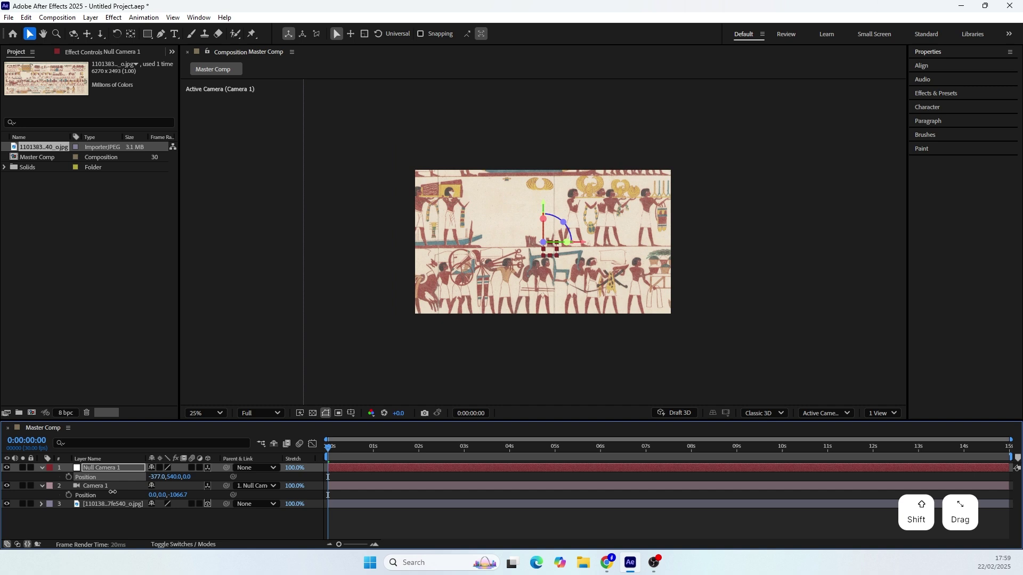
Step: Frame the boat scene via Null Camera 1 and Camera 1 positions, keyframing both at 0 s
{"action": "left_click", "coordinate": [111, 497]}
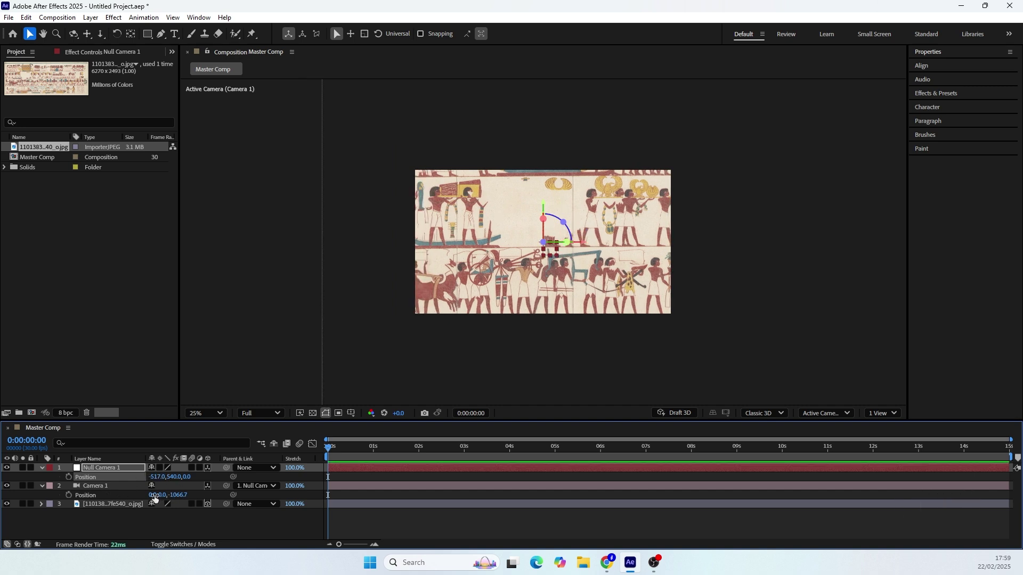
{"action": "left_click", "coordinate": [157, 498]}
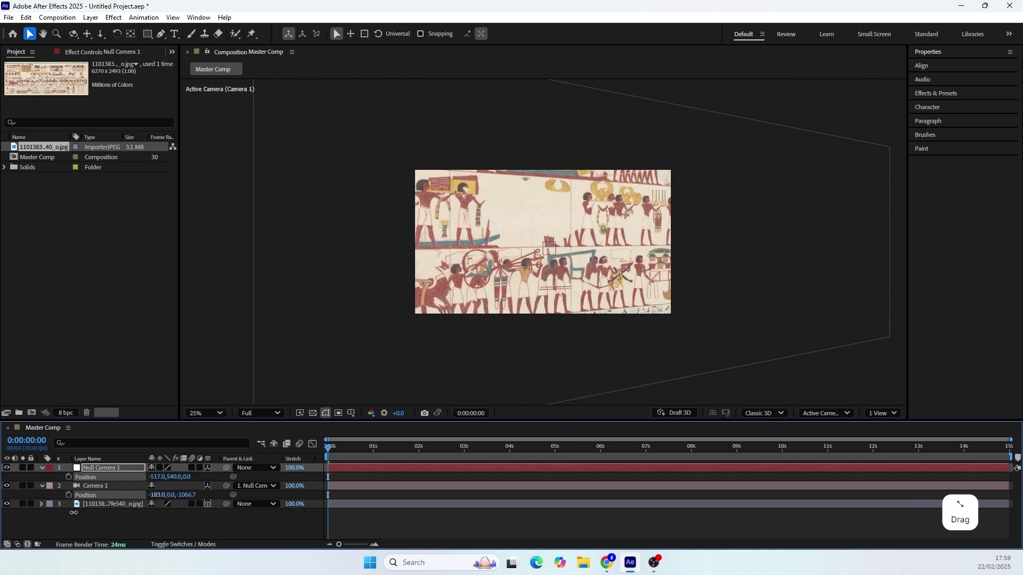
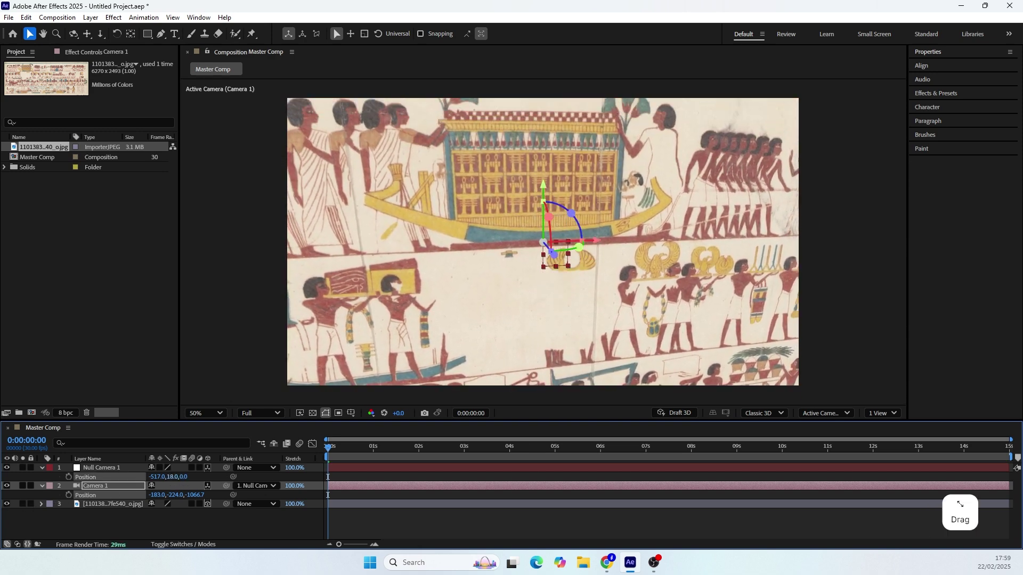
{"action": "left_click", "coordinate": [157, 482]}
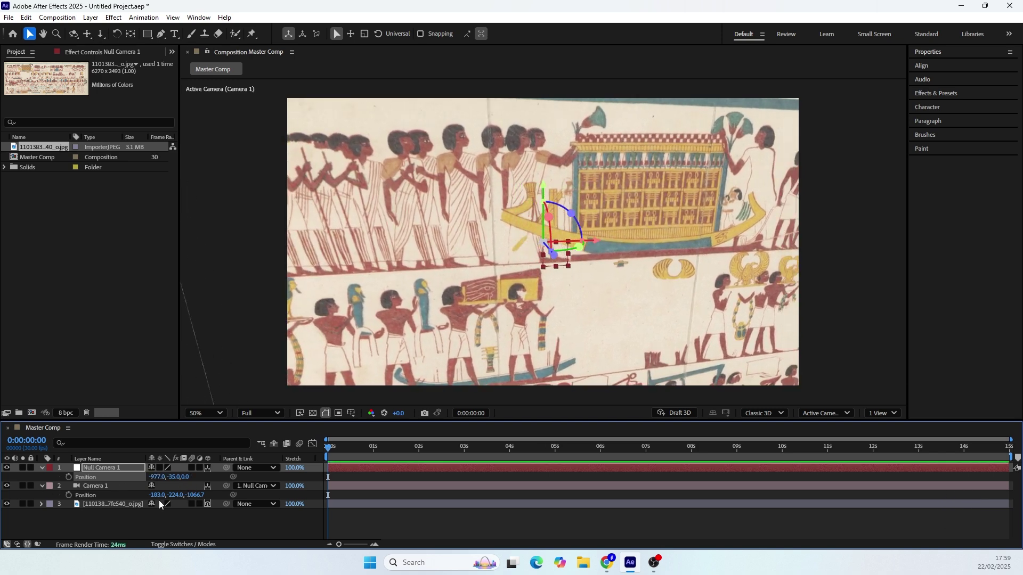
{"action": "left_click", "coordinate": [166, 498]}
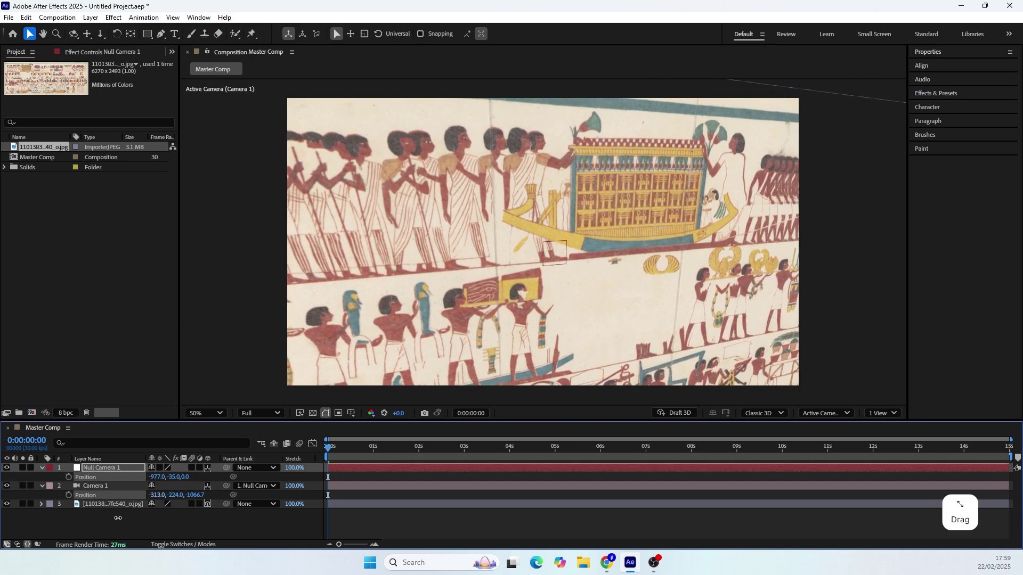
{"action": "left_click", "coordinate": [72, 481]}
{"action": "left_click", "coordinate": [429, 450]}
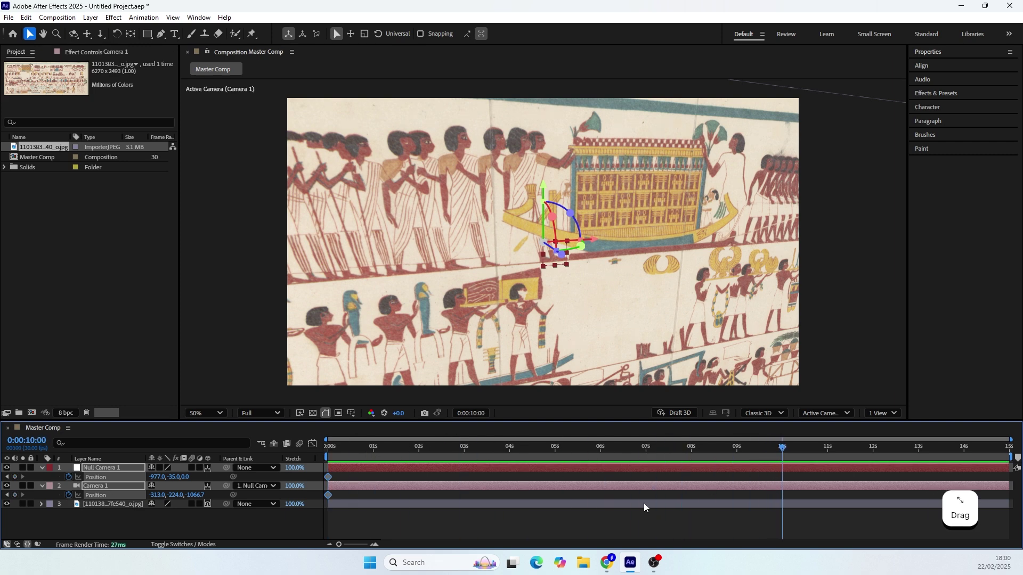
Step: Give Null Camera 1 and Camera 1 end Position keyframes at 10 s toward the yellow-robed figure
{"action": "left_click", "coordinate": [121, 531]}
{"action": "left_click", "coordinate": [145, 475]}
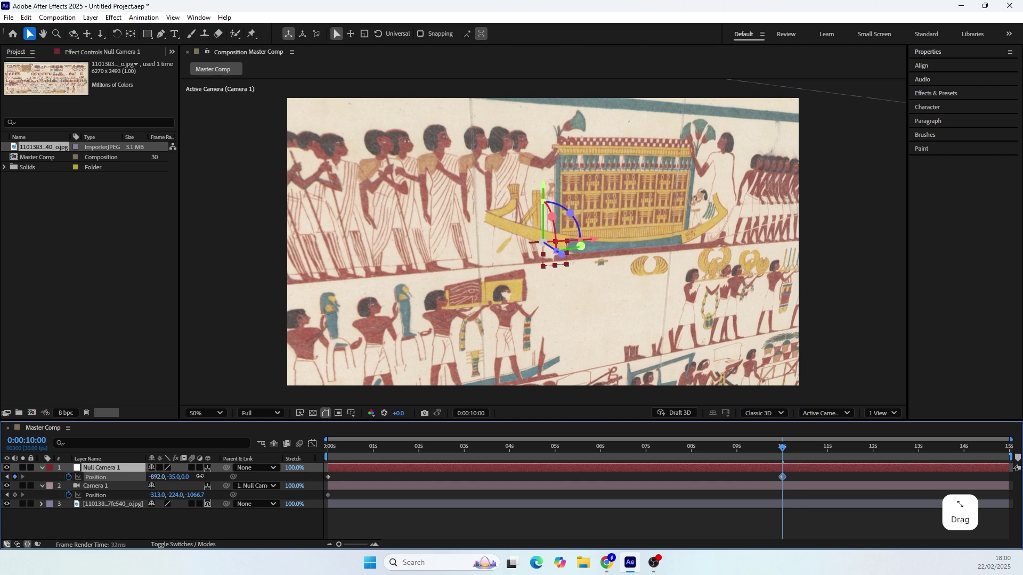
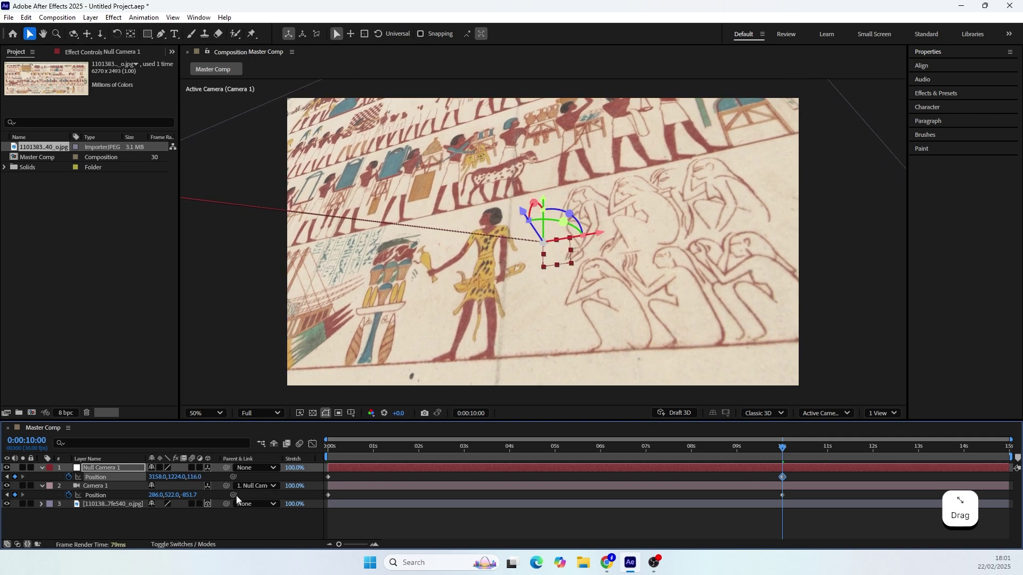
{"action": "left_click", "coordinate": [193, 500]}
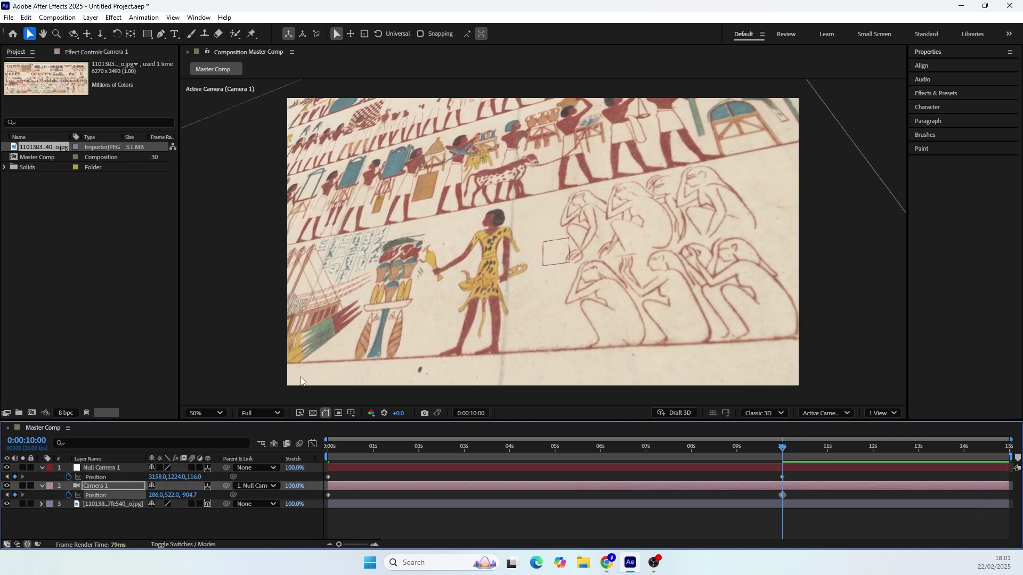
{"action": "left_click", "coordinate": [782, 452]}
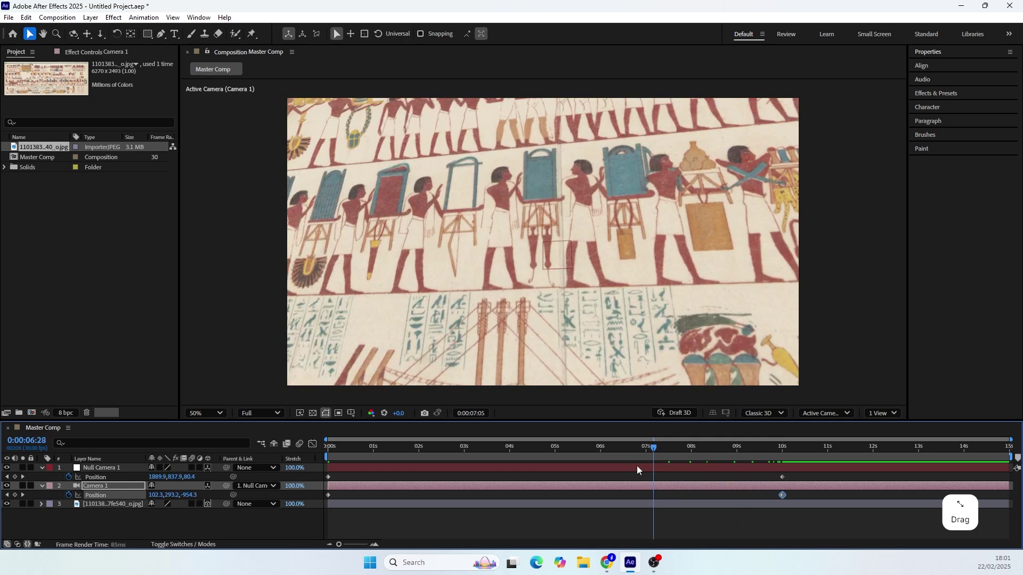
{"action": "left_click", "coordinate": [245, 528]}
{"action": "key", "text": "space"}
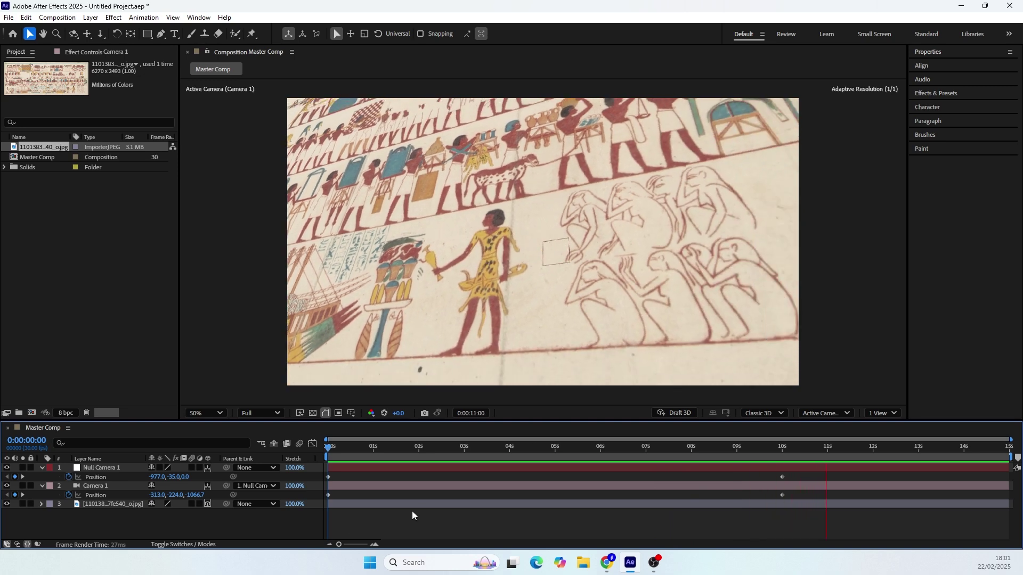
{"action": "left_click", "coordinate": [854, 451]}
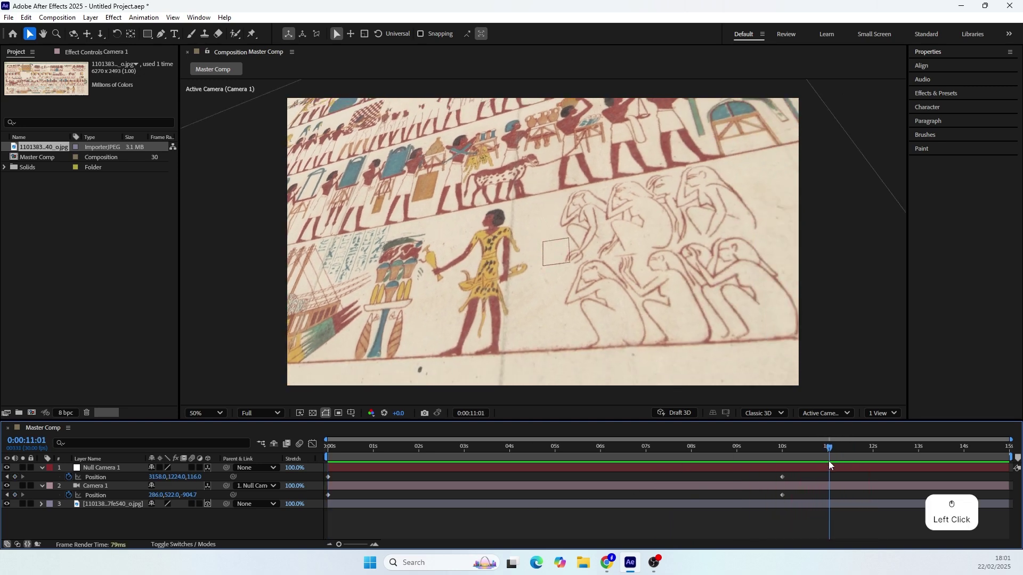
{"action": "left_click", "coordinate": [822, 470]}
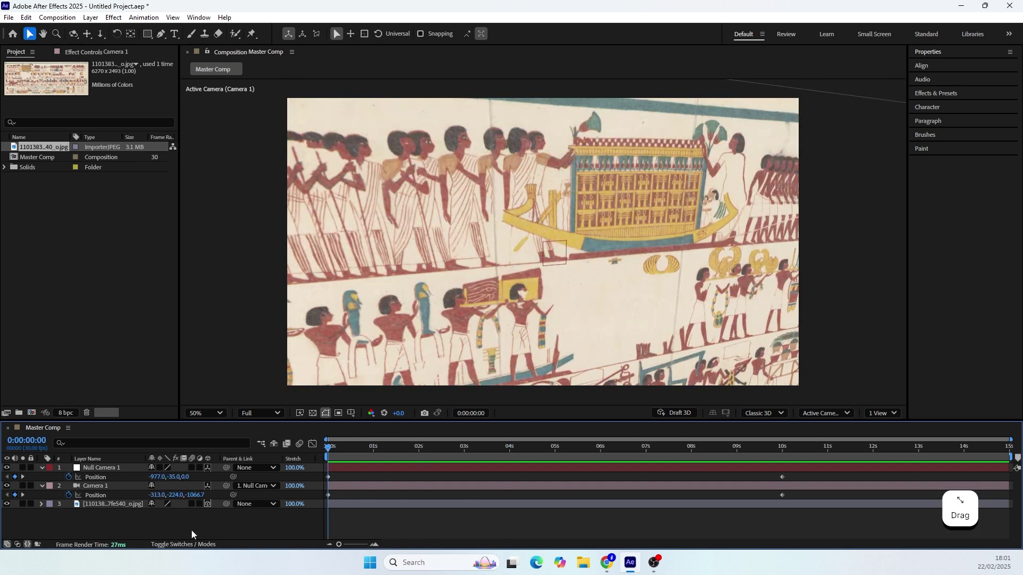
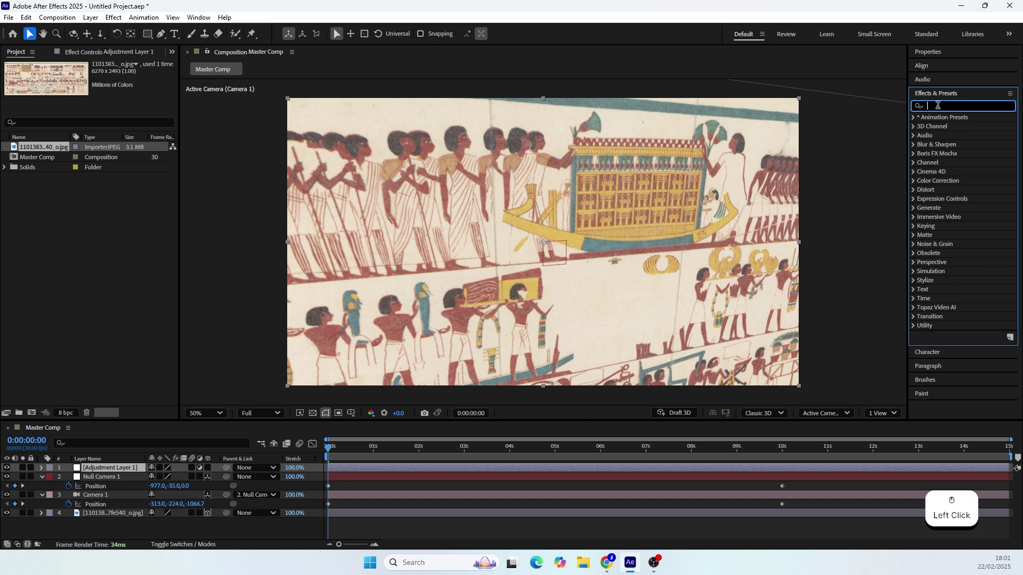
Step: Apply CC Lens to Adjustment Layer 1 and enlarge its lens size to cover the frame
{"action": "key", "text": "c"}
{"action": "key", "text": "space"}
{"action": "key", "text": "l"}
{"action": "key", "text": "e"}
{"action": "key", "text": "n"}
{"action": "left_click", "coordinate": [957, 133]}
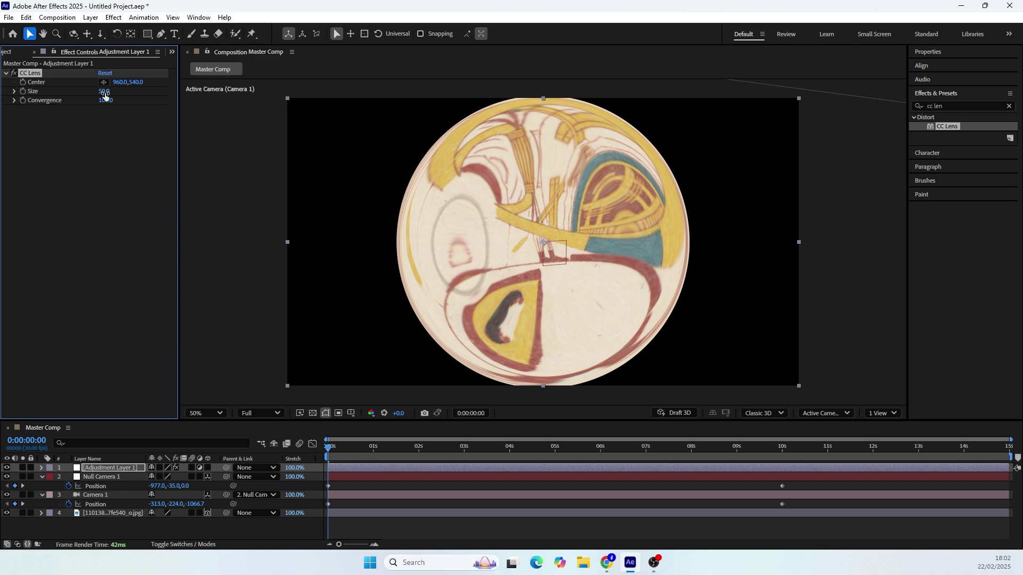
{"action": "left_click", "coordinate": [108, 97]}
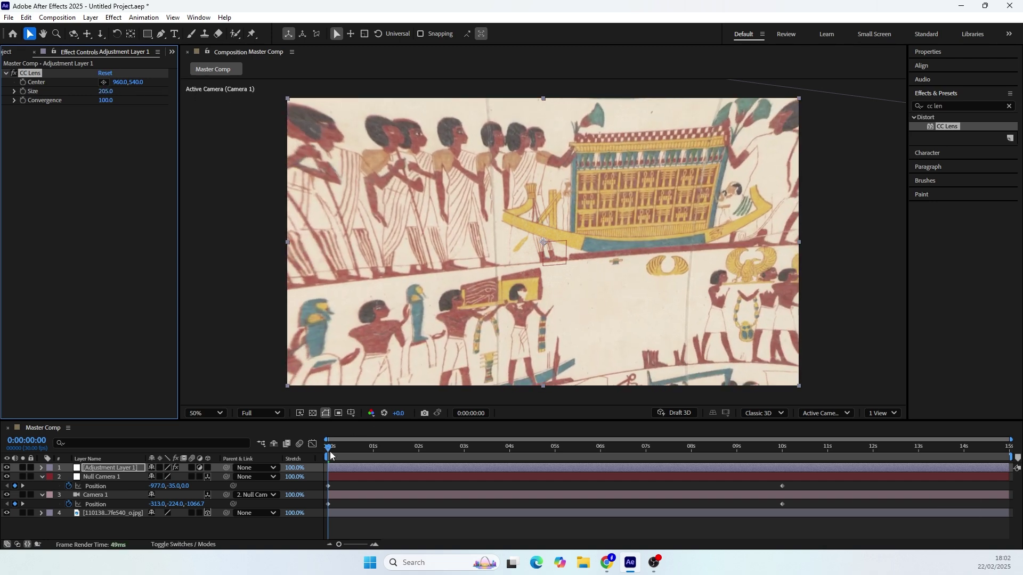
{"action": "left_click", "coordinate": [341, 455]}
{"action": "left_click", "coordinate": [372, 455]}
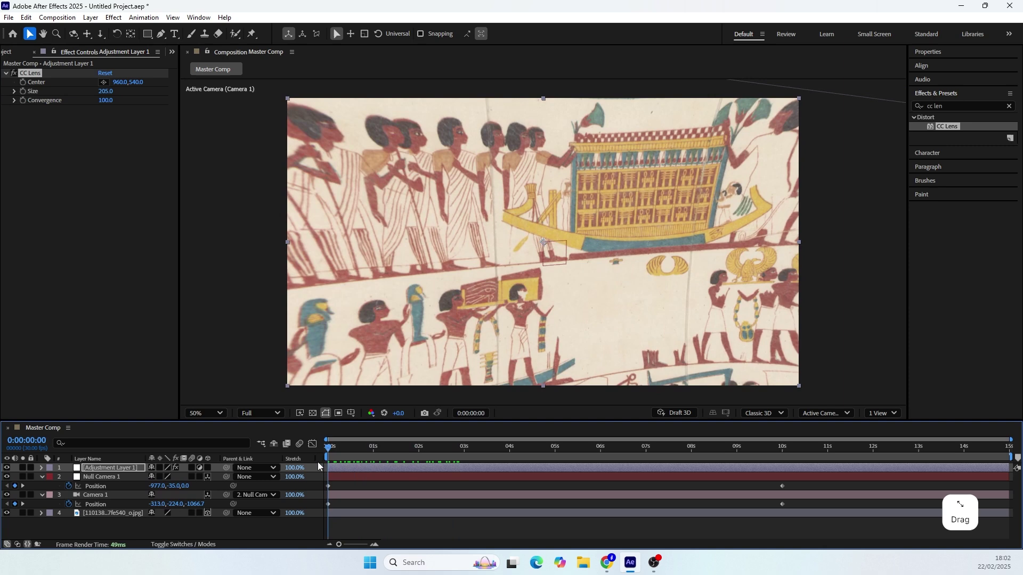
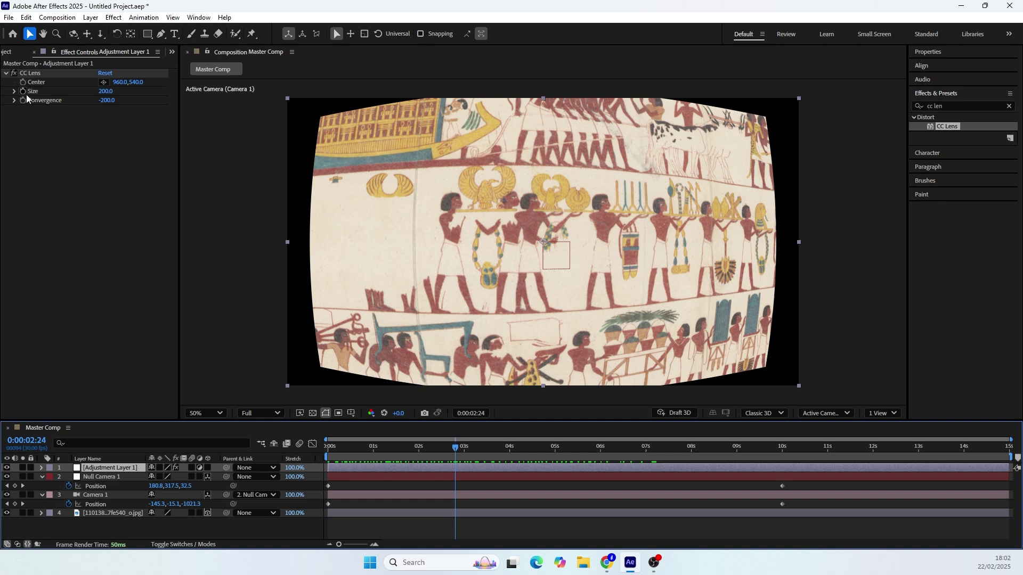
Step: Add a Transform effect above CC Lens with Scale 125 so the mural fills the frame
{"action": "left_click", "coordinate": [315, 416]}
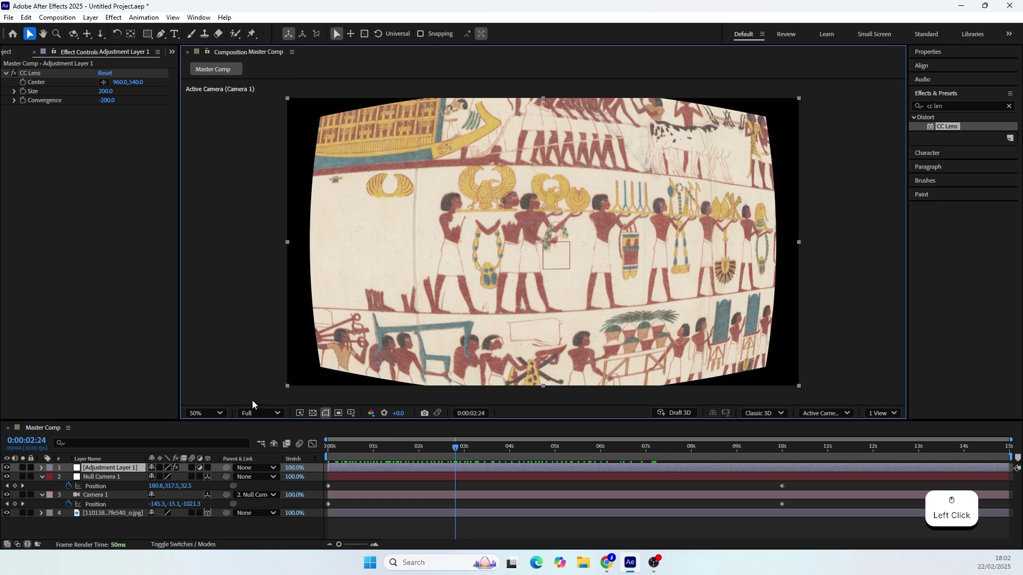
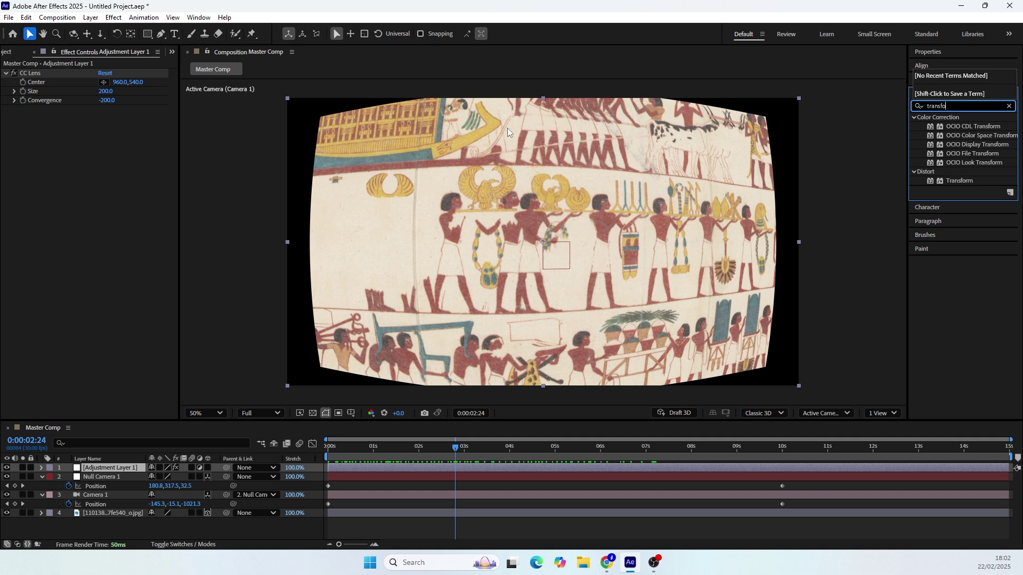
{"action": "left_click", "coordinate": [956, 185]}
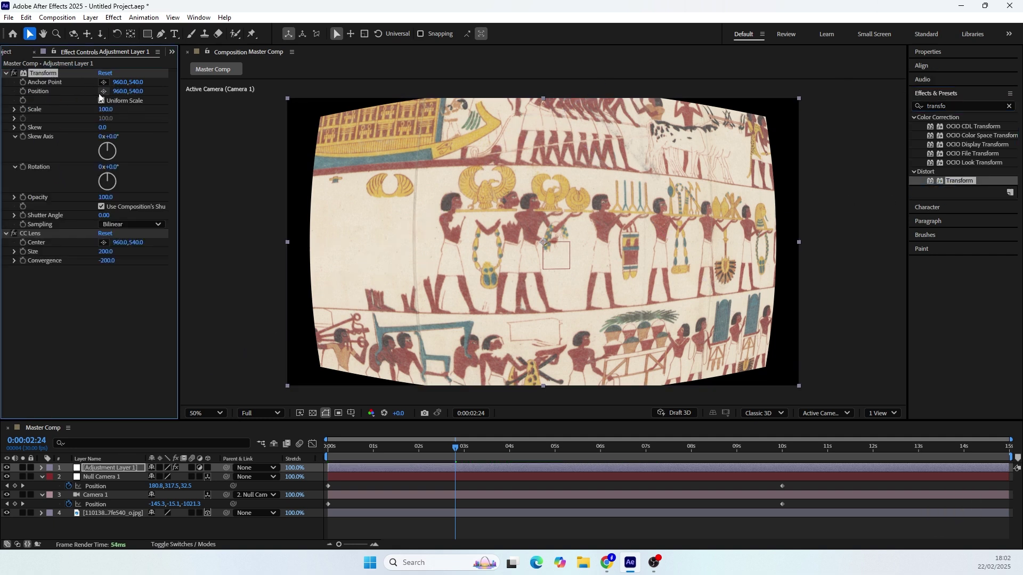
{"action": "left_click", "coordinate": [108, 112]}
{"action": "key", "text": "shift+Up"}
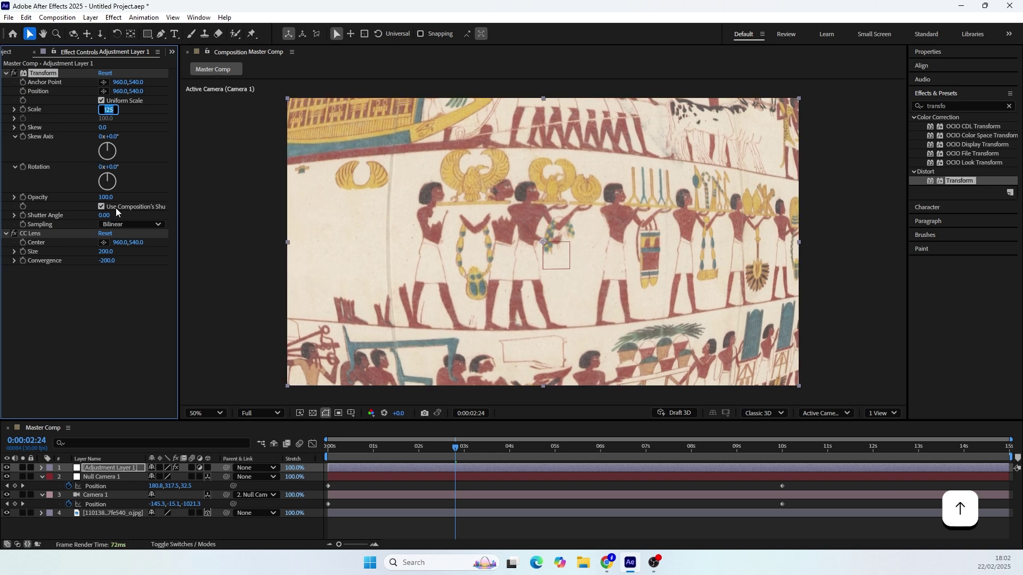
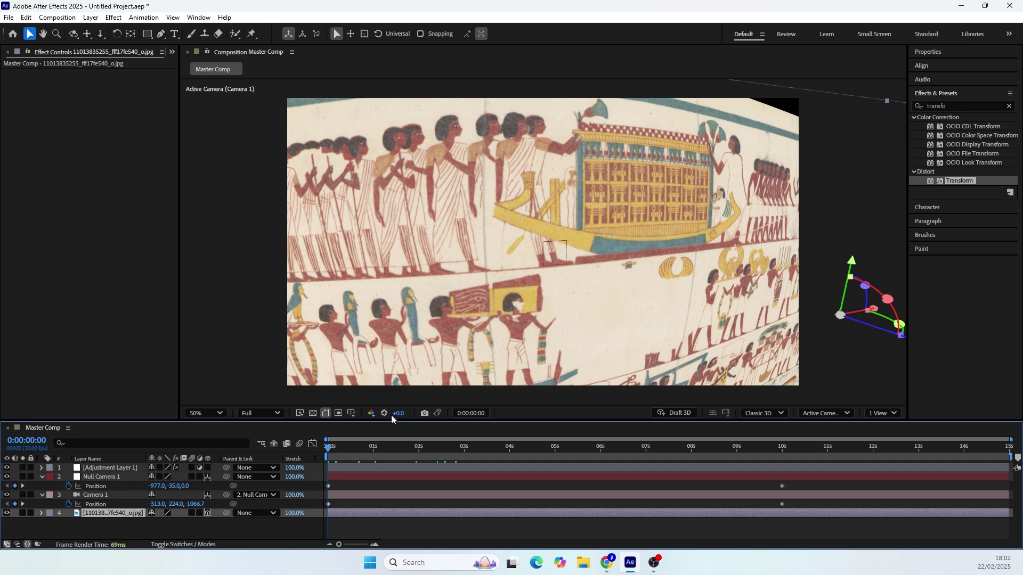
Step: Set the CC Lens Size to 220 at the end of the camera move
{"action": "left_click", "coordinate": [336, 453]}
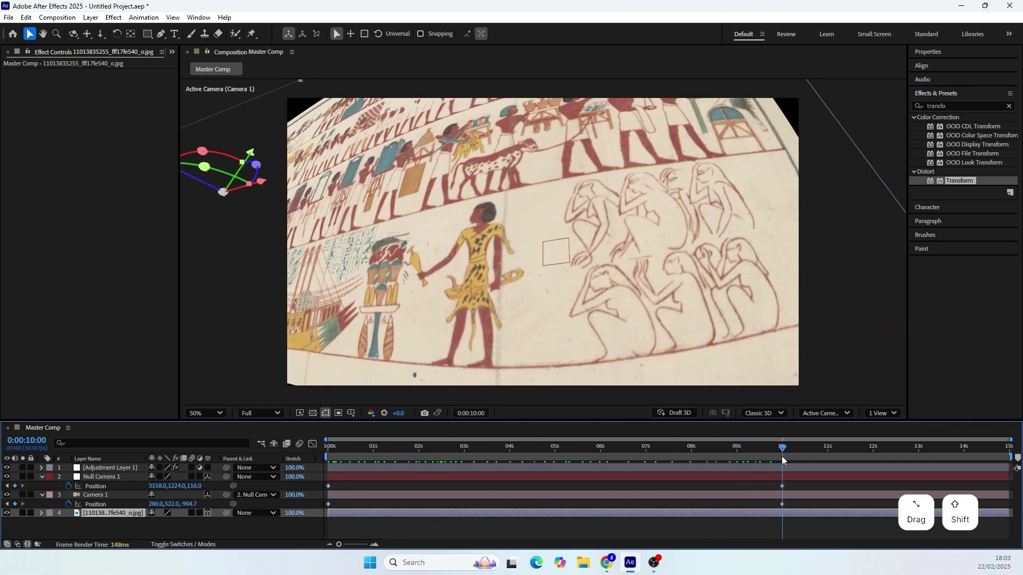
{"action": "left_click", "coordinate": [90, 457]}
{"action": "left_click", "coordinate": [110, 254]}
{"action": "key", "text": "shift+Down"}
{"action": "key", "text": "Up"}
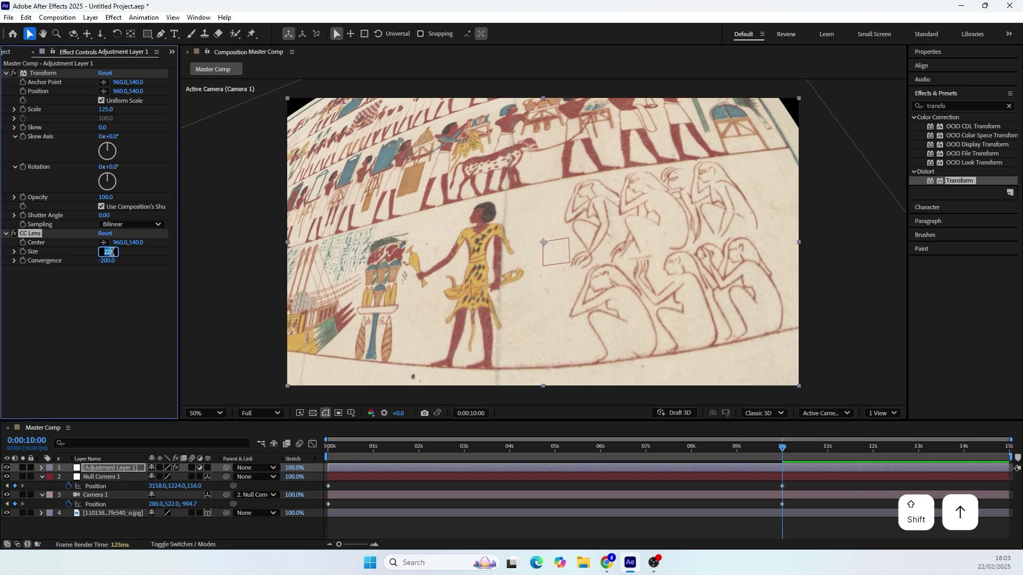
{"action": "left_click", "coordinate": [120, 298]}
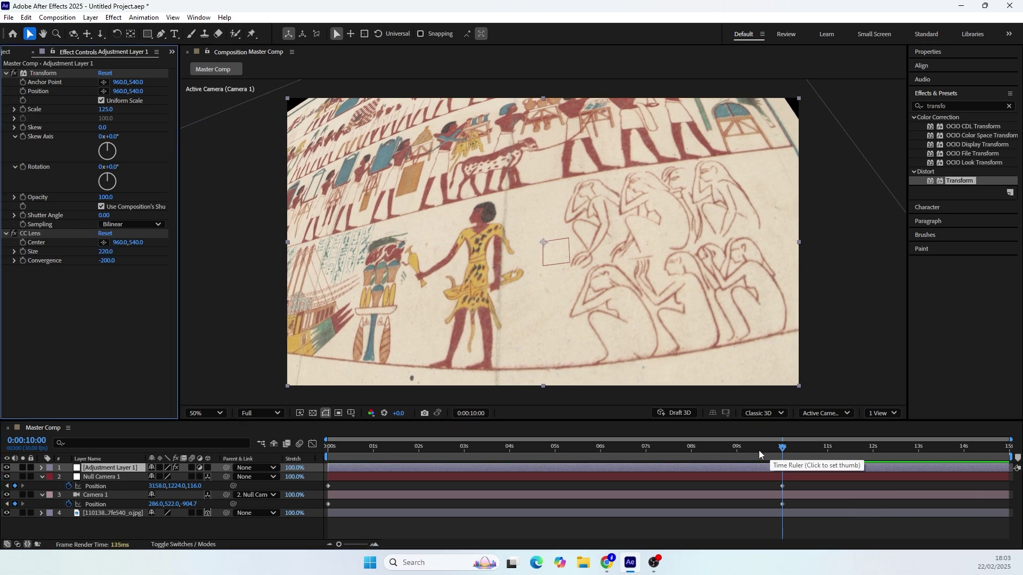
Step: Nudge the Null Camera 1 and Camera 1 end positions and preview mid-move
{"action": "left_click", "coordinate": [782, 498]}
{"action": "left_click", "coordinate": [205, 539]}
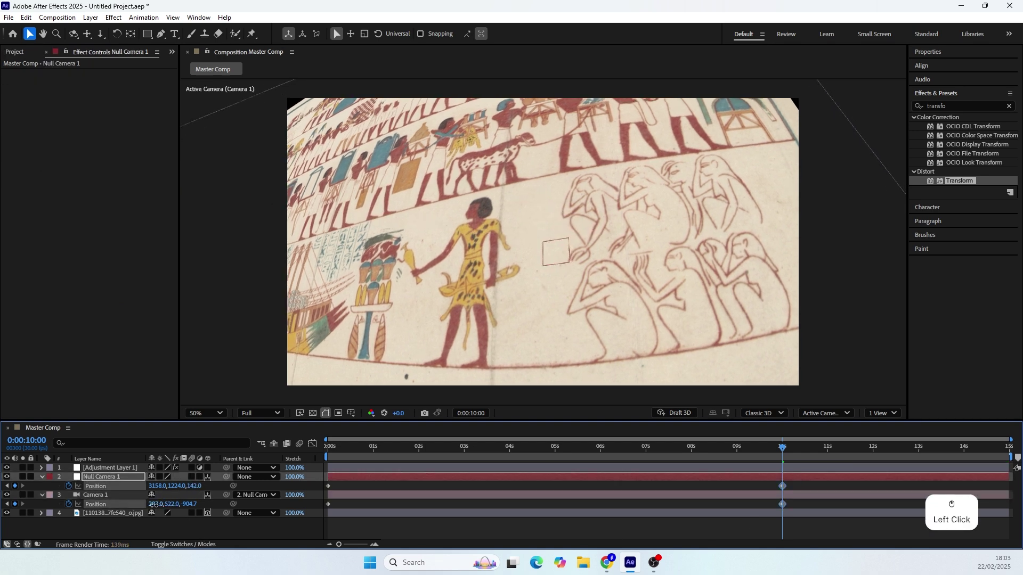
{"action": "left_click", "coordinate": [155, 509]}
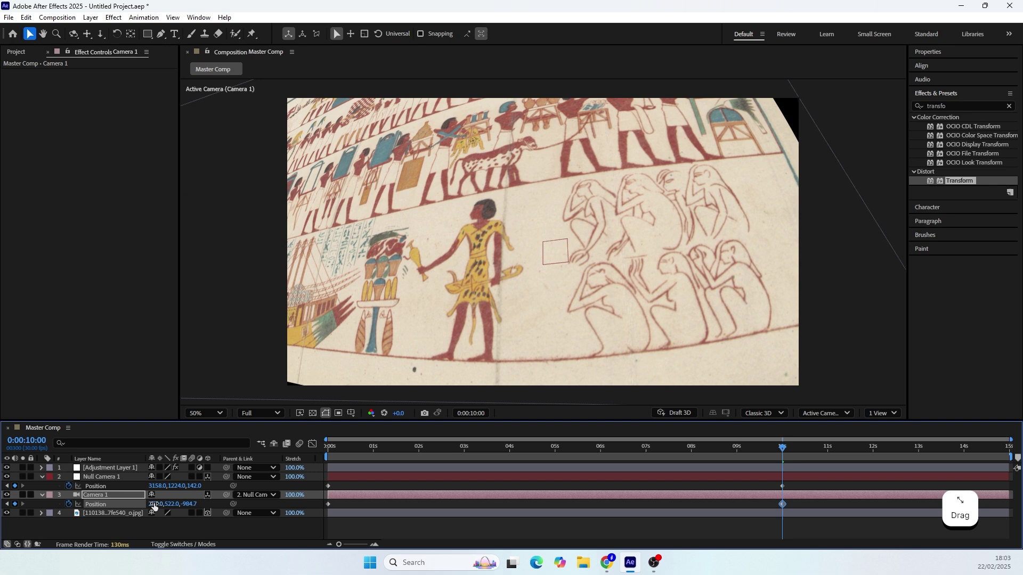
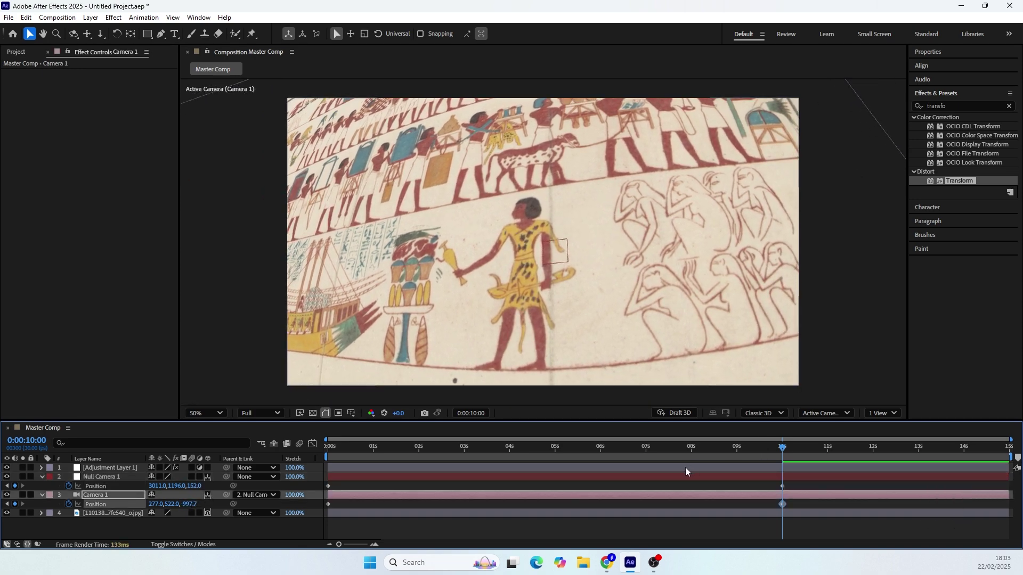
{"action": "left_click", "coordinate": [707, 455]}
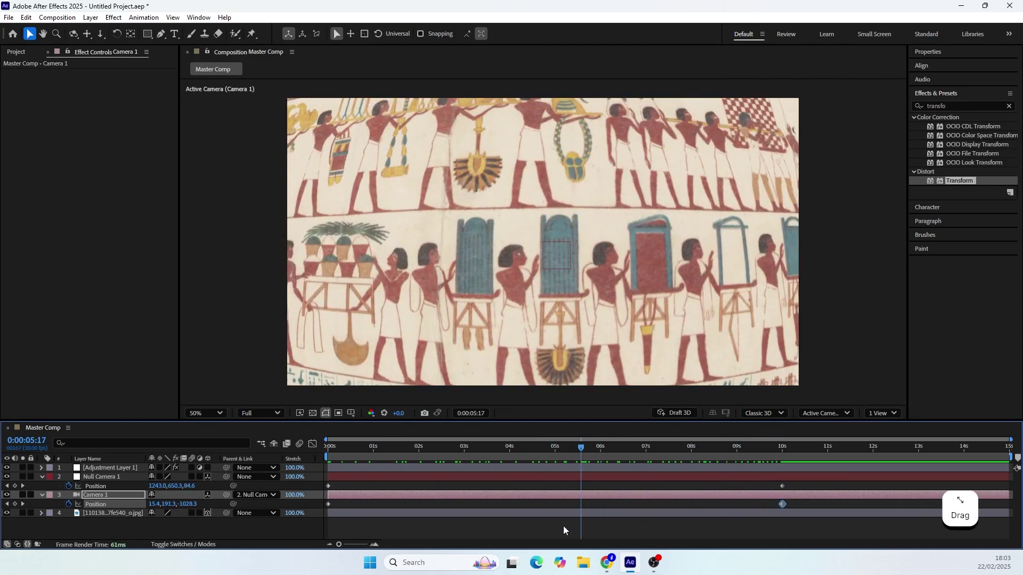
Step: Rename Adjustment Layer 1 to 'Transform/CC Lens' and deselect all layers
{"action": "left_click", "coordinate": [105, 472]}
{"action": "left_click", "coordinate": [42, 78]}
{"action": "key", "text": "Return"}
{"action": "key", "text": "ctrl+c"}
{"action": "left_click", "coordinate": [94, 472]}
{"action": "key", "text": "Return"}
{"action": "key", "text": "ctrl+v"}
{"action": "key", "text": "/"}
{"action": "left_click", "coordinate": [32, 237]}
{"action": "key", "text": "Return"}
{"action": "key", "text": "ctrl+c"}
{"action": "left_click", "coordinate": [113, 473]}
{"action": "key", "text": "Return"}
{"action": "key", "text": "Right"}
{"action": "key", "text": "ctrl+v"}
{"action": "key", "text": "Return"}
{"action": "left_click", "coordinate": [43, 483]}
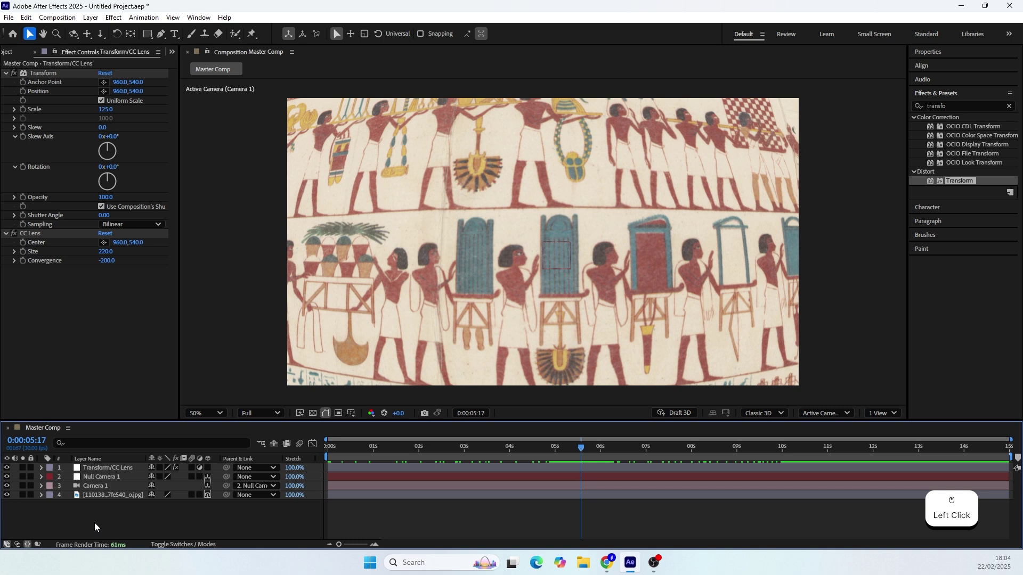
Step: Add Adjustment Layer 2 with a Curves S-curve for contrast and scrub to check the mural
{"action": "left_click", "coordinate": [140, 516]}
{"action": "right_click", "coordinate": [139, 517]}
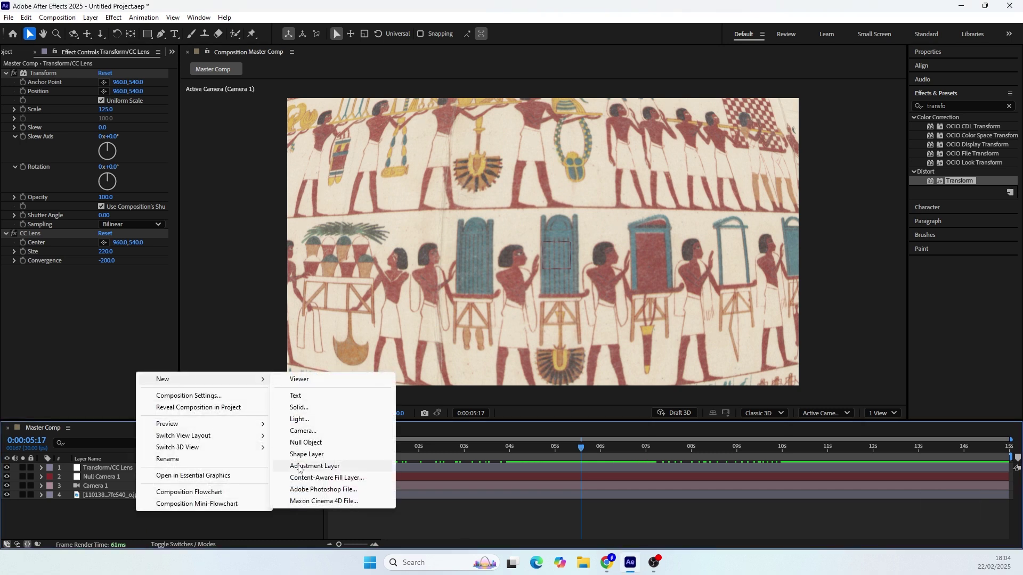
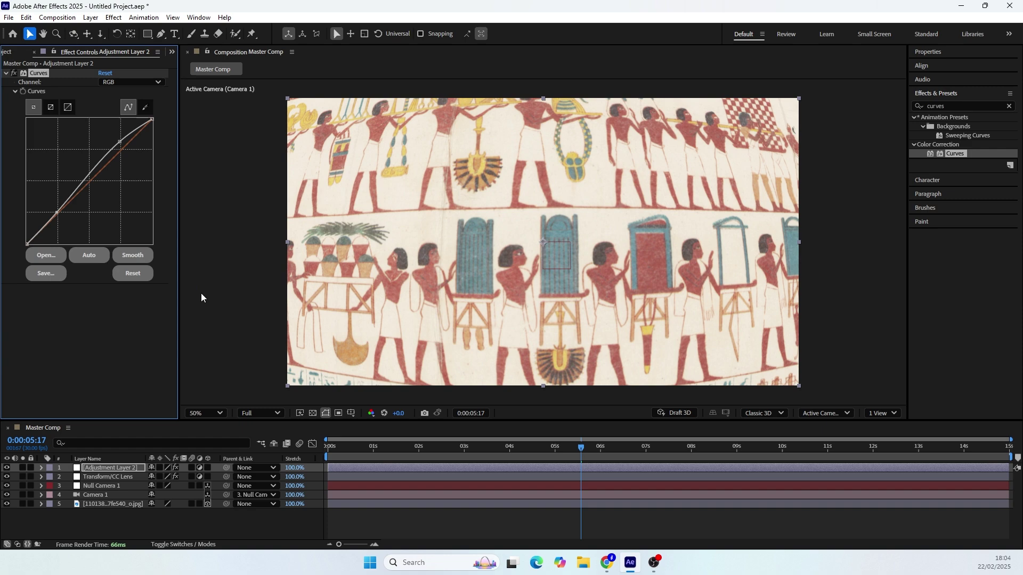
{"action": "left_click", "coordinate": [583, 454]}
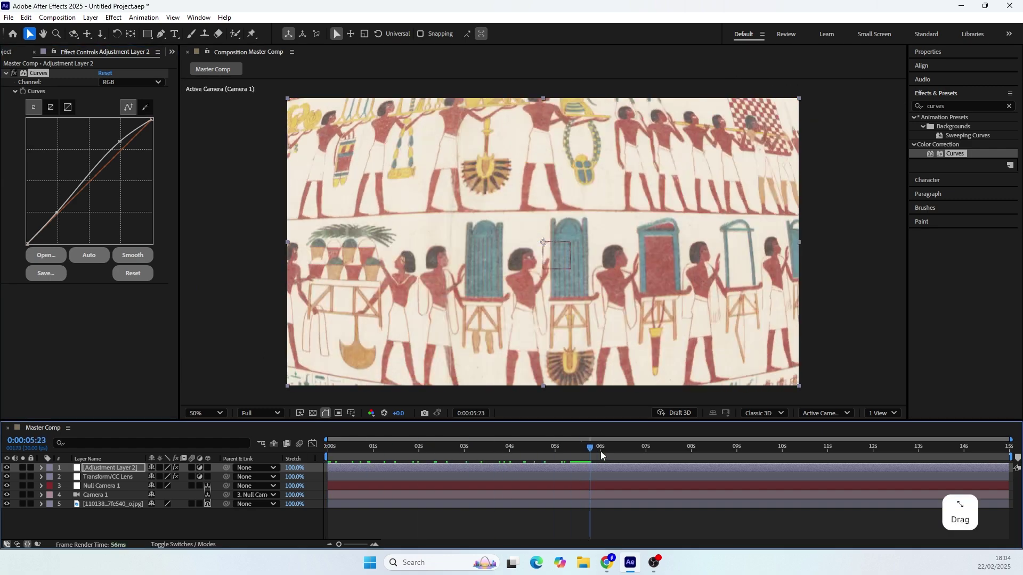
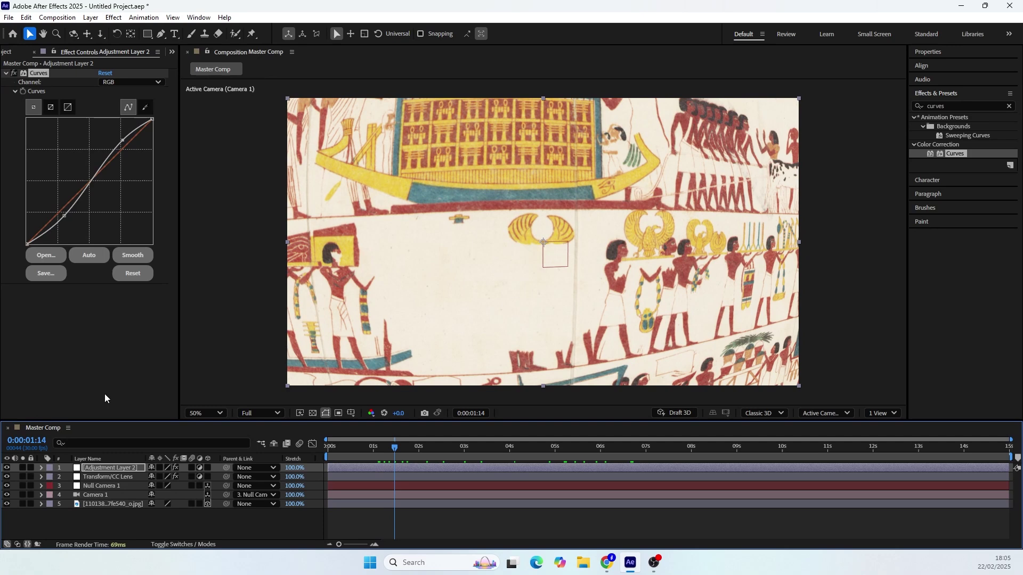
{"action": "left_click", "coordinate": [413, 453]}
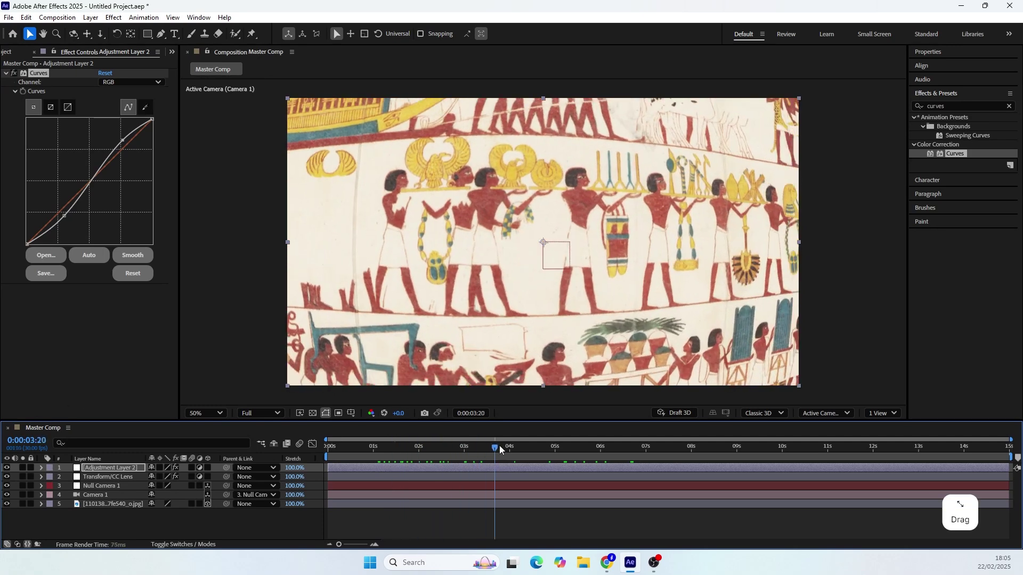
Step: Turn on Camera 1 Depth of Field and raise Aperture to 300 pixels
{"action": "left_click", "coordinate": [100, 499]}
{"action": "left_click", "coordinate": [42, 499]}
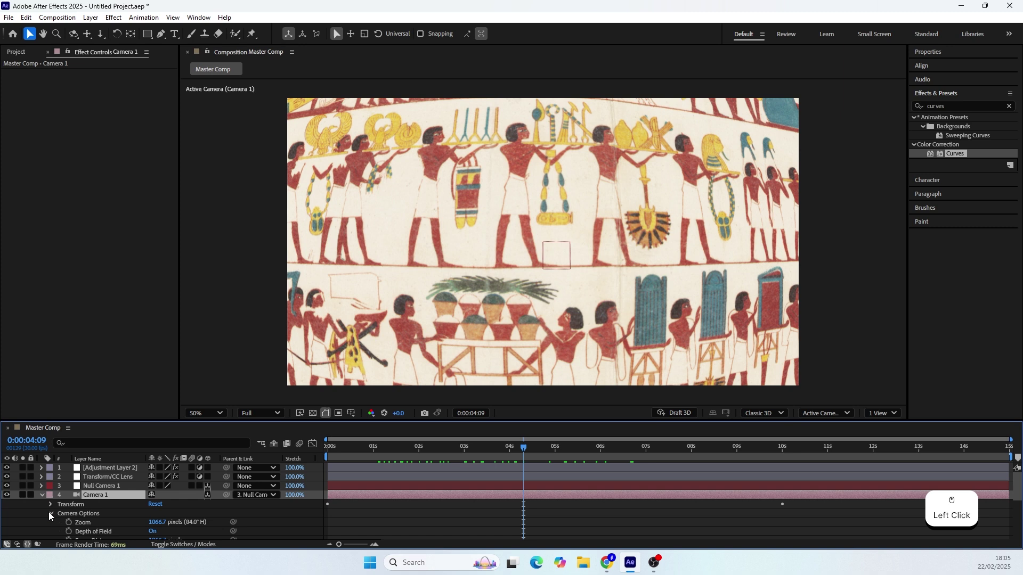
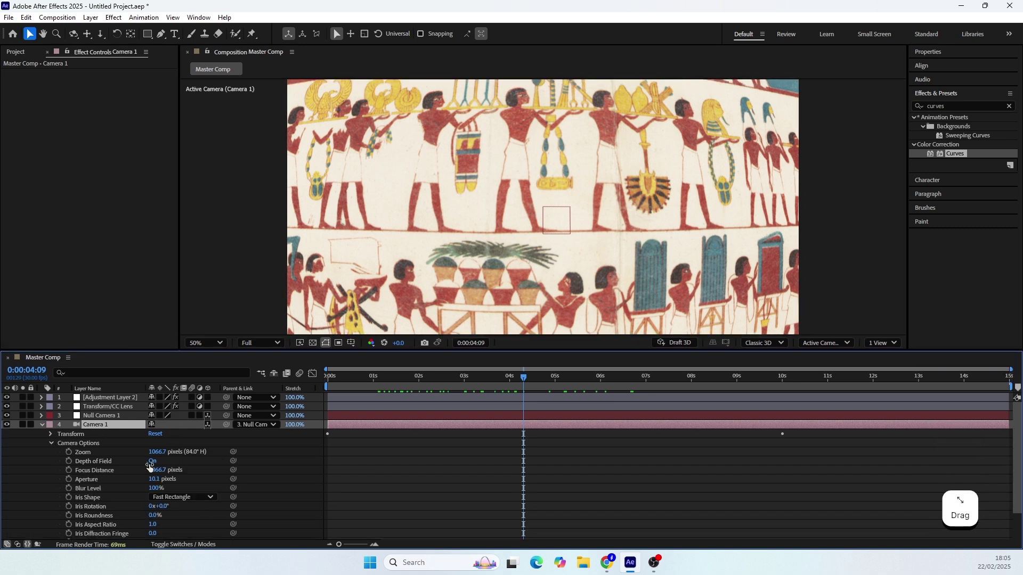
{"action": "left_click", "coordinate": [155, 465]}
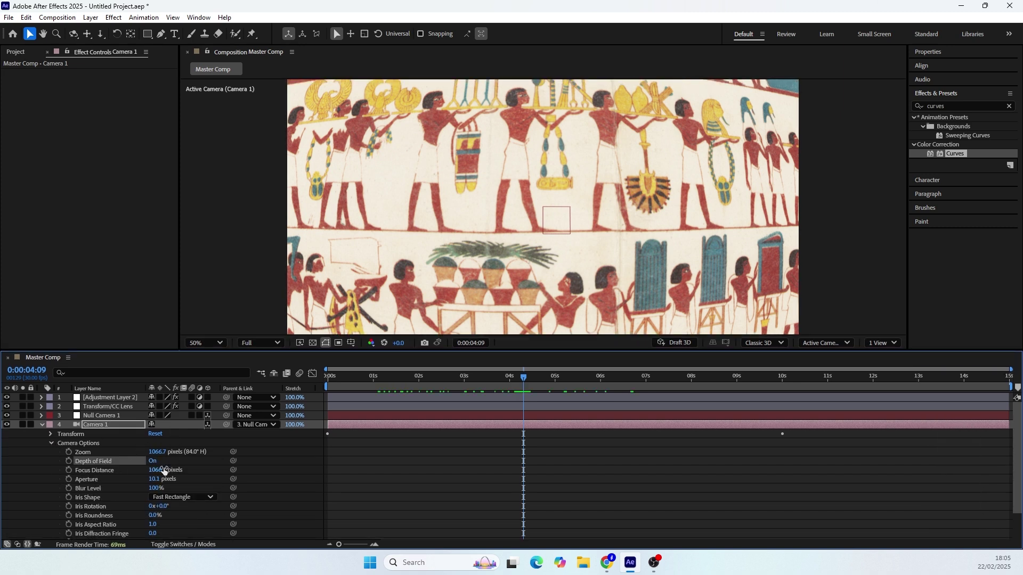
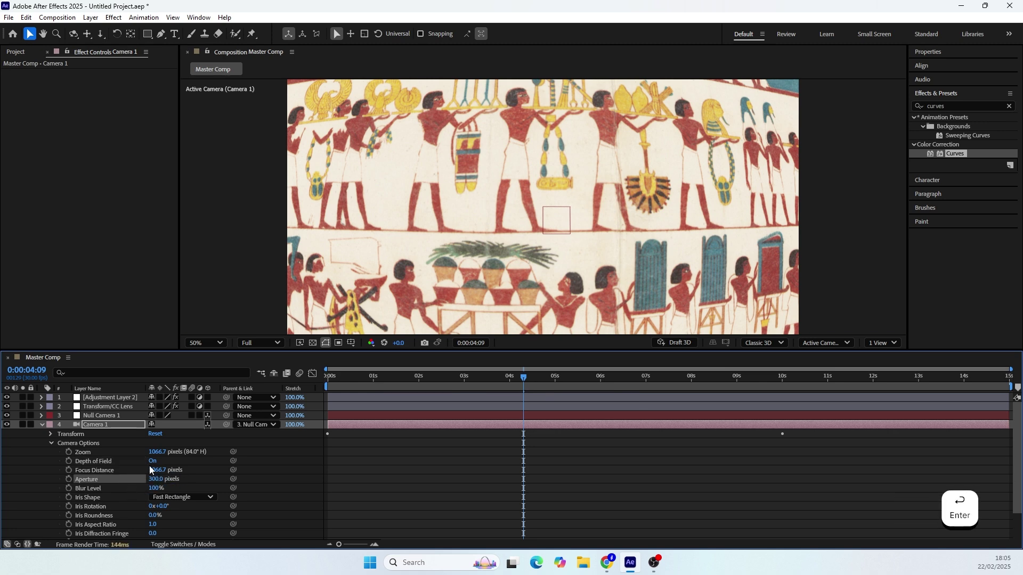
{"action": "double_click", "coordinate": [336, 475]}
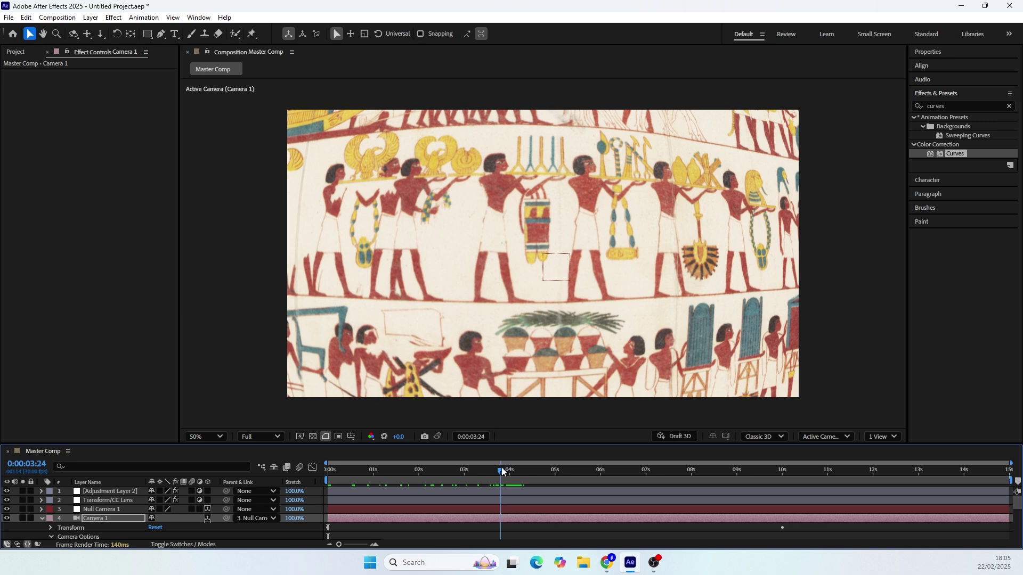
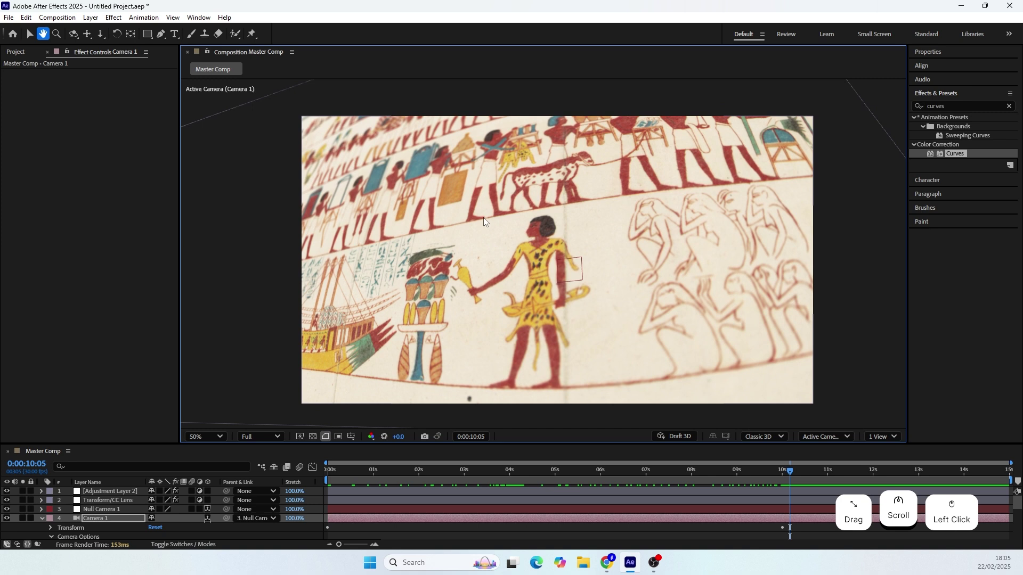
Step: Set Camera 1 Focus Distance to 1094.7 and collapse its properties
{"action": "left_click", "coordinate": [105, 513]}
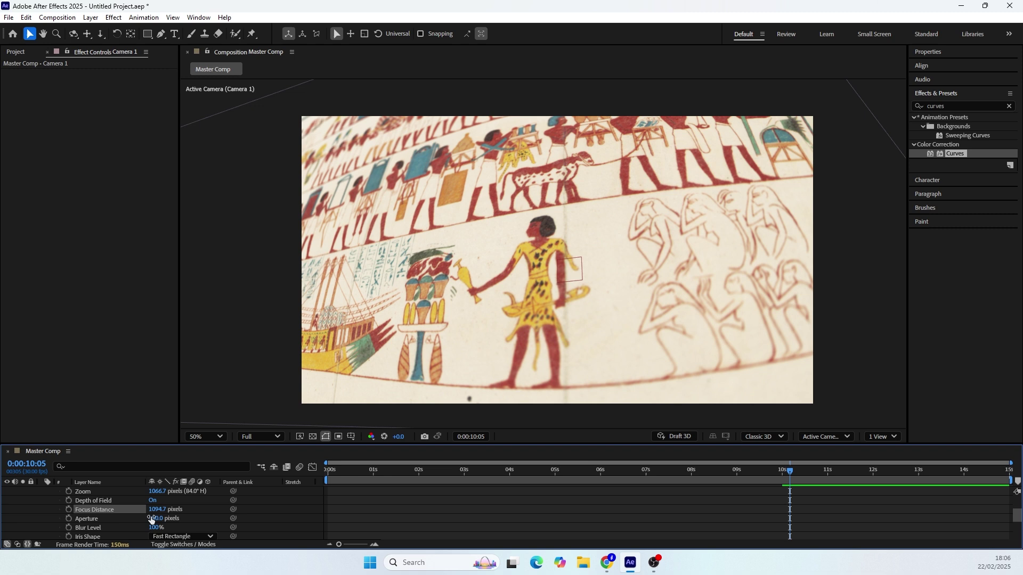
{"action": "left_click", "coordinate": [44, 523]}
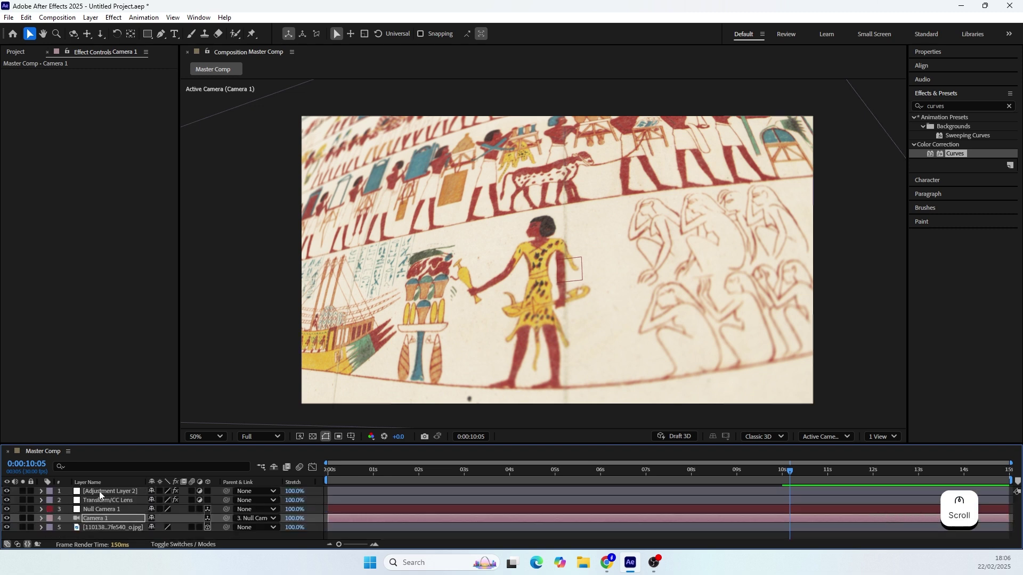
{"action": "left_click", "coordinate": [104, 496]}
Step: Apply the Sharpen effect to Adjustment Layer 2 from Effects & Presets
{"action": "left_click", "coordinate": [970, 116]}
{"action": "key", "text": "s"}
{"action": "key", "text": "a"}
{"action": "key", "text": "r"}
{"action": "key", "text": "p"}
{"action": "key", "text": "e"}
{"action": "key", "text": "n"}
{"action": "left_click", "coordinate": [972, 129]}
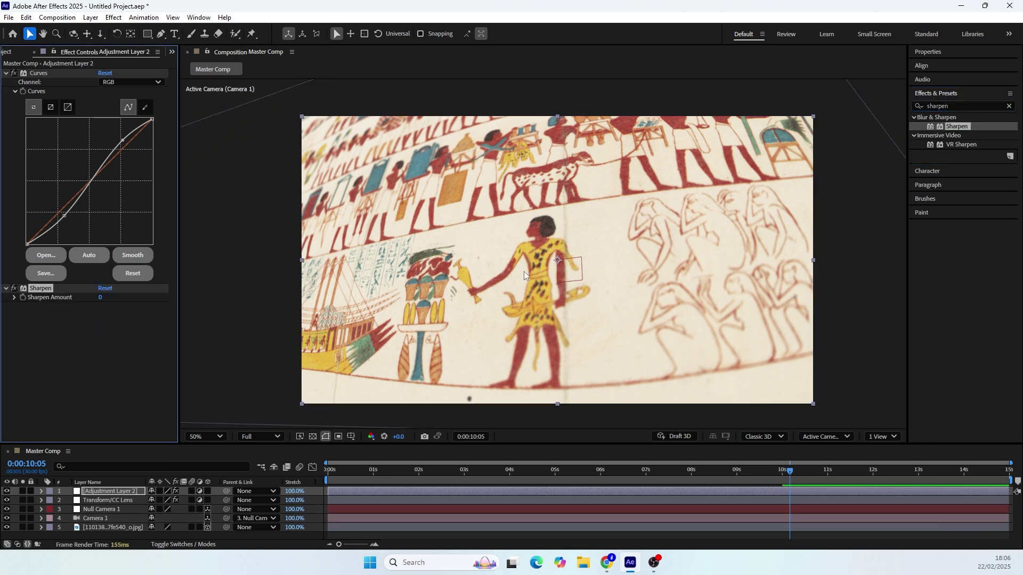
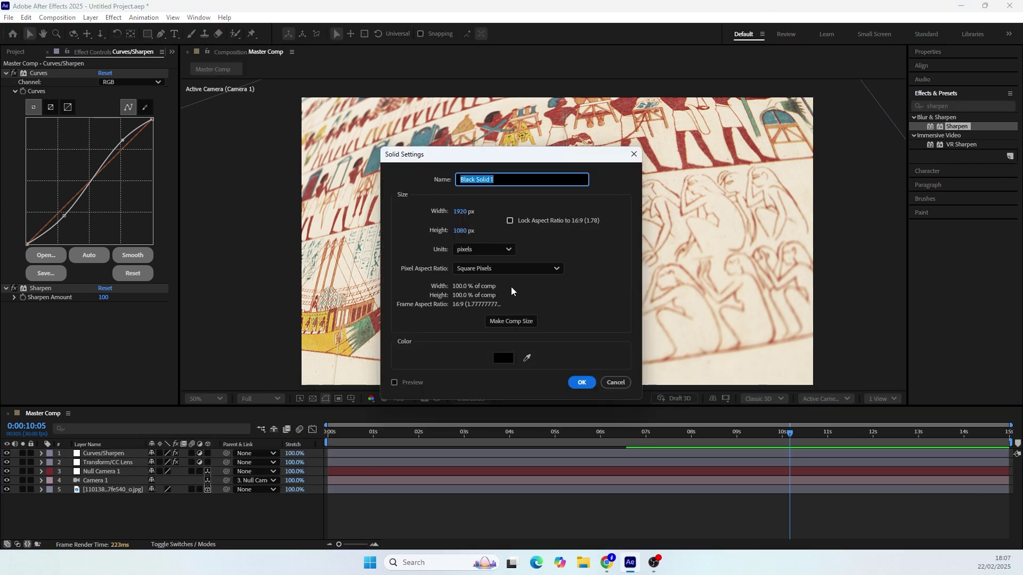
Step: Confirm the new Black Solid 1 settings so it joins the composition
{"action": "left_click", "coordinate": [513, 323]}
{"action": "left_click", "coordinate": [588, 391]}
{"action": "left_click", "coordinate": [167, 549]}
{"action": "left_click", "coordinate": [157, 458]}
{"action": "left_click", "coordinate": [195, 292]}
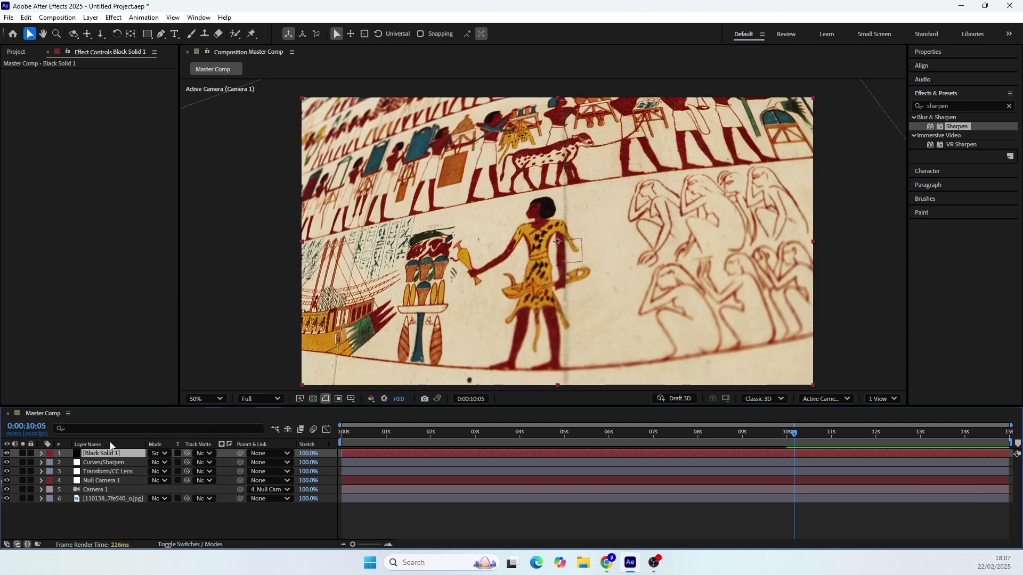
Step: Review the Curves lift and Sharpen Amount 100 on Curves/Sharpen, then deselect layers
{"action": "left_click", "coordinate": [100, 455]}
{"action": "left_click", "coordinate": [102, 470]}
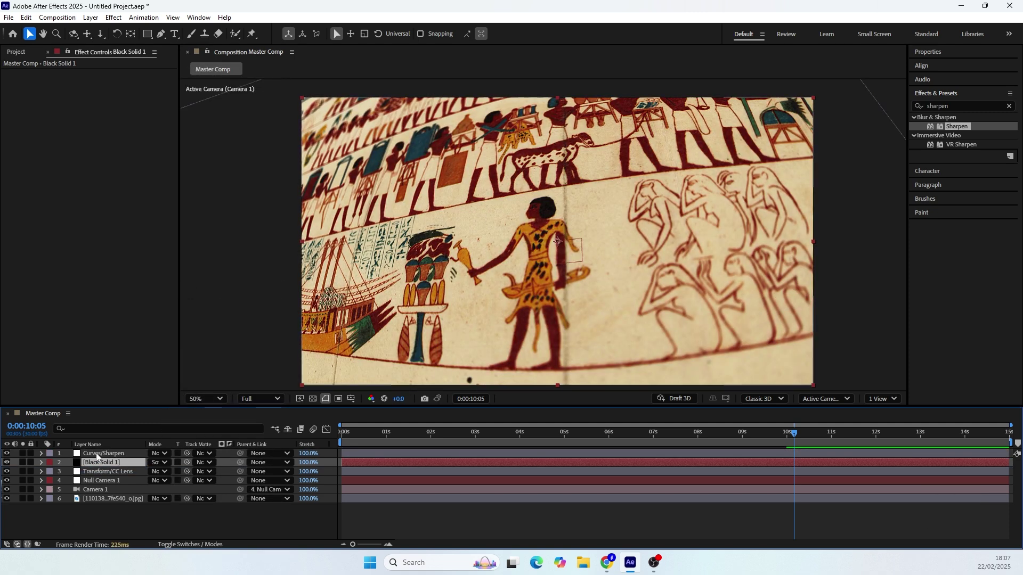
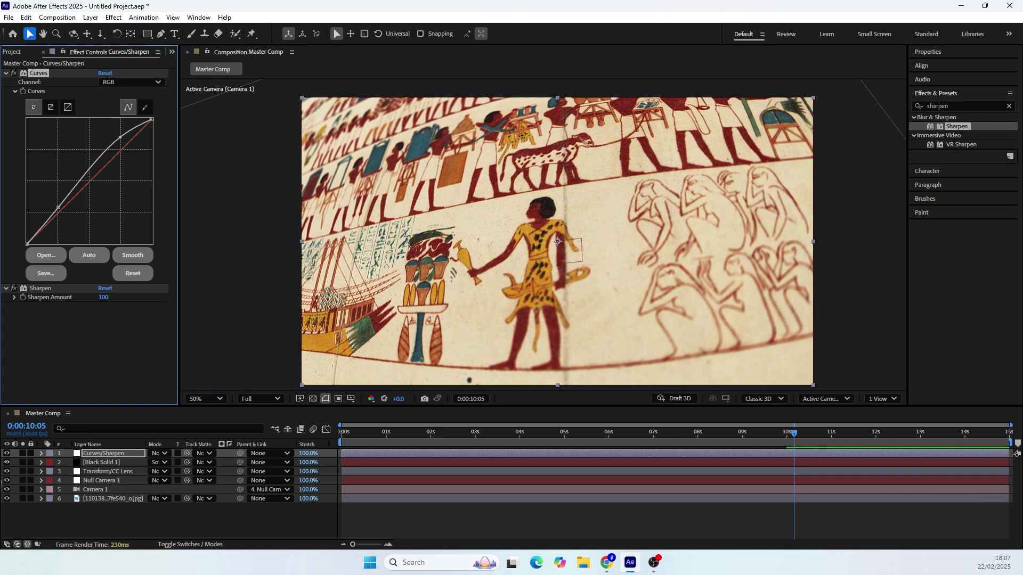
{"action": "left_click", "coordinate": [10, 467]}
{"action": "left_click", "coordinate": [10, 467]}
{"action": "left_click", "coordinate": [10, 467]}
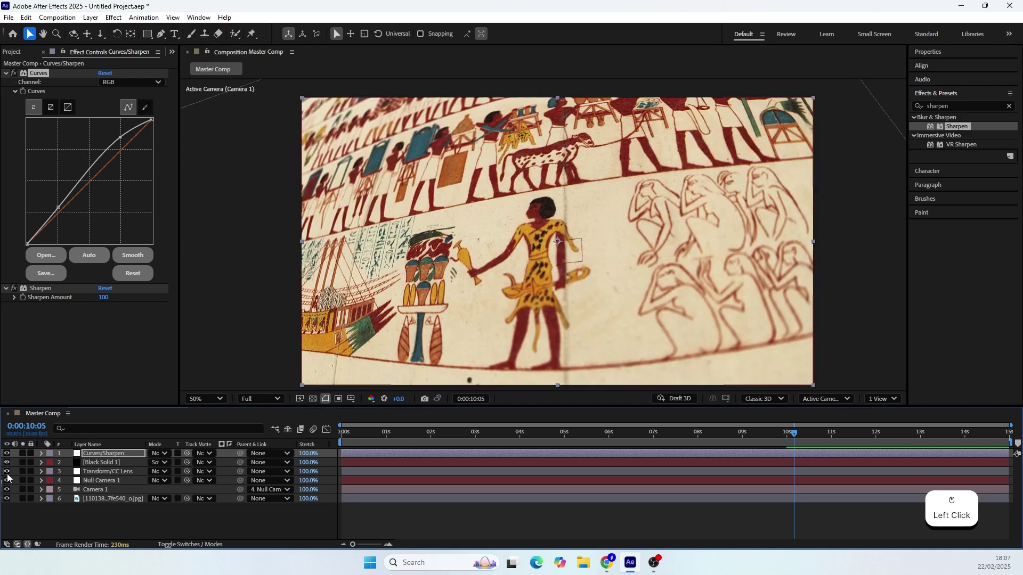
{"action": "left_click", "coordinate": [117, 528]}
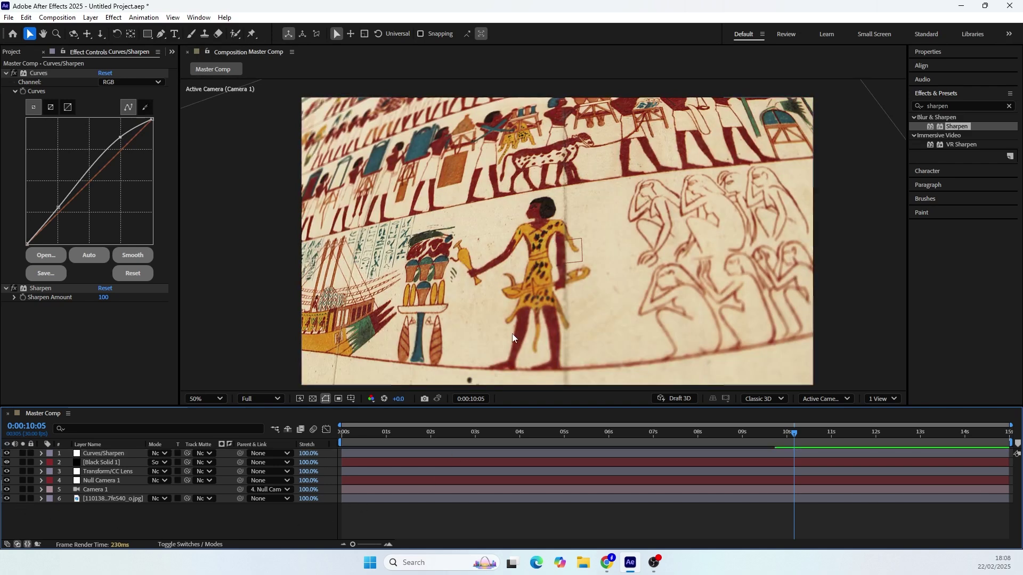
Step: Add Adjustment Layer 3 on top and apply CC Radial Blur to it
{"action": "right_click", "coordinate": [117, 520]}
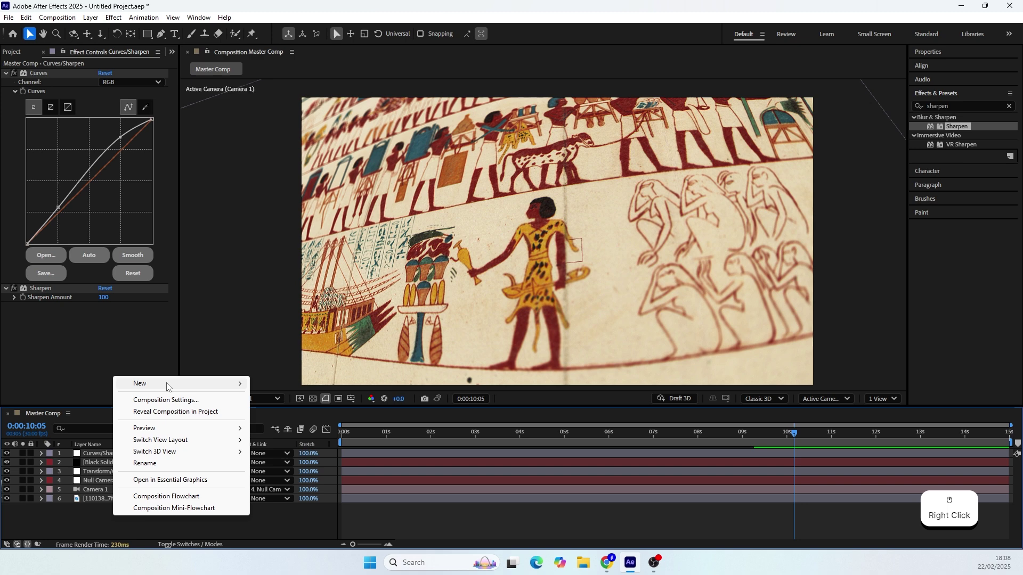
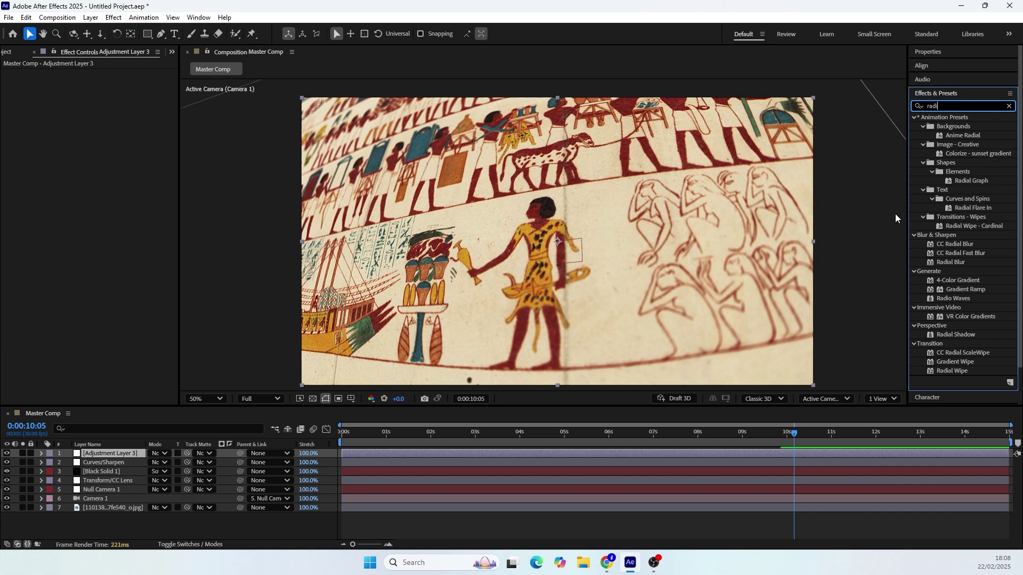
{"action": "key", "text": "a"}
{"action": "key", "text": "l"}
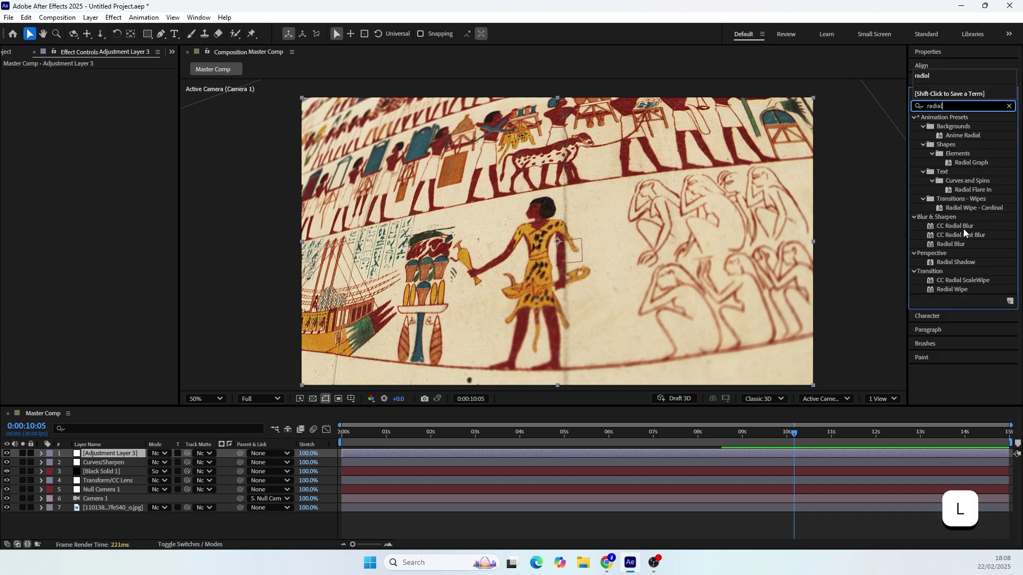
{"action": "double_click", "coordinate": [958, 232]}
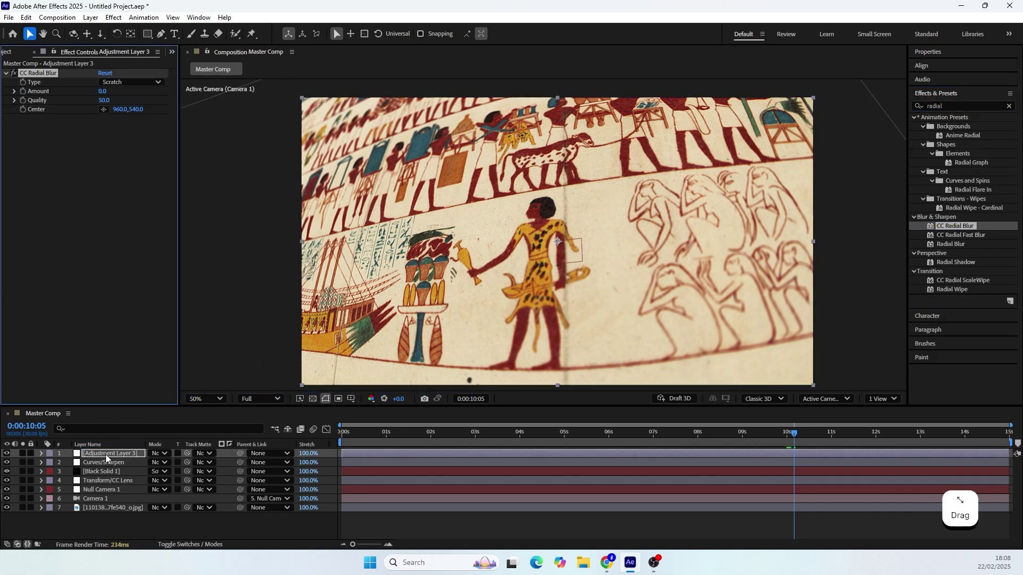
Step: Set CC Radial Blur to Straight Zoom with Amount 10
{"action": "left_click", "coordinate": [107, 94]}
{"action": "key", "text": "KP_1"}
{"action": "key", "text": "KP_0"}
{"action": "key", "text": "Return"}
{"action": "left_click", "coordinate": [110, 86]}
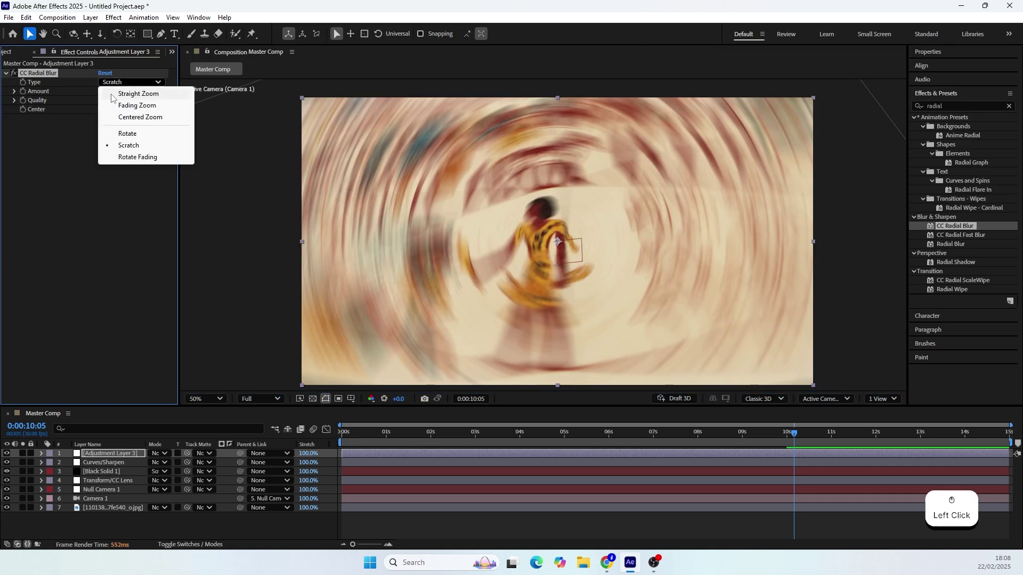
{"action": "left_click", "coordinate": [114, 99]}
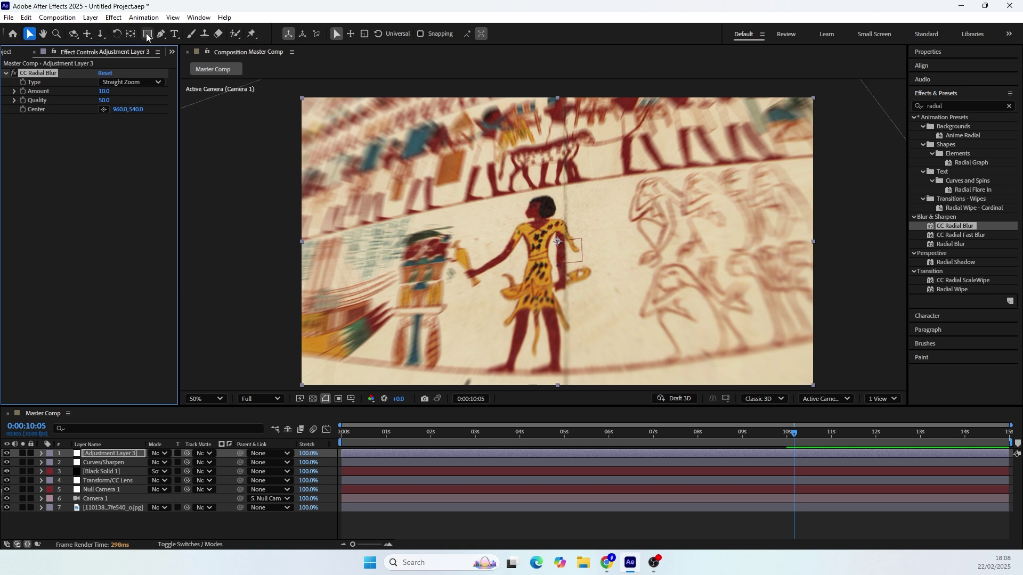
Step: Add a full-frame subtracted ellipse mask feathered 150 px to the blur layer, amount 8
{"action": "left_click", "coordinate": [151, 38]}
{"action": "left_click", "coordinate": [182, 60]}
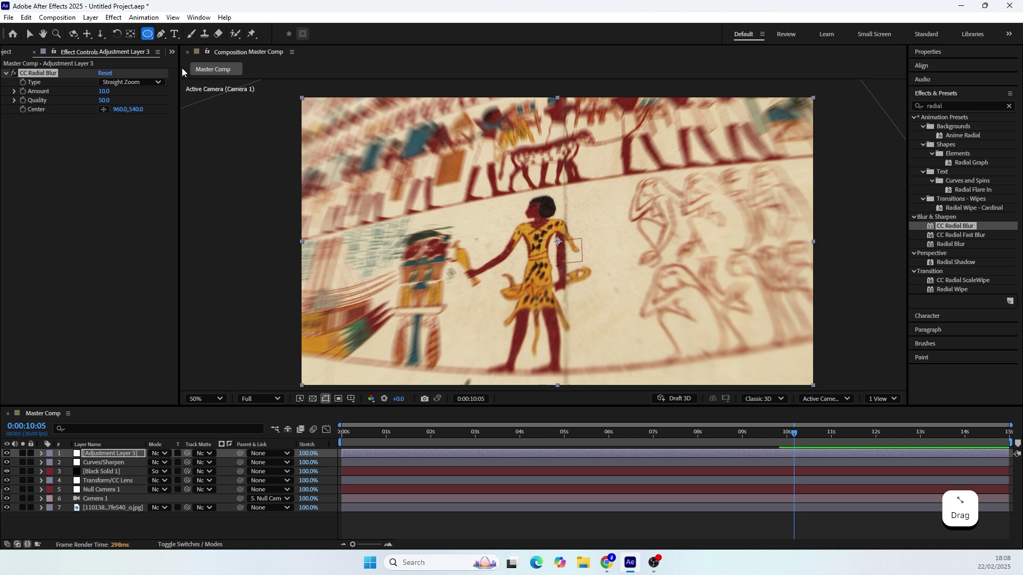
{"action": "left_click", "coordinate": [106, 461]}
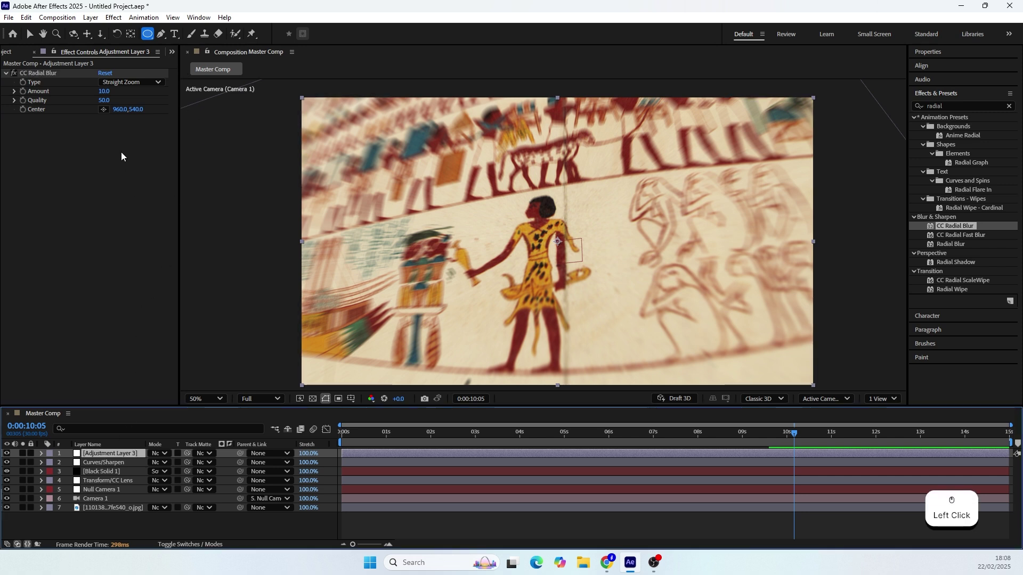
{"action": "left_click", "coordinate": [152, 41]}
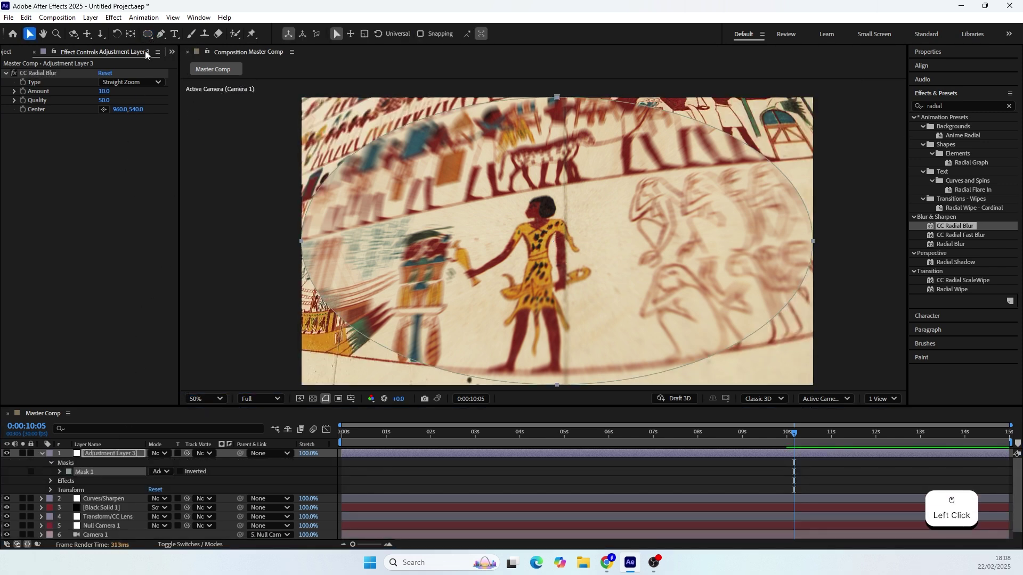
{"action": "left_click", "coordinate": [159, 476]}
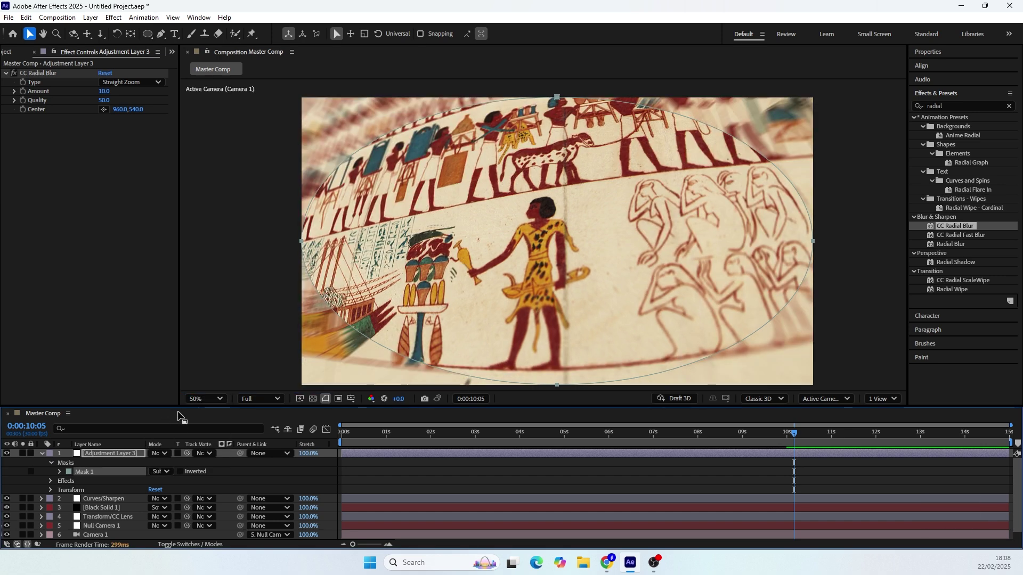
{"action": "left_click", "coordinate": [59, 476]}
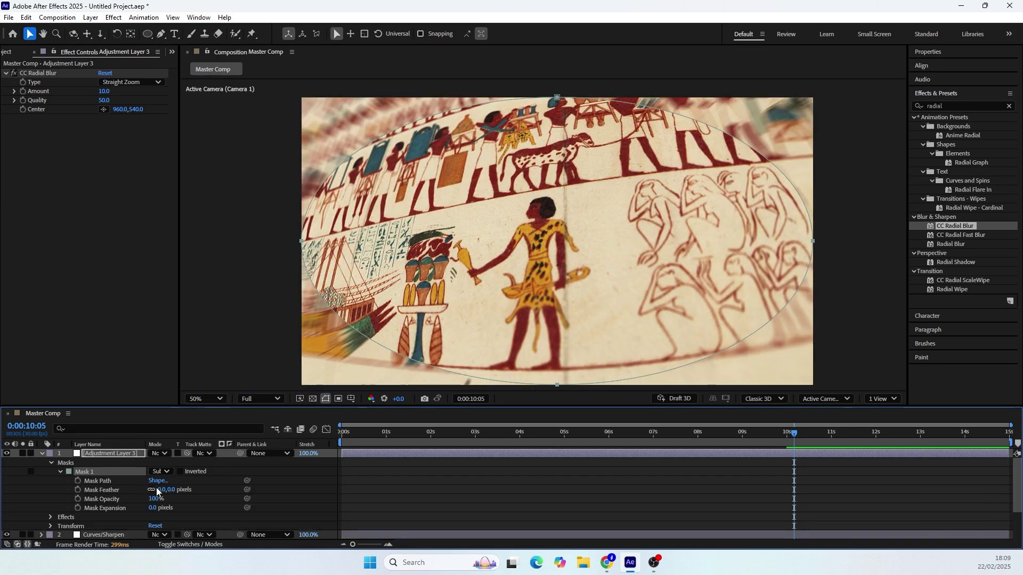
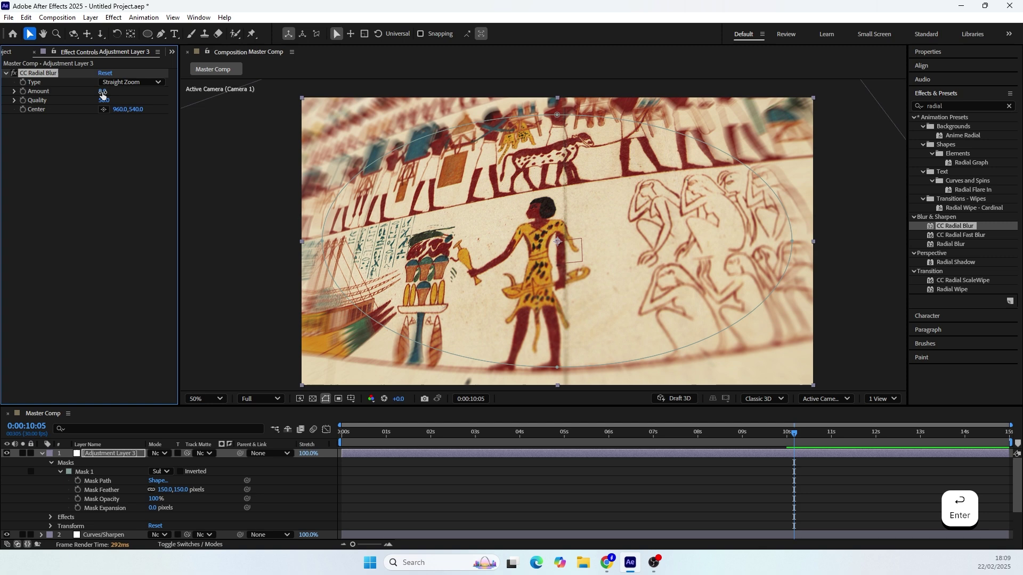
{"action": "left_click", "coordinate": [258, 325]}
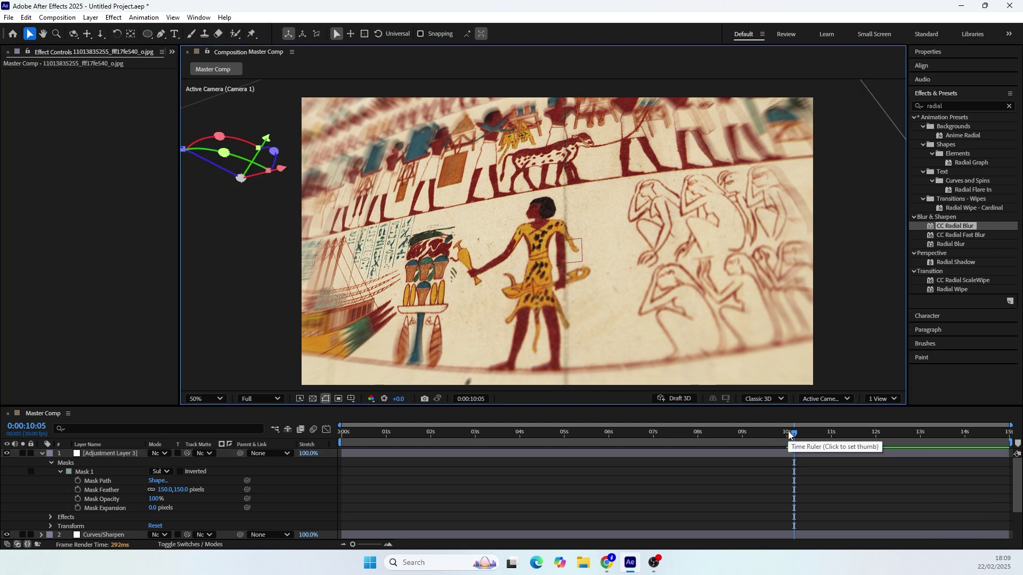
Step: Add a Fill adjustment layer with a subtracted full-frame ellipse mask feathered 200 px
{"action": "left_click", "coordinate": [783, 439]}
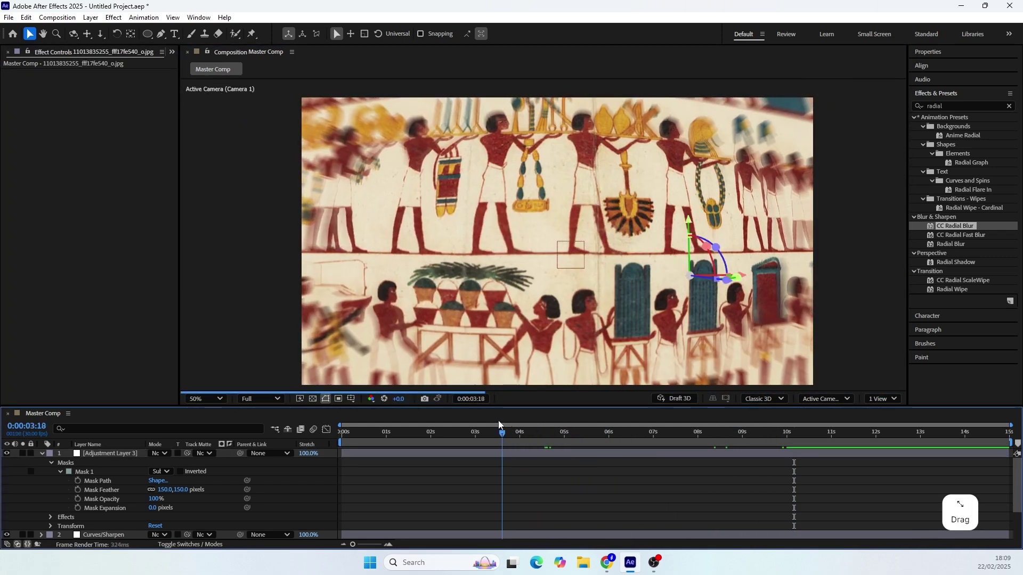
{"action": "left_click", "coordinate": [367, 436]}
{"action": "left_click", "coordinate": [44, 458]}
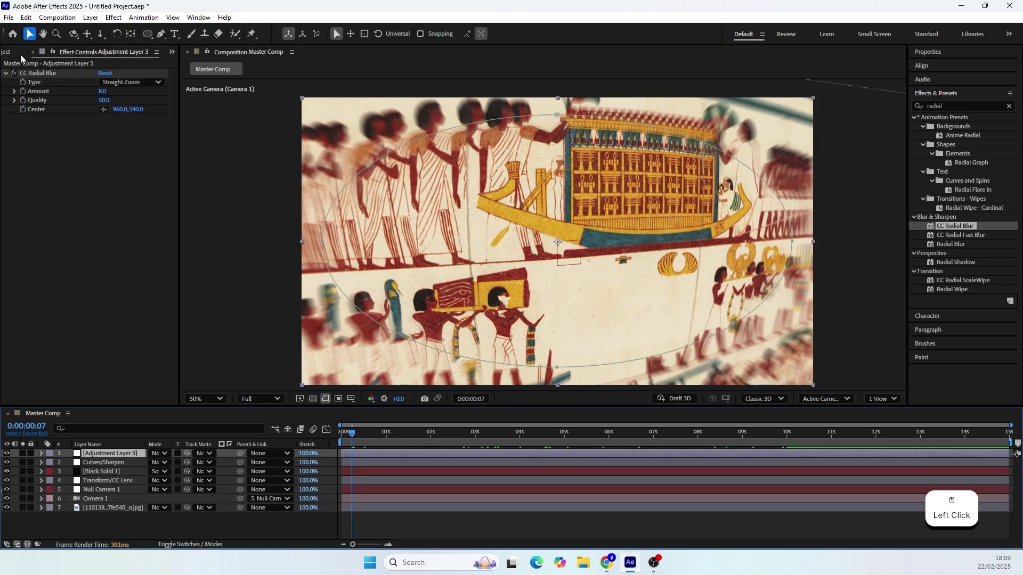
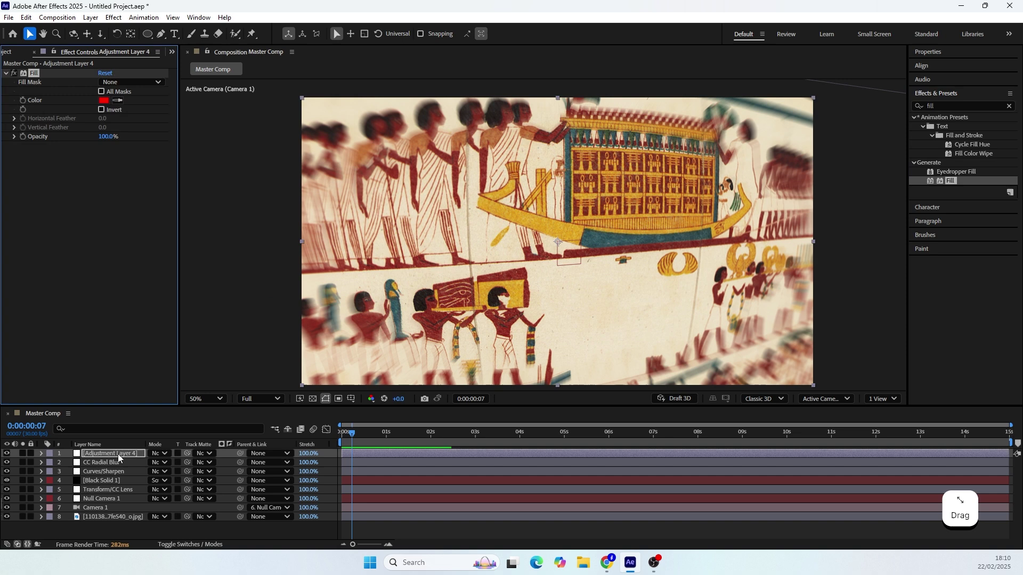
{"action": "left_click", "coordinate": [151, 39]}
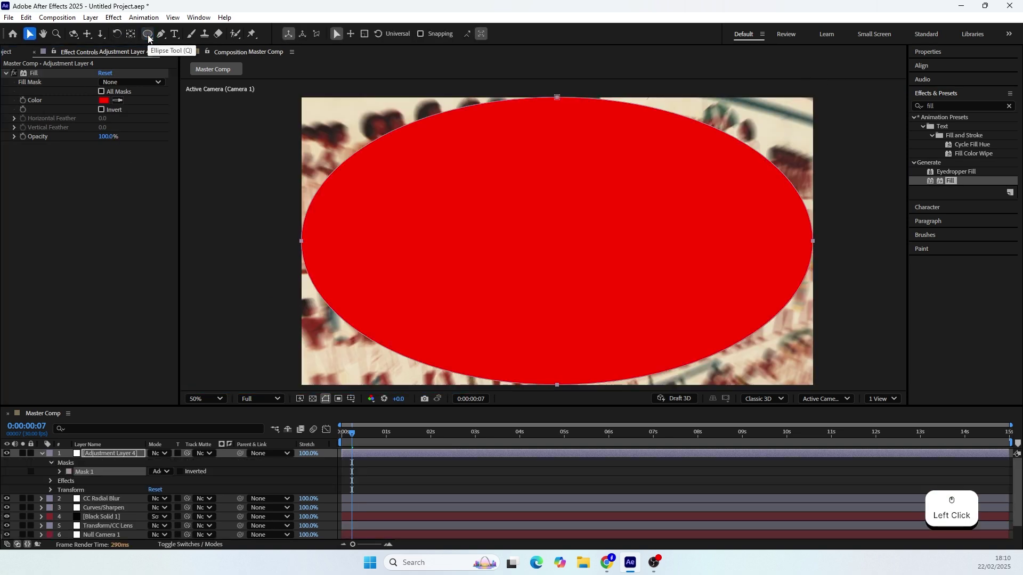
{"action": "left_click", "coordinate": [160, 476]}
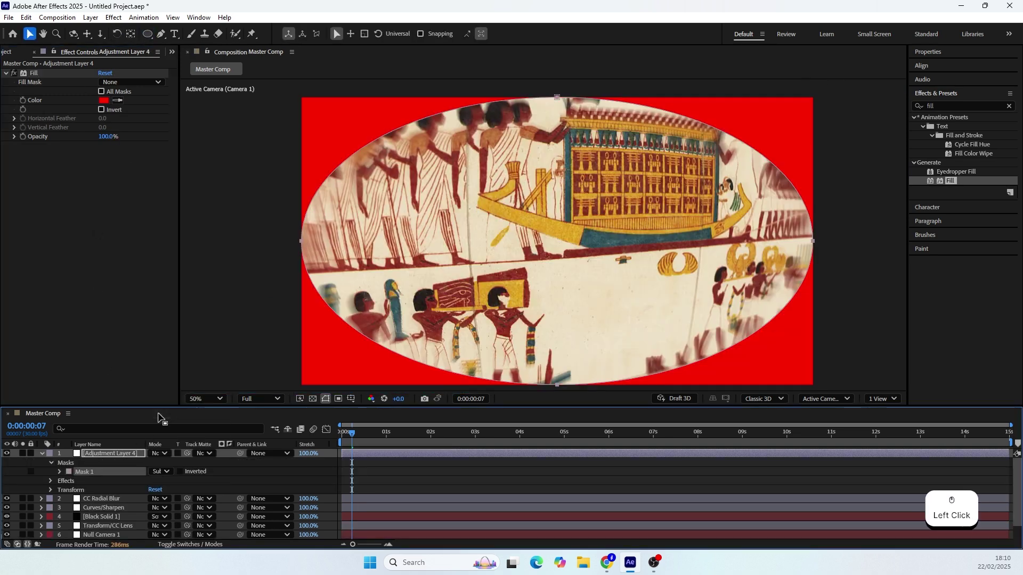
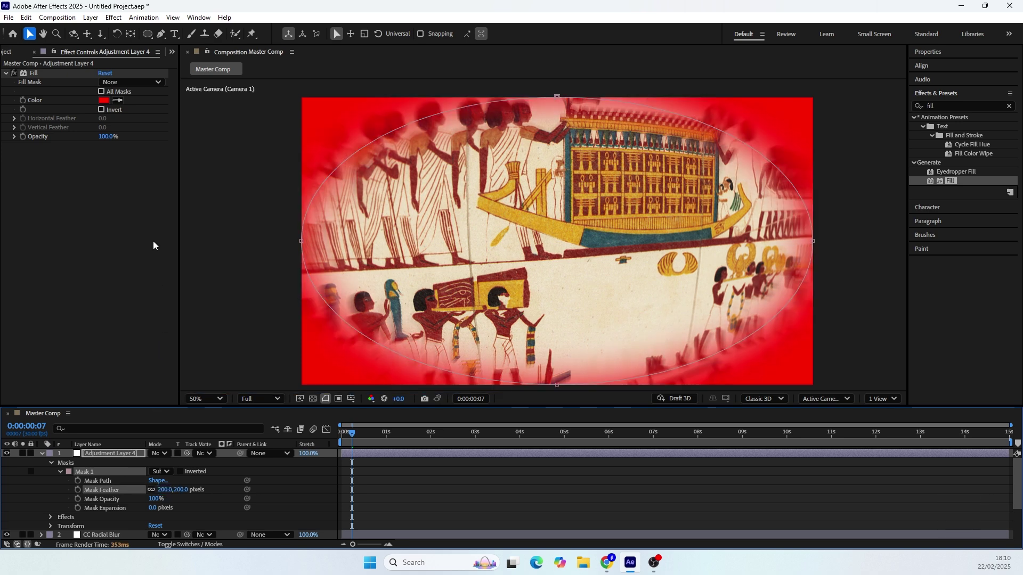
Step: Set the edge Fill colour to a warm orange and blend it over the mural as Overlay
{"action": "left_click", "coordinate": [110, 106]}
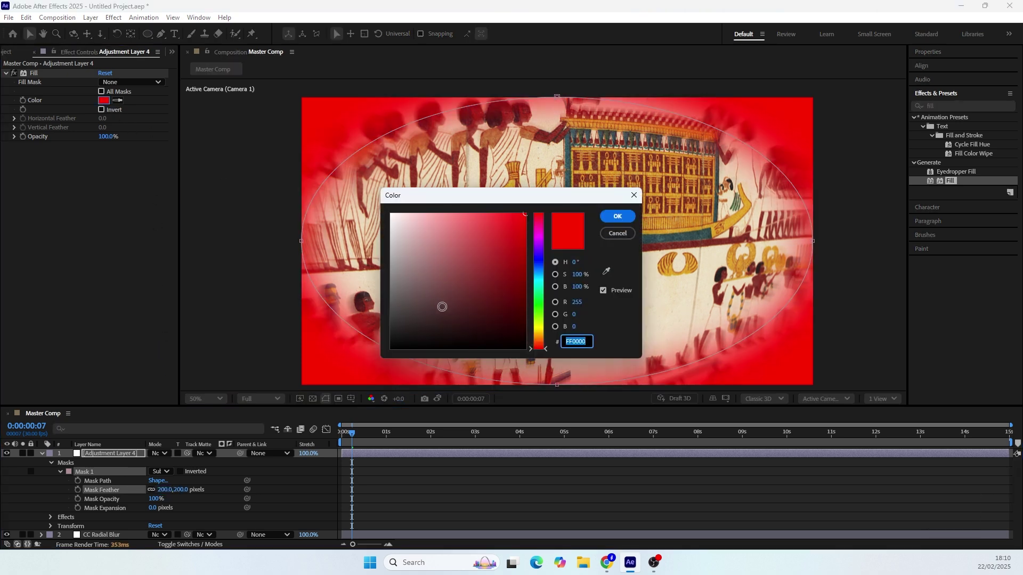
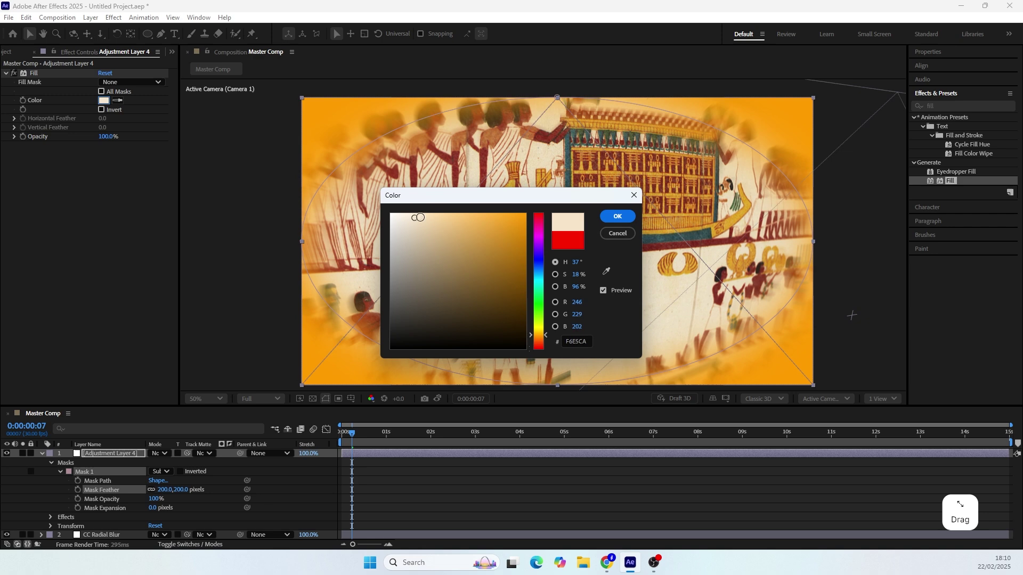
{"action": "left_click", "coordinate": [614, 222]}
{"action": "left_click", "coordinate": [170, 456]}
{"action": "left_click", "coordinate": [210, 286]}
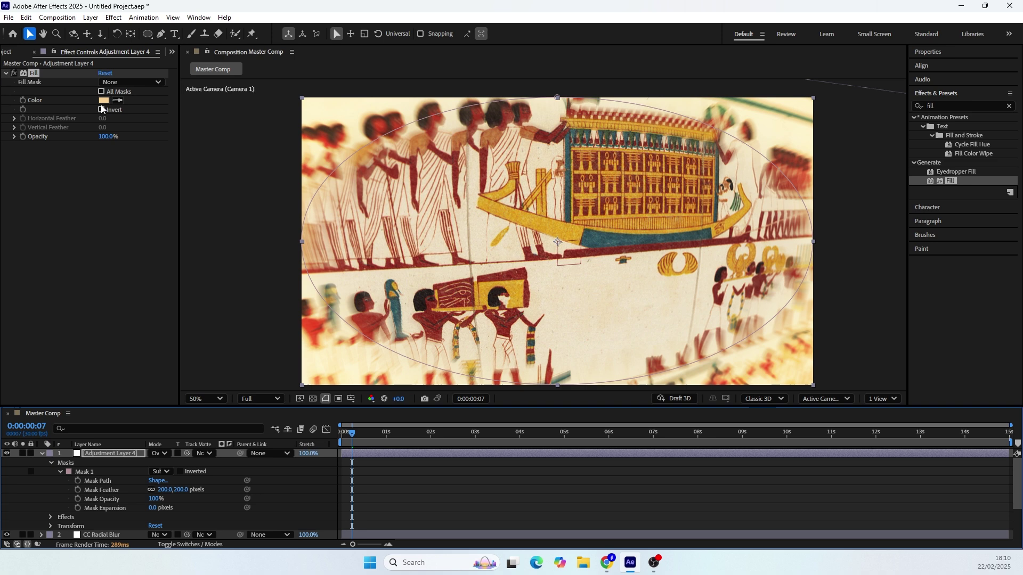
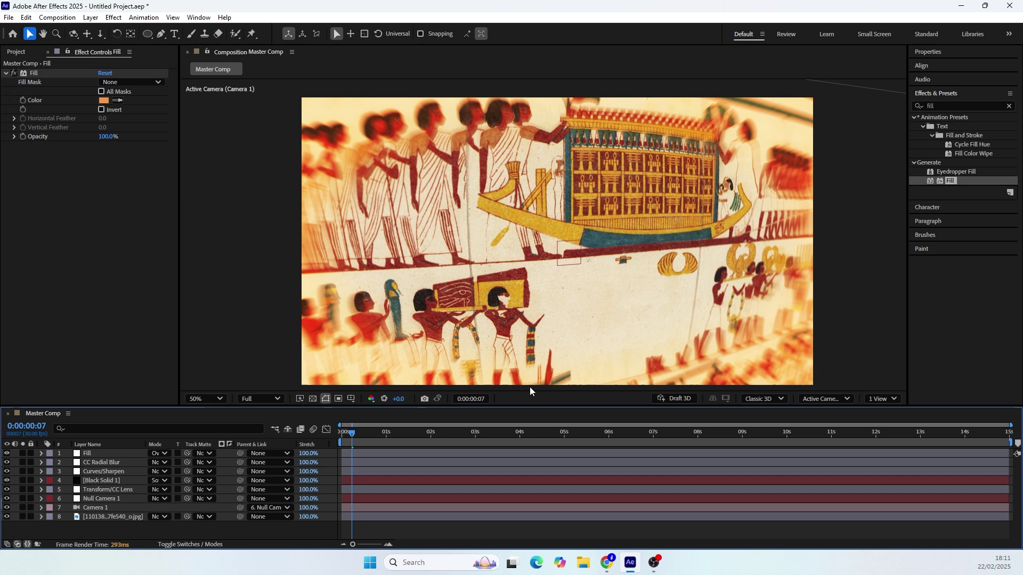
Step: End the work area at about 11 seconds and play back the camera move from the start
{"action": "left_click", "coordinate": [655, 439]}
{"action": "key", "text": "n"}
{"action": "left_click", "coordinate": [806, 440]}
{"action": "left_click", "coordinate": [214, 537]}
{"action": "key", "text": "space"}
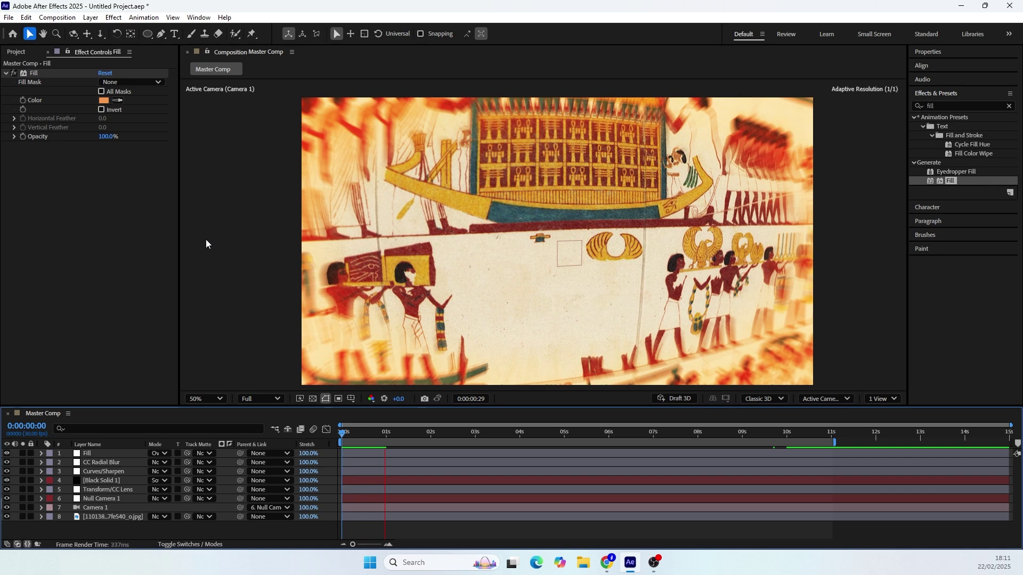
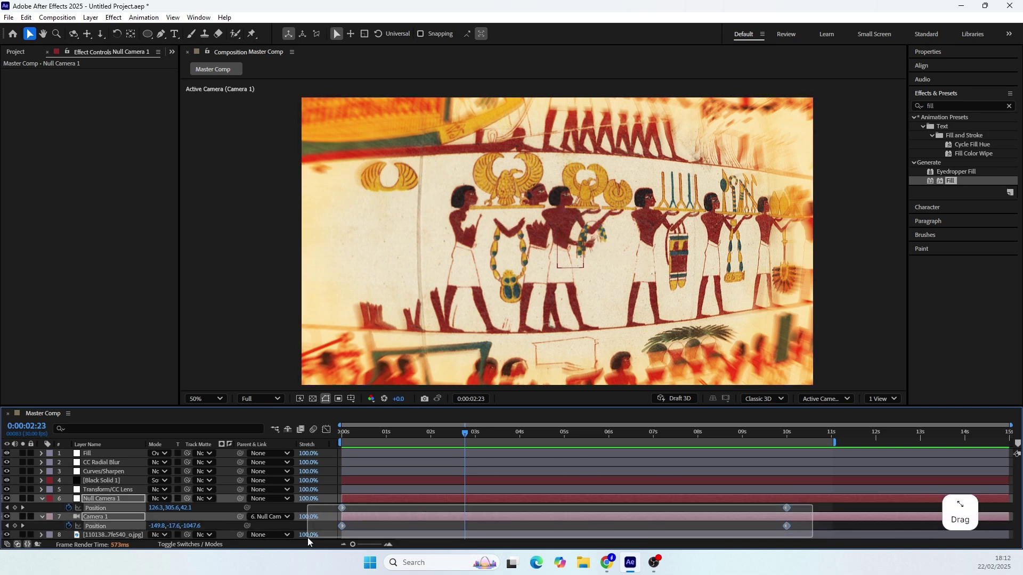
Step: Ease the camera position keyframes, collapse layer properties and fit the viewer from time zero
{"action": "key", "text": "F9"}
{"action": "left_click", "coordinate": [384, 512]}
{"action": "key", "text": "u"}
{"action": "left_click", "coordinate": [442, 437]}
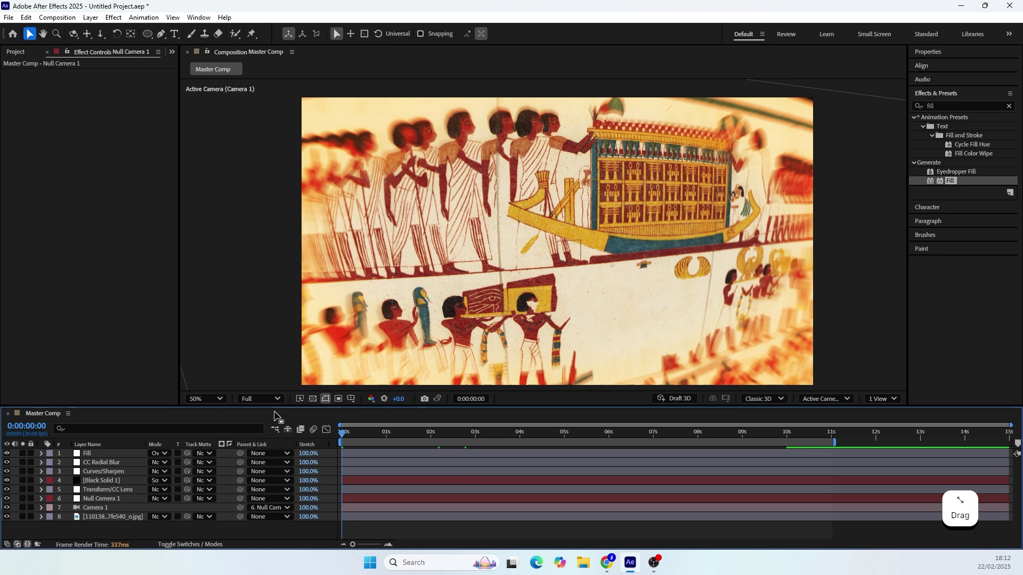
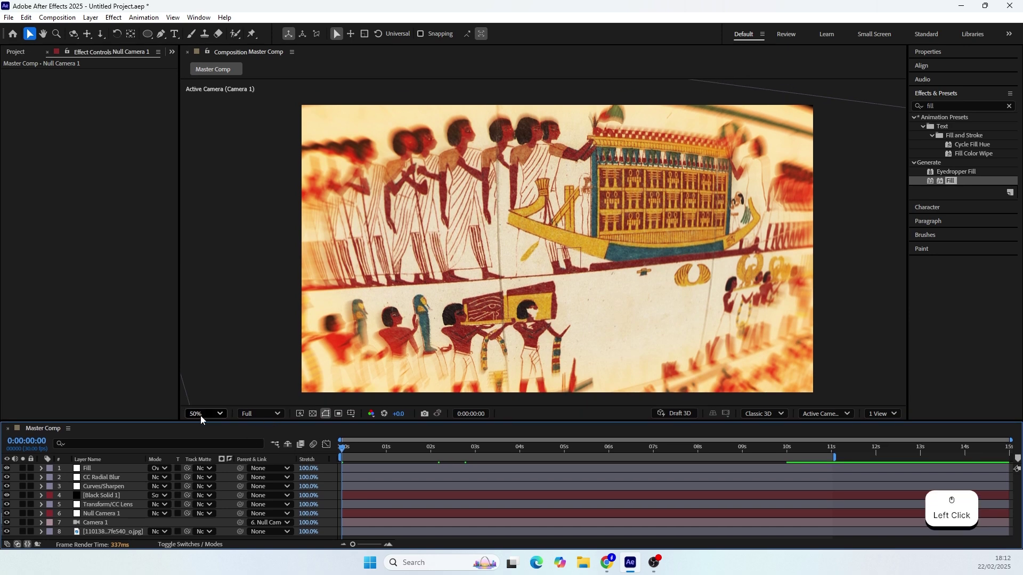
{"action": "left_click", "coordinate": [199, 415]}
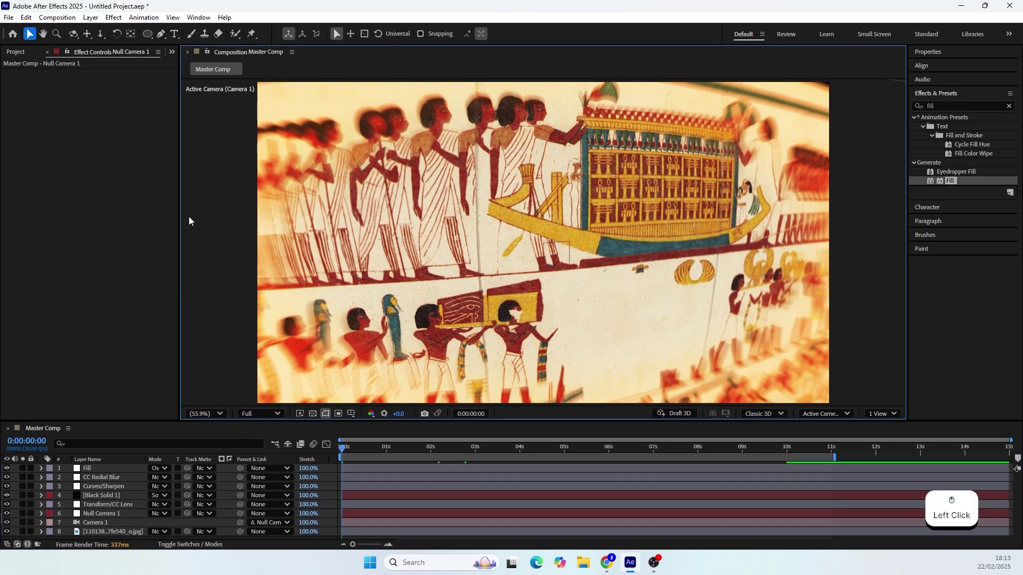